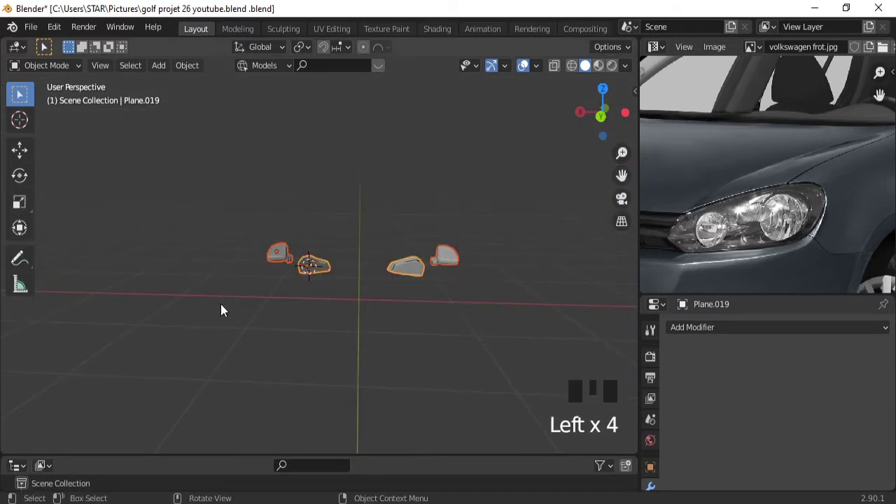
# Inspect the rear, side and top blueprints in turn, then settle on the rear view
pyautogui.press('h')
pyautogui.press('ctrl+KP_1')
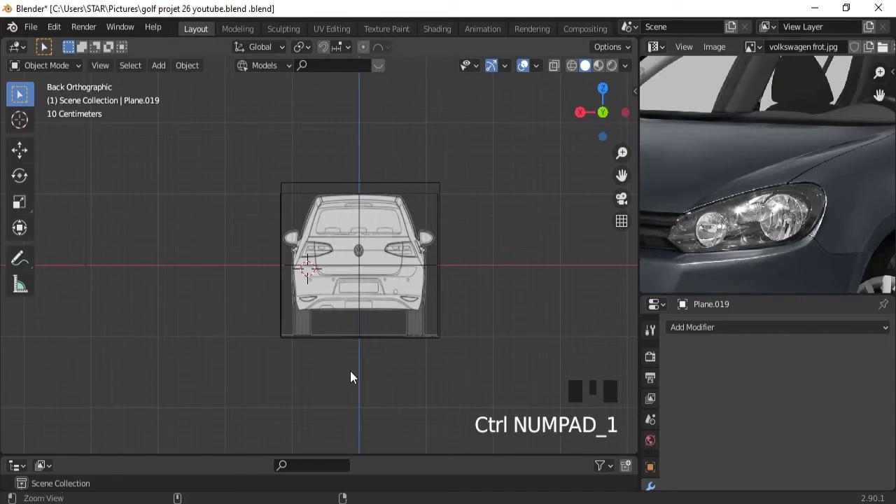
pyautogui.moveTo(354, 376); pyautogui.dragTo(340, 239)
pyautogui.rightClick(340, 239)
pyautogui.press('KP_3')
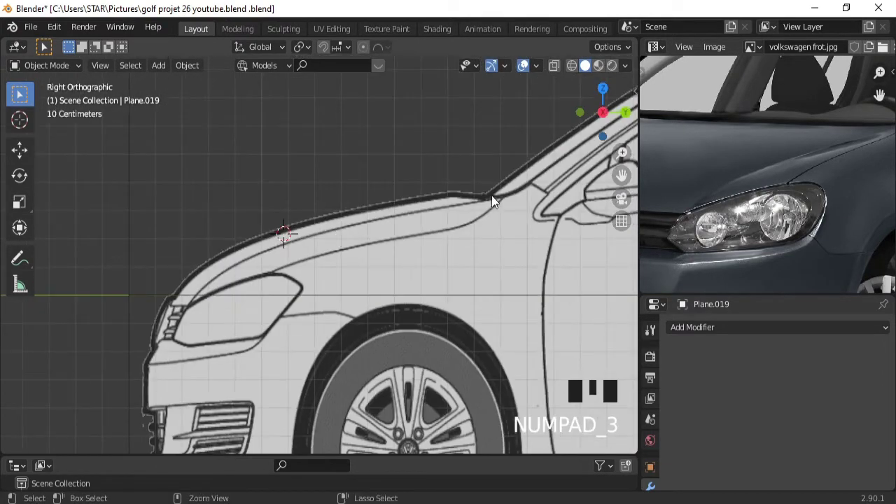
pyautogui.moveTo(503, 199); pyautogui.dragTo(425, 315)
pyautogui.press('KP_7')
pyautogui.press('KP_8')
pyautogui.press('KP_8')
pyautogui.press('KP_8')
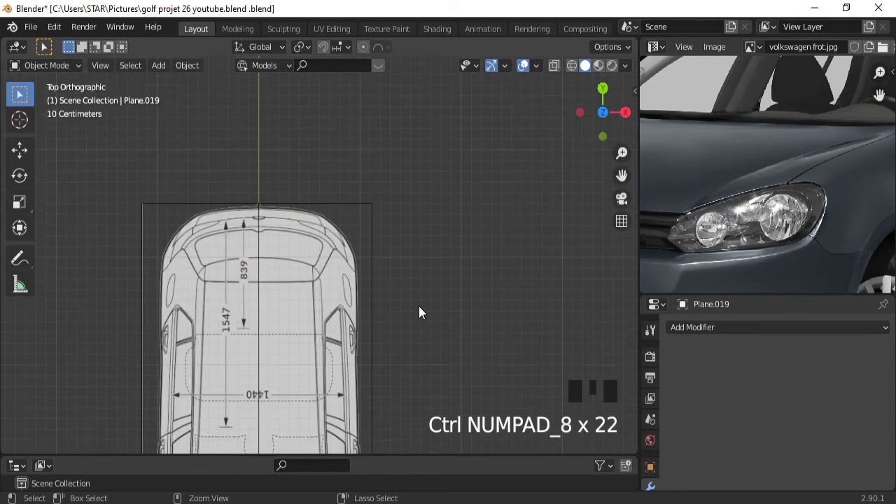
pyautogui.moveTo(354, 348); pyautogui.dragTo(310, 336)
pyautogui.rightClick(310, 336)
pyautogui.press('ctrl+KP_1')
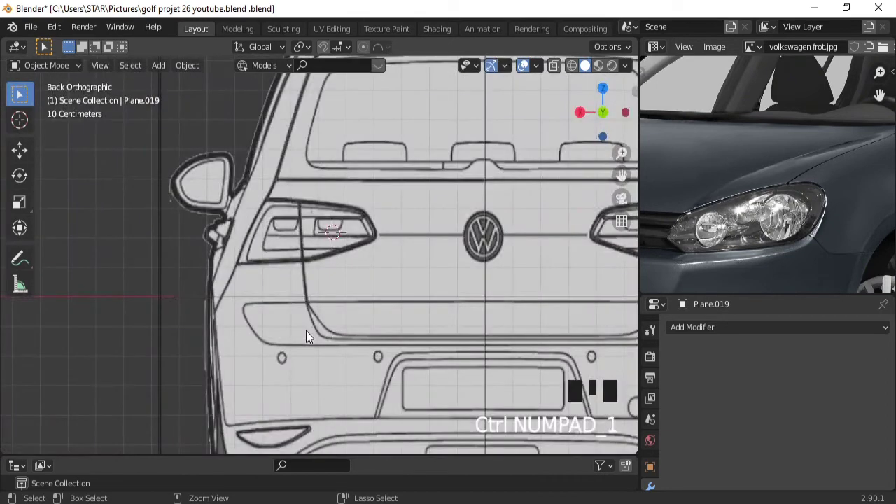
# Add a plane, stand it upright (R X 90), shrink it to tail-light size and enter Edit Mode
pyautogui.press('shift+a')
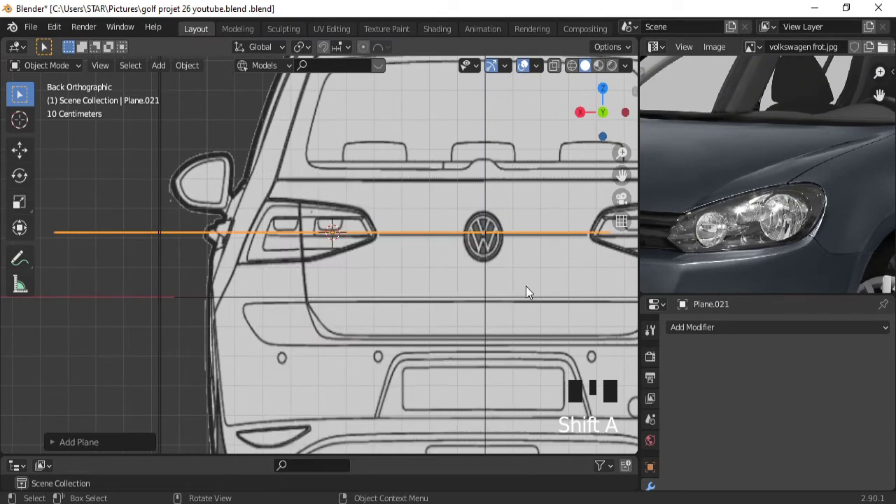
pyautogui.press('r')
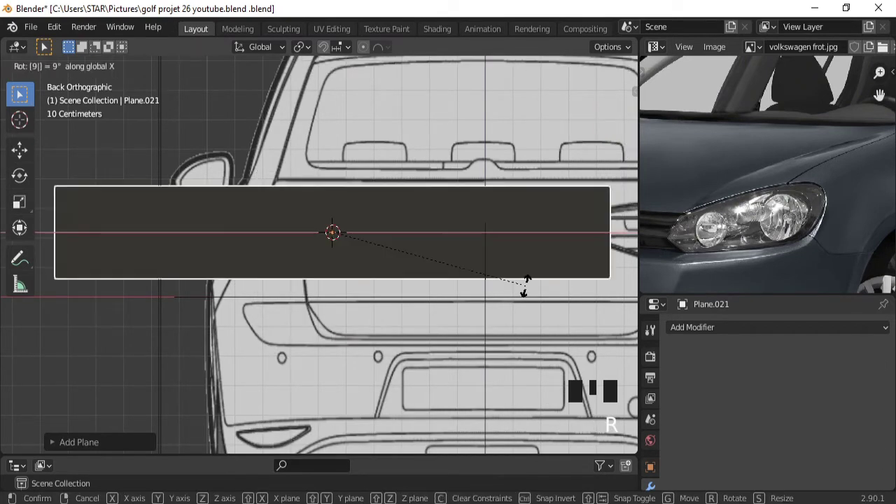
pyautogui.press('s')
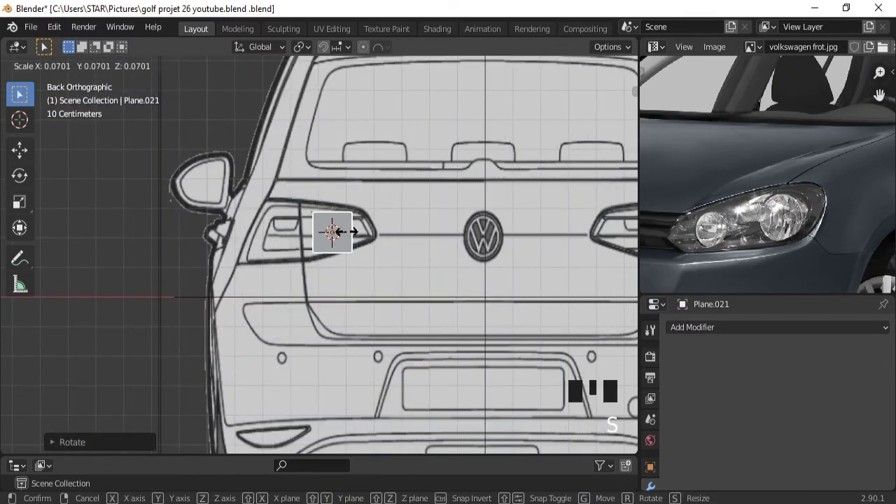
pyautogui.press('Tab')
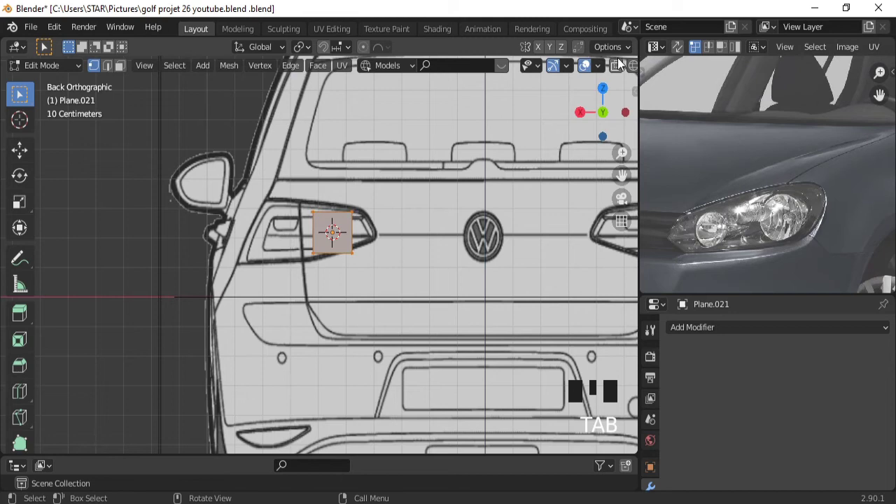
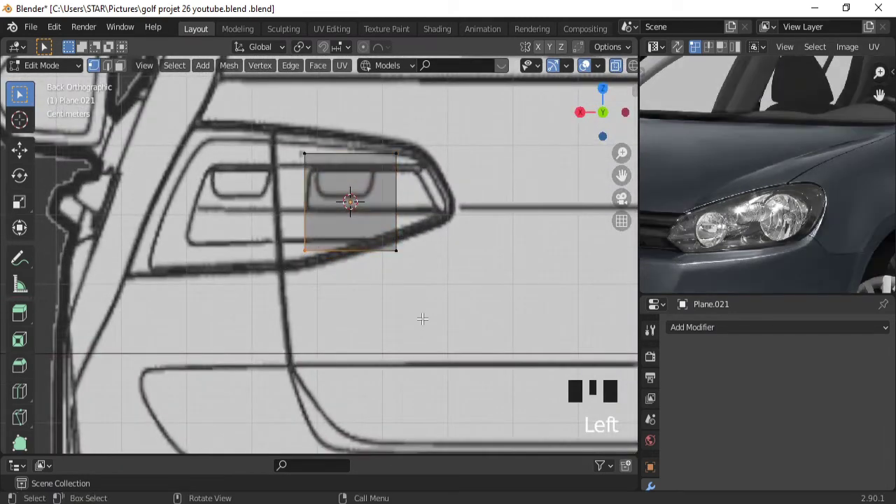
# Move the lower-left and upper-left corners onto the tail-light outline
pyautogui.press('g')
pyautogui.press('g')
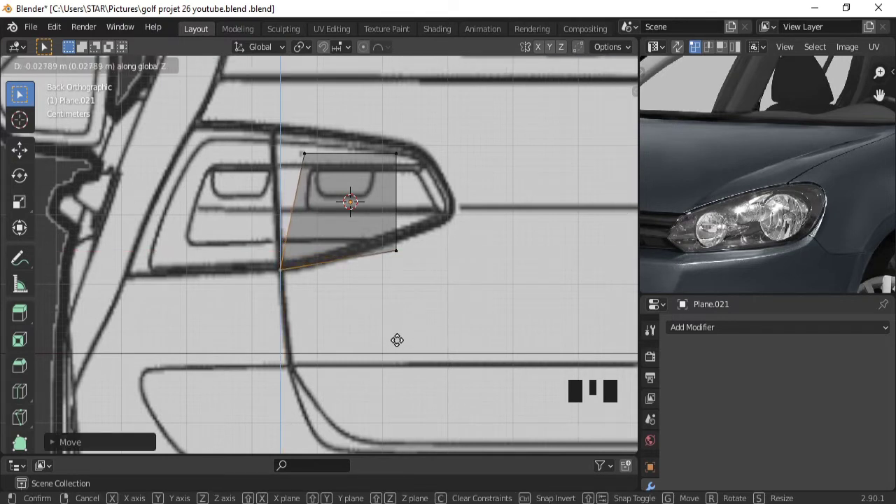
pyautogui.press('g')
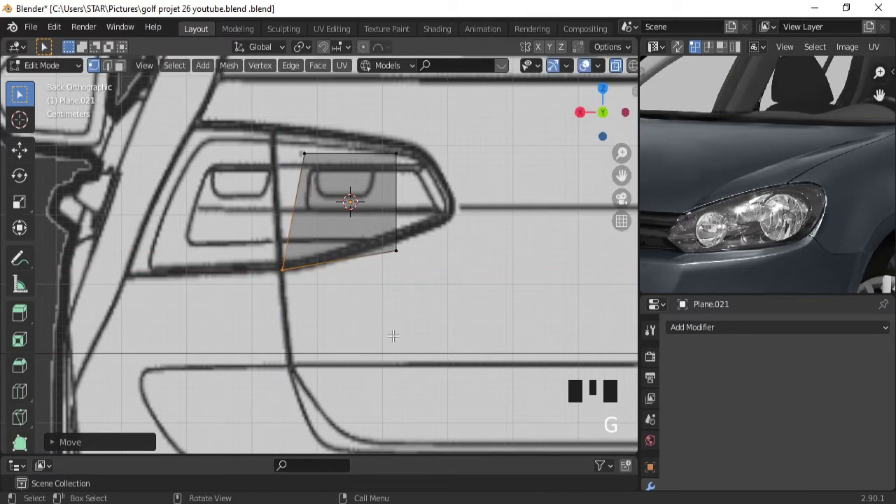
pyautogui.moveTo(323, 144); pyautogui.dragTo(285, 162)
pyautogui.press('g')
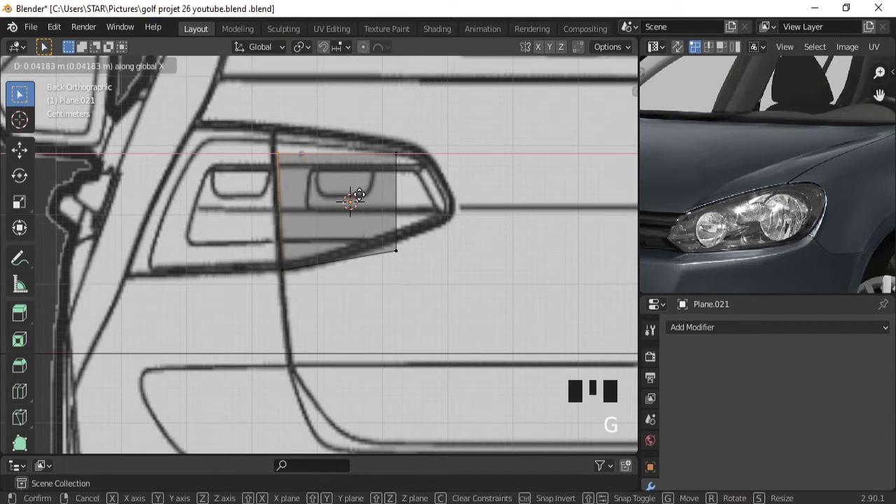
pyautogui.press('g')
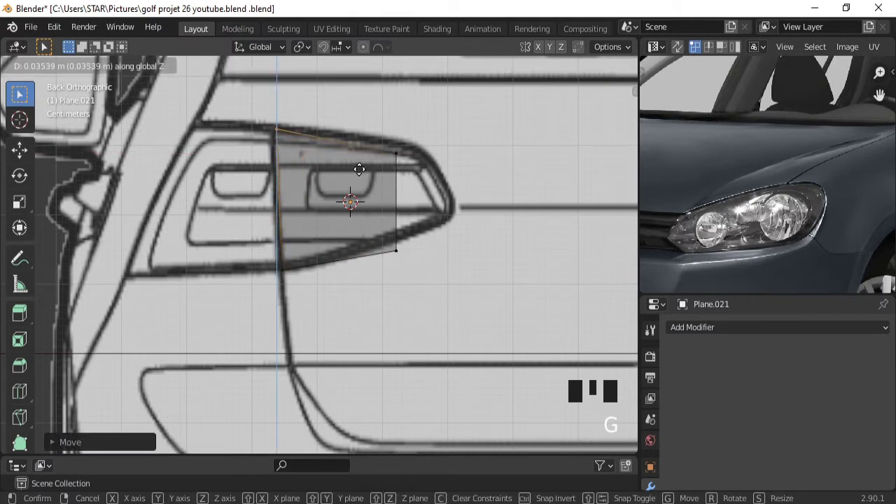
# Move the upper-right corner along the outline and the lower-right corner to the pointed tip
pyautogui.moveTo(415, 136); pyautogui.dragTo(371, 170)
pyautogui.press('g')
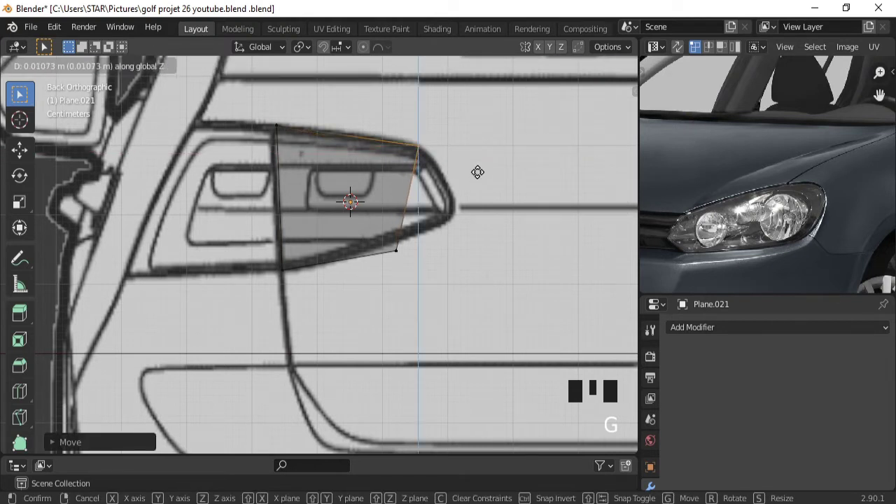
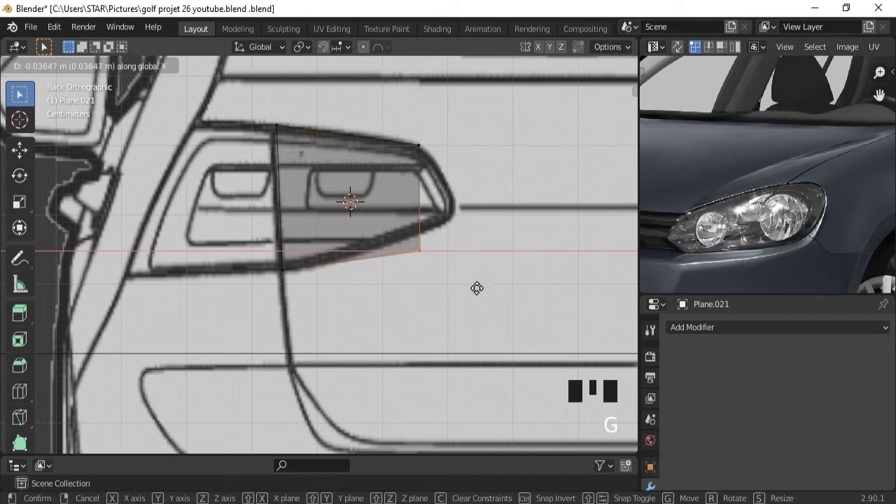
pyautogui.press('g')
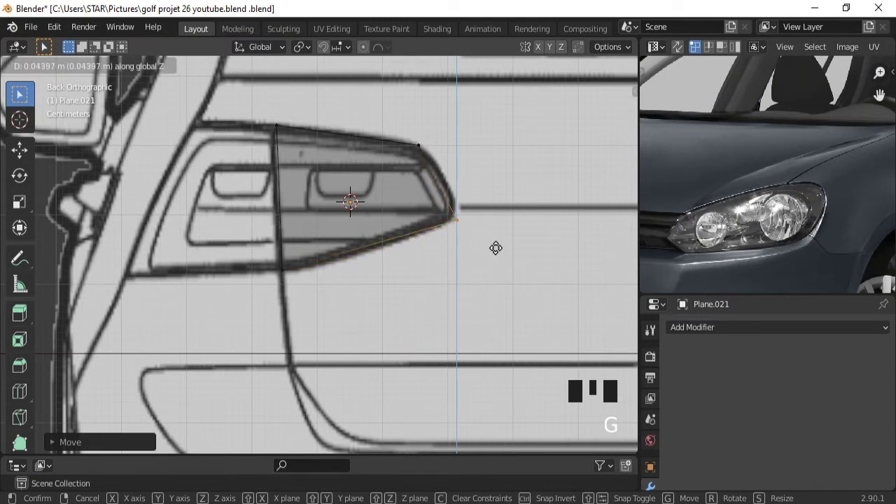
pyautogui.press('g')
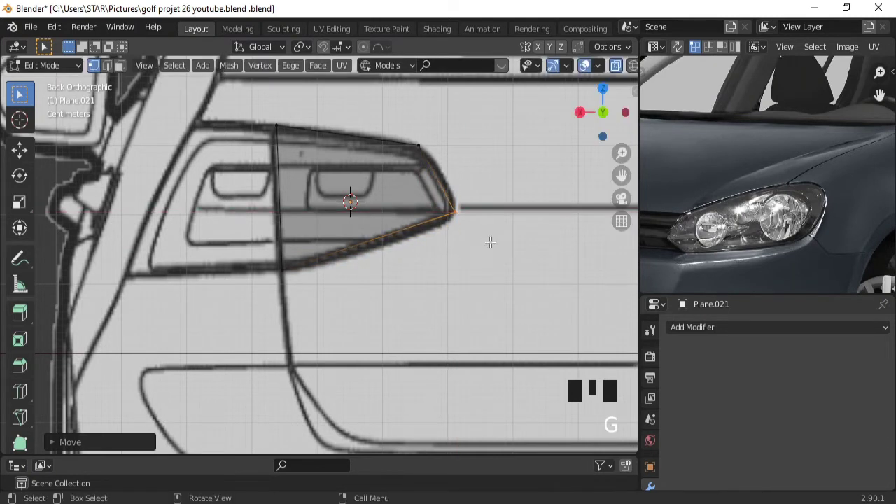
# Subdivide the lower and right edges and move a new point onto the lower outline
pyautogui.click(292, 268)
pyautogui.moveTo(372, 294); pyautogui.dragTo(109, 443)
pyautogui.moveTo(109, 444); pyautogui.dragTo(432, 228)
pyautogui.press('g')
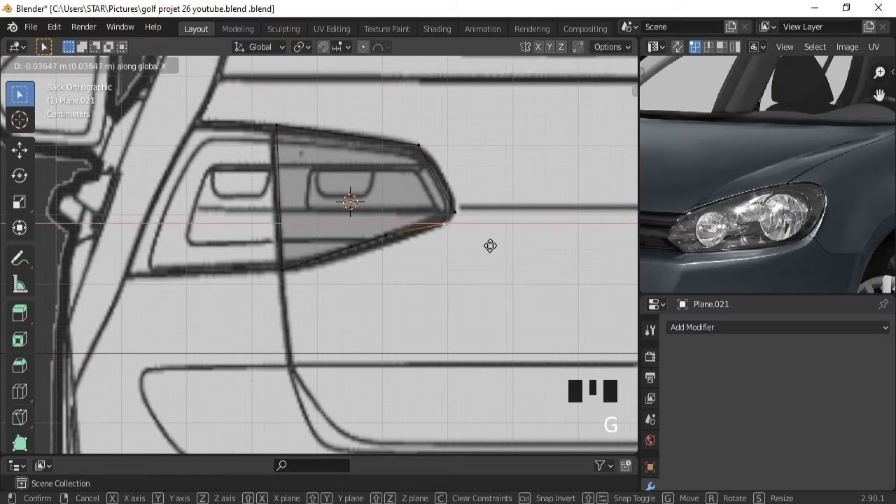
# Bend the remaining new lower-edge vertices one by one onto the curved outline
pyautogui.click(391, 228)
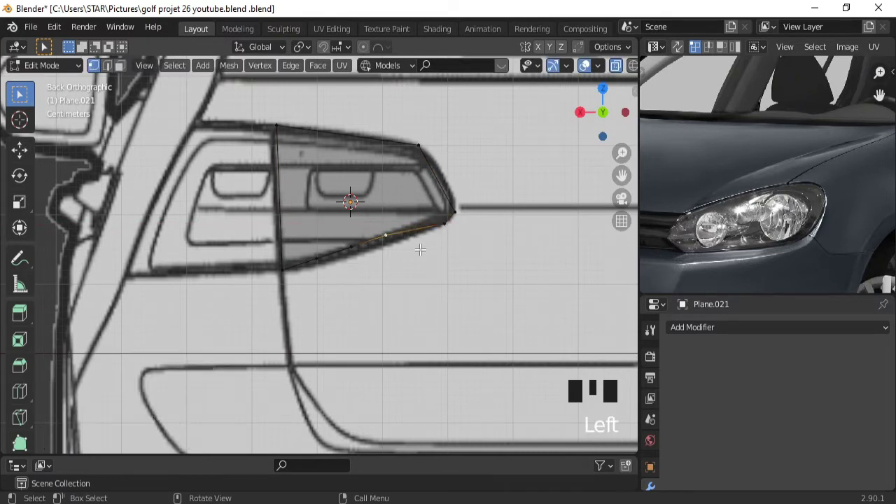
pyautogui.press('g')
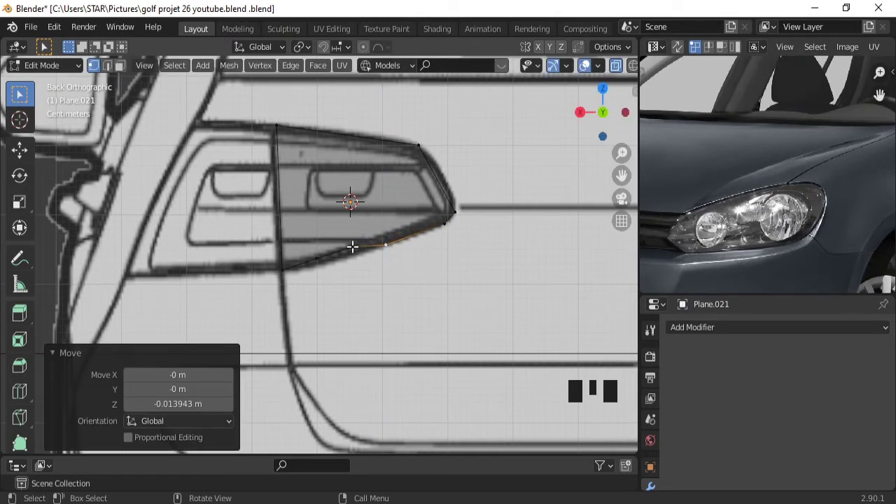
pyautogui.click(356, 242)
pyautogui.press('g')
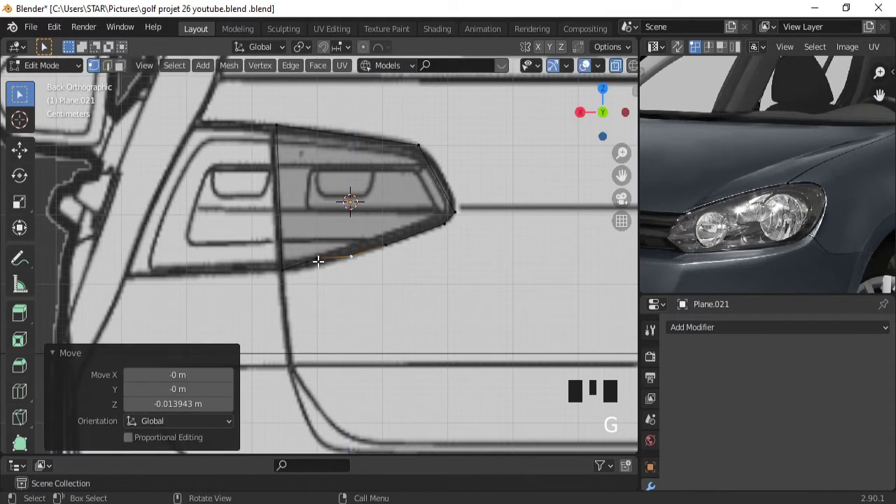
pyautogui.click(320, 259)
pyautogui.press('g')
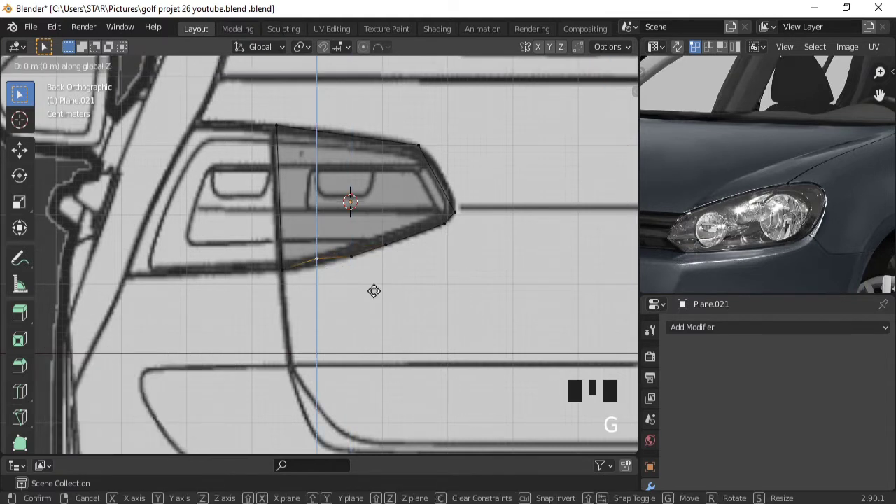
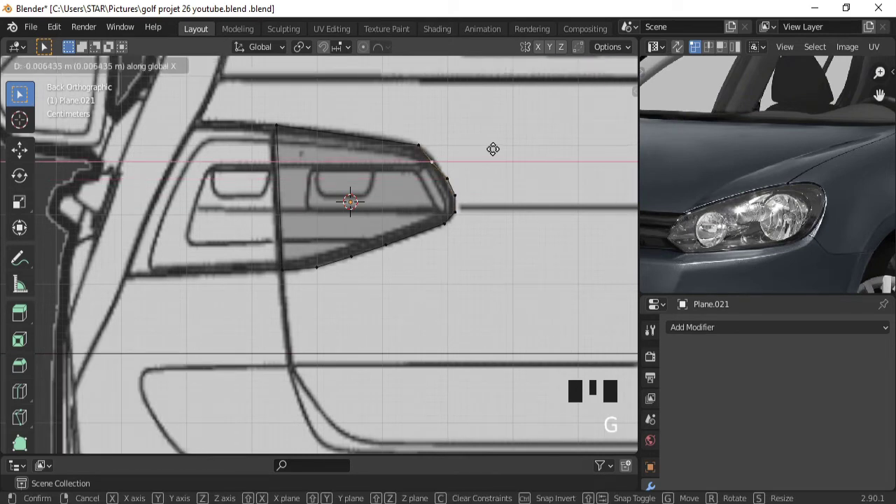
# Subdivide the top edge via the Vertex menu and nudge its new vertices onto the upper curve
pyautogui.click(425, 138)
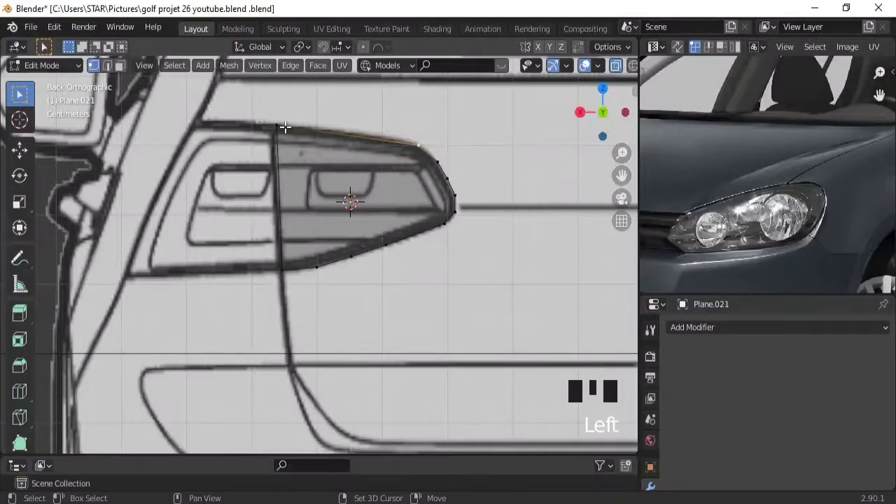
pyautogui.click(288, 122)
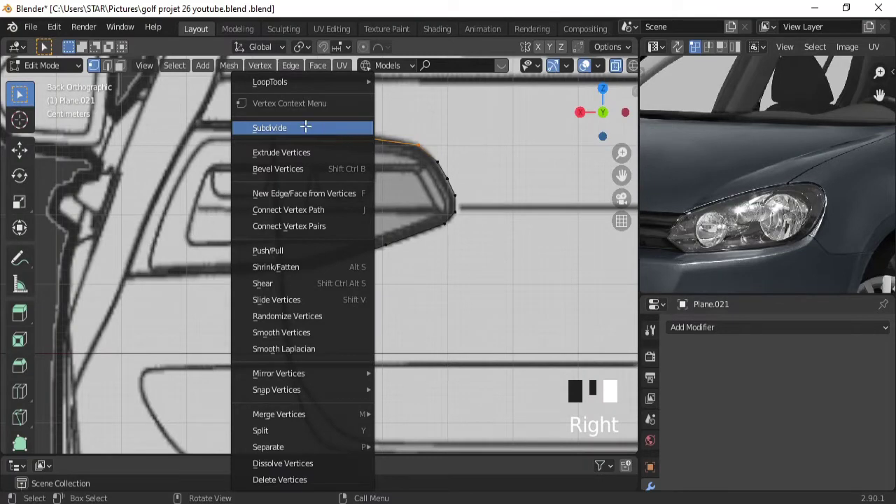
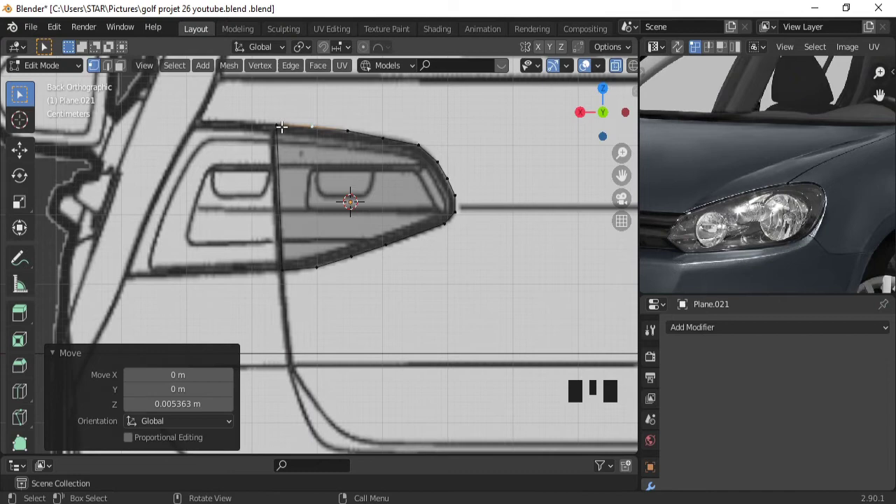
pyautogui.click(284, 122)
# Check the plane from above and behind, then push the end vertex back along Y
pyautogui.press('KP_7')
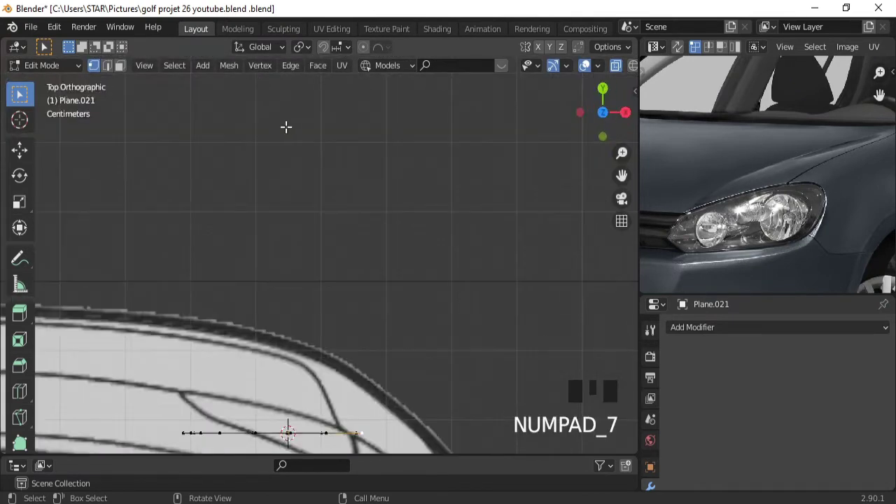
pyautogui.press('ctrl+KP_2')
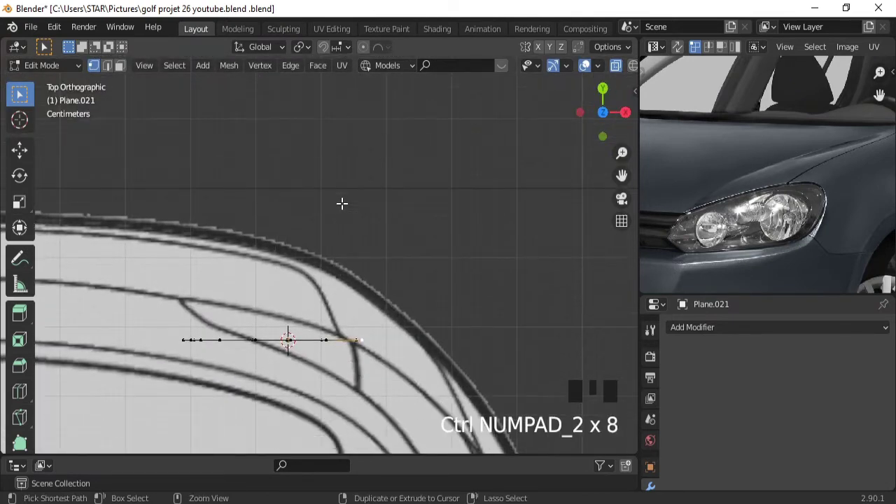
pyautogui.press('ctrl+KP_1')
pyautogui.click(287, 262)
pyautogui.press('KP_7')
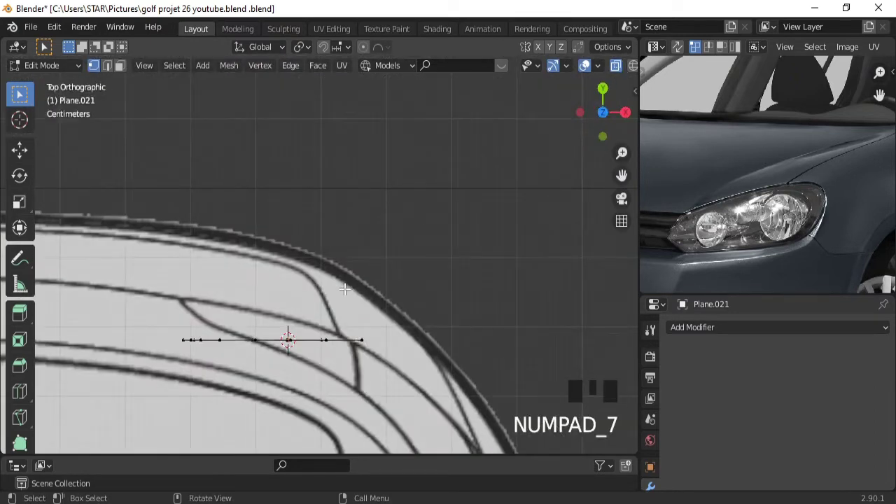
pyautogui.press('ctrl+KP_1')
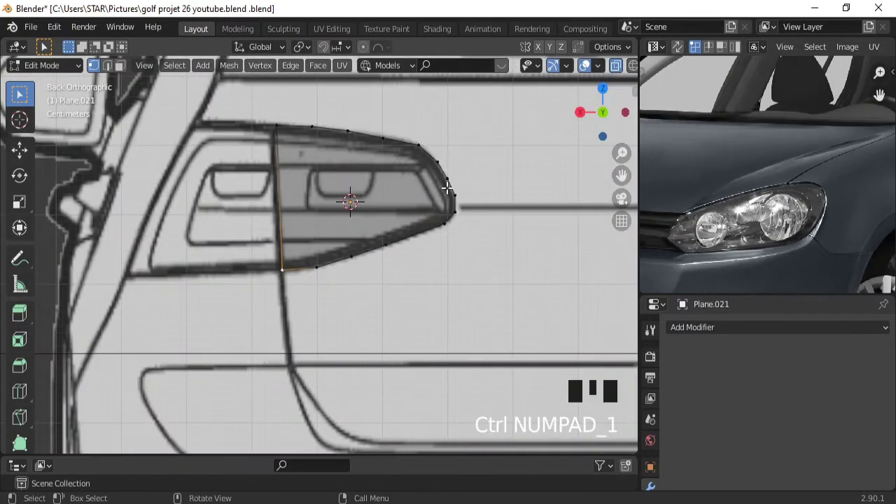
pyautogui.click(422, 136)
pyautogui.press('KP_7')
pyautogui.press('g')
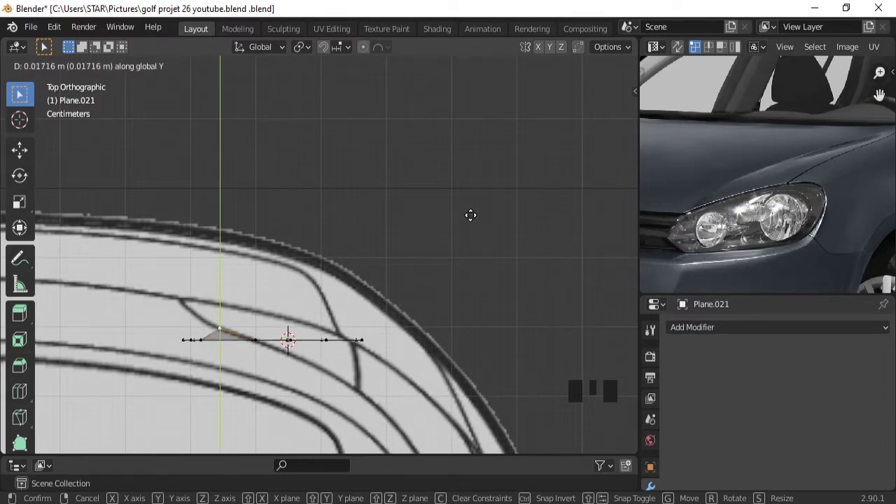
# Slide the next outline vertices back along Y so the end follows the body's top-view curve
pyautogui.press('ctrl+KP_1')
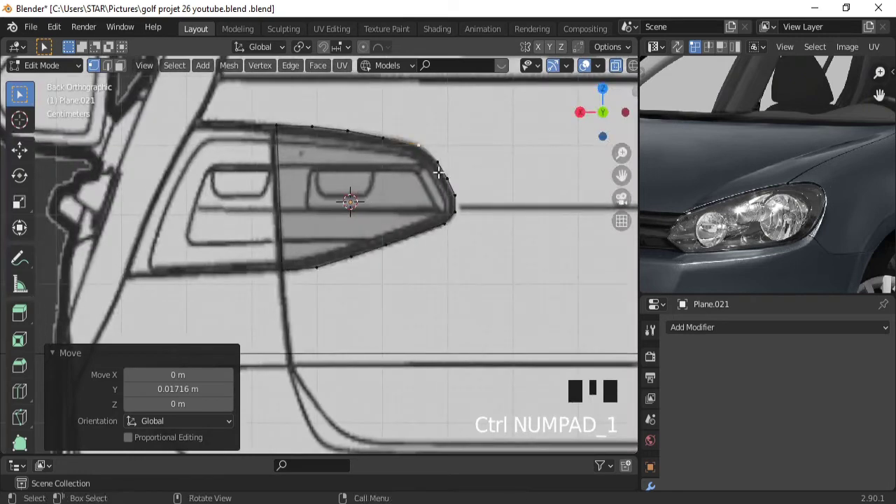
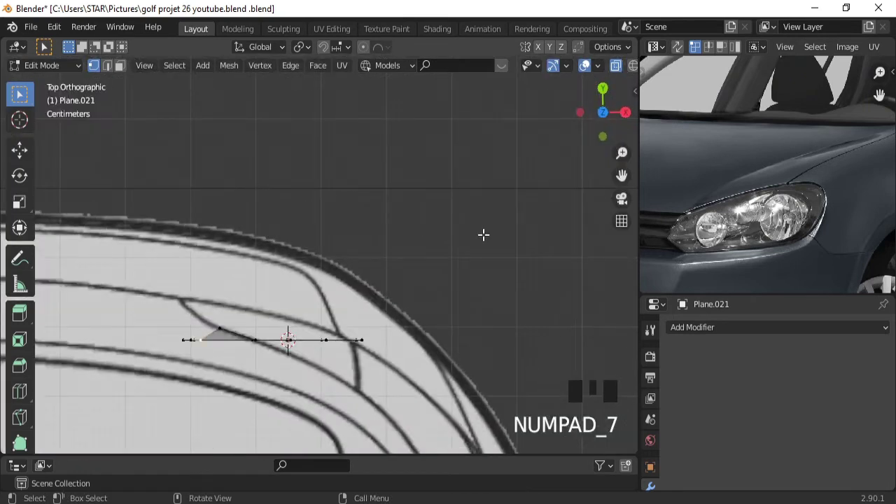
pyautogui.press('g')
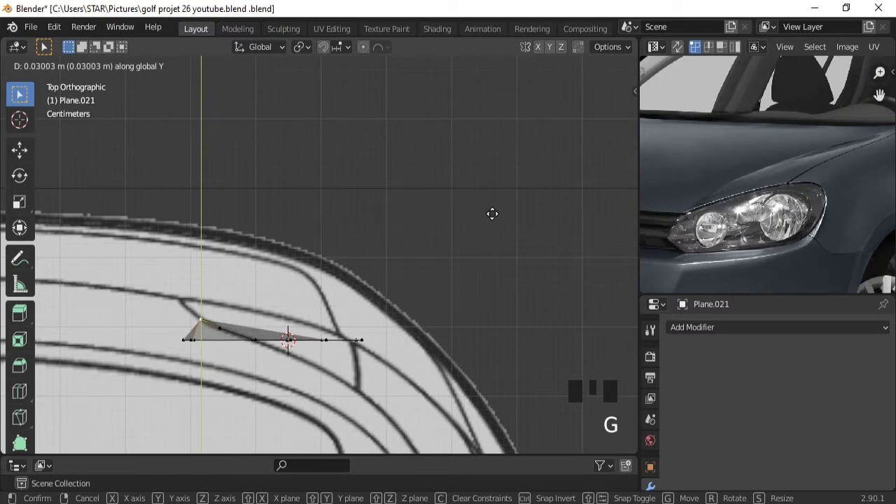
pyautogui.press('ctrl+KP_1')
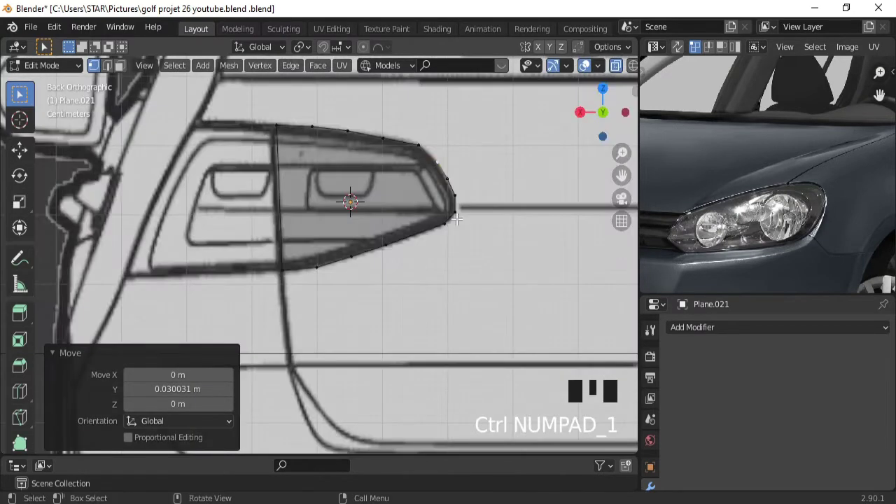
pyautogui.click(454, 181)
pyautogui.press('KP_7')
pyautogui.press('g')
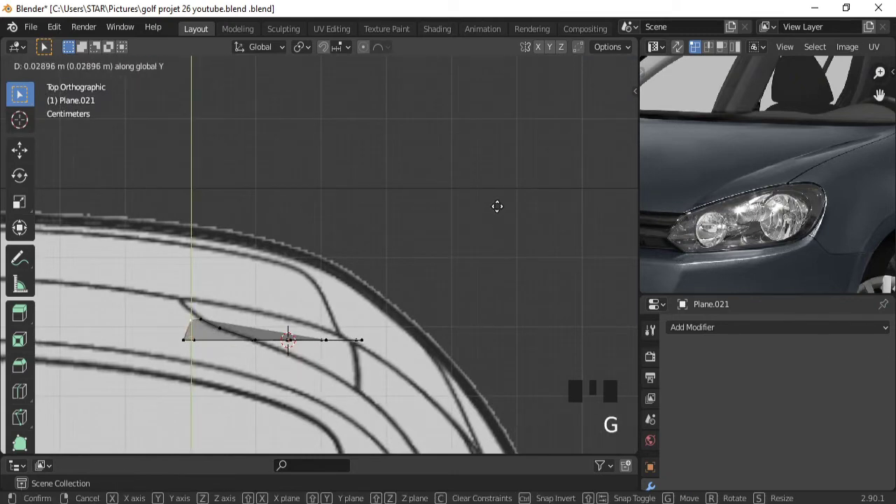
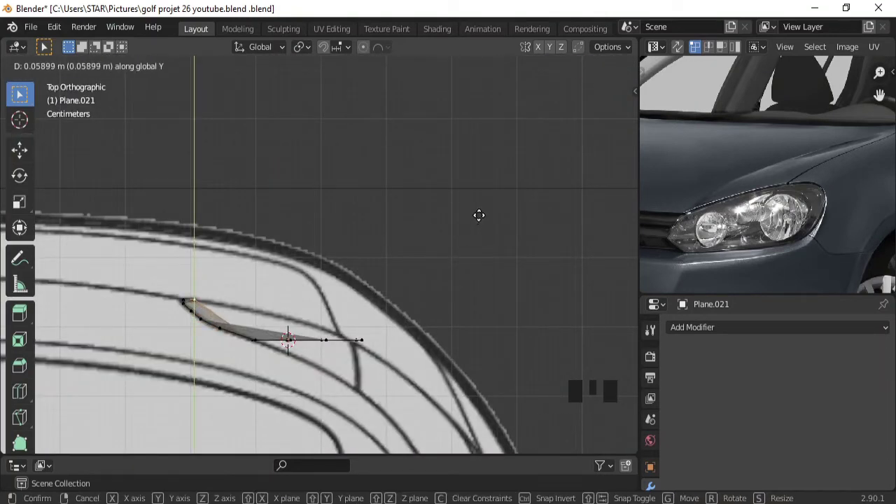
pyautogui.press('ctrl+KP_1')
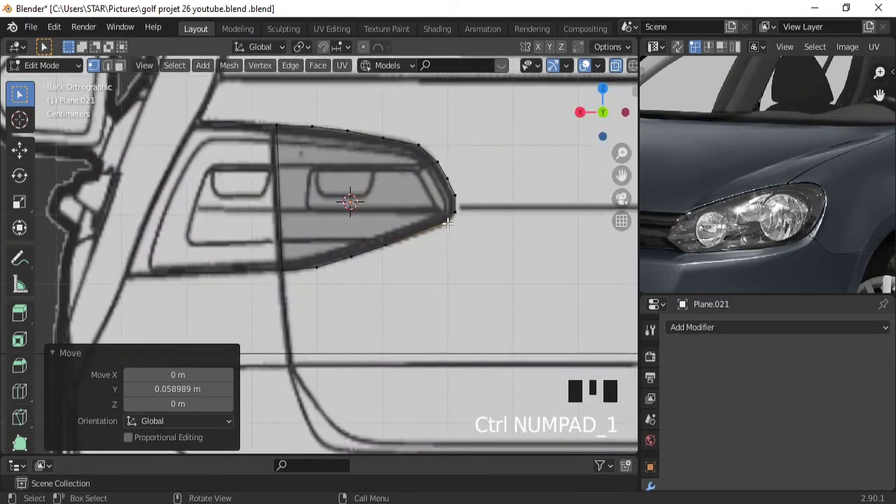
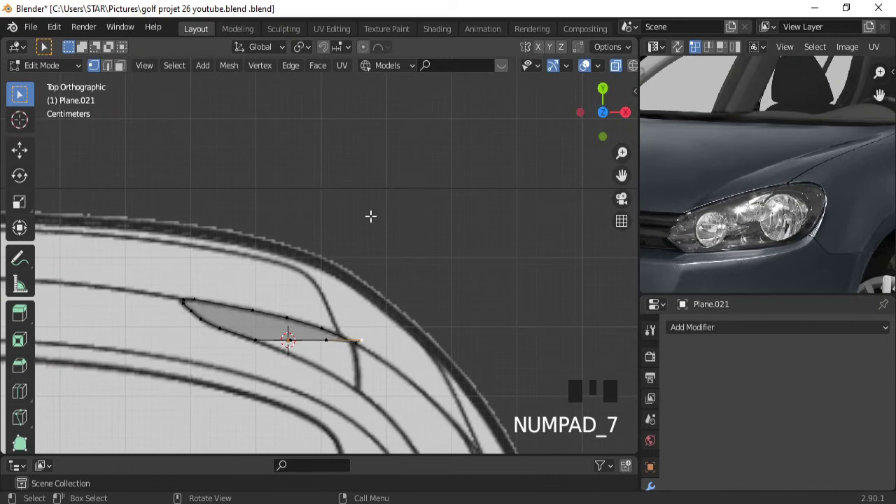
# Move the far-end vertex and its neighbour back along Y in top view
pyautogui.press('g')
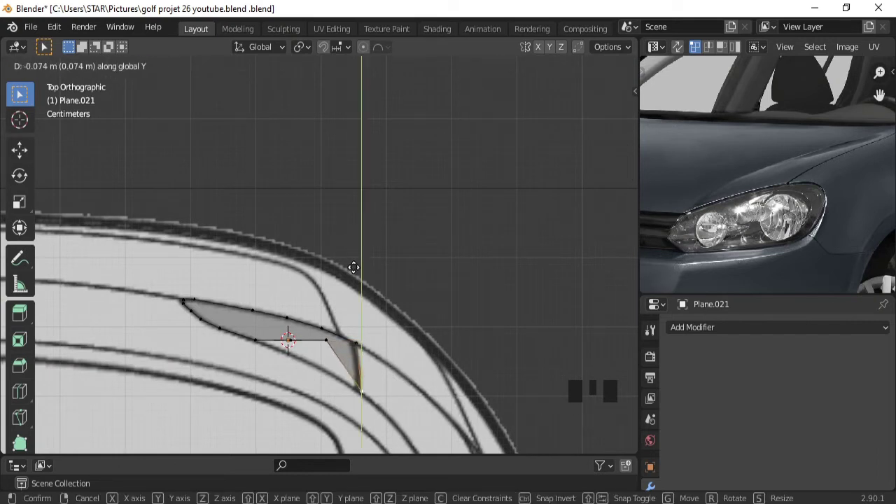
pyautogui.click(327, 332)
pyautogui.press('ctrl+KP_1')
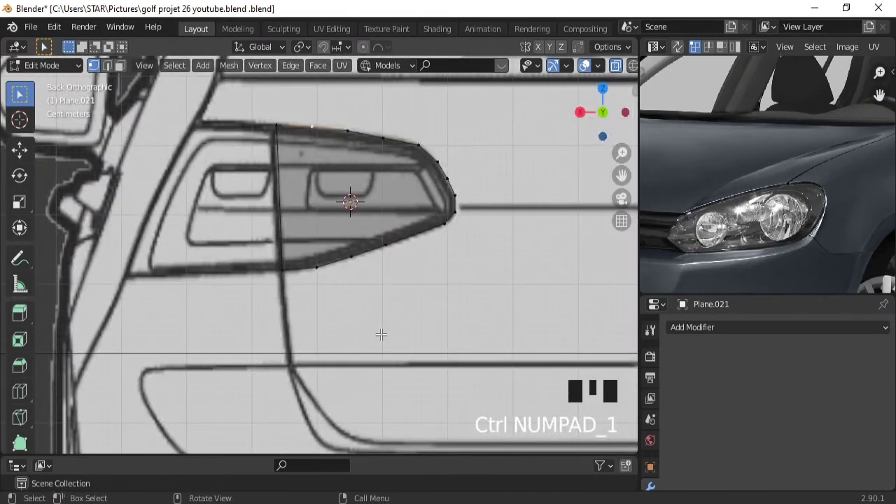
pyautogui.press('KP_7')
pyautogui.press('g')
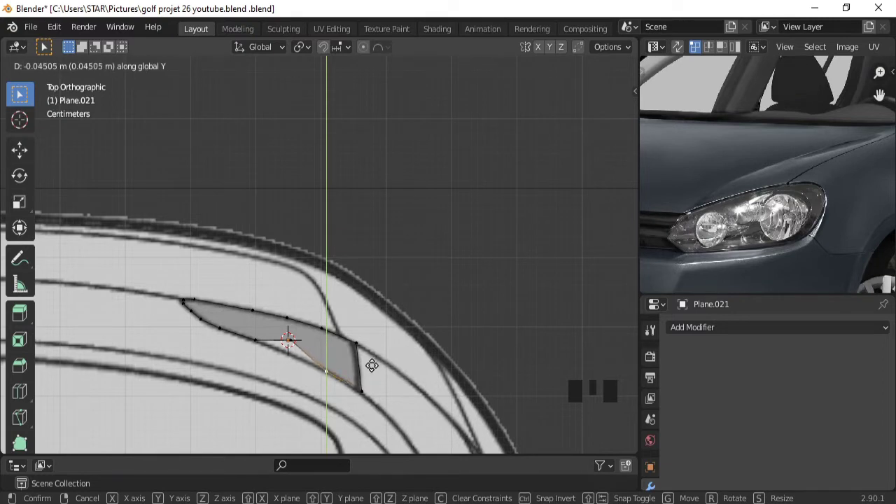
# Slide the next lower-outline vertex back along the body curve and return to rear view
pyautogui.press('ctrl+KP_1')
pyautogui.click(357, 124)
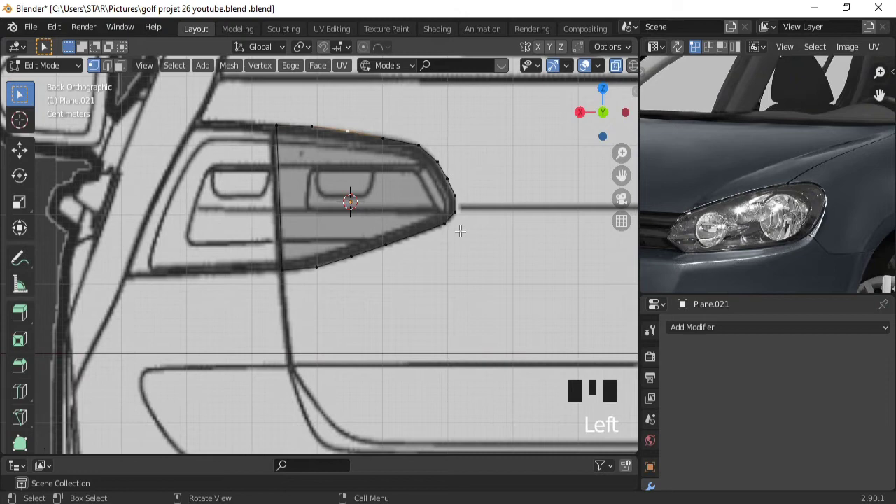
pyautogui.press('KP_7')
pyautogui.press('g')
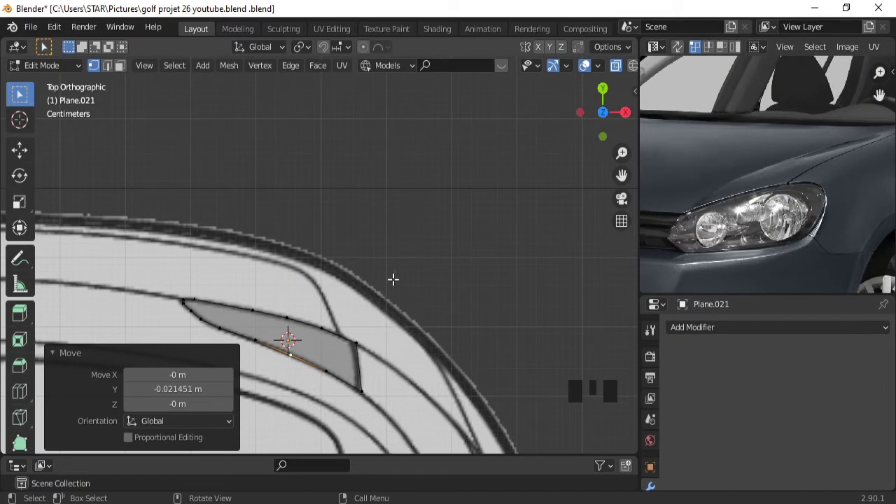
pyautogui.press('ctrl+KP_1')
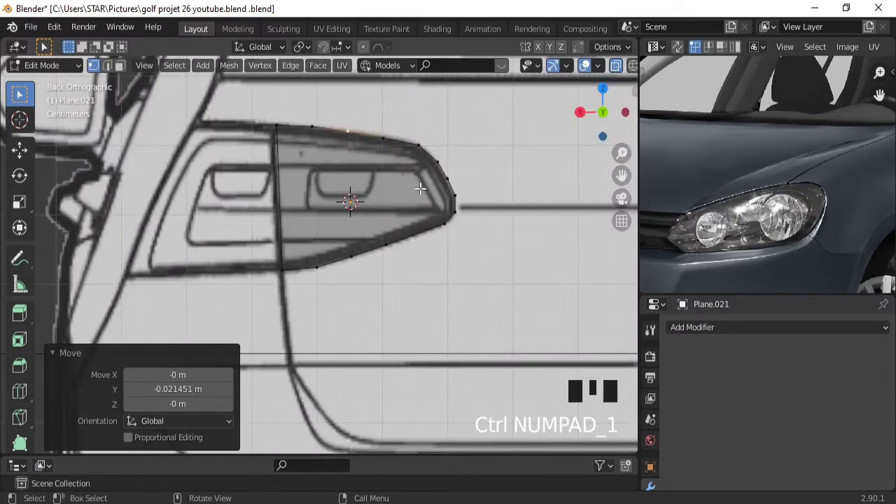
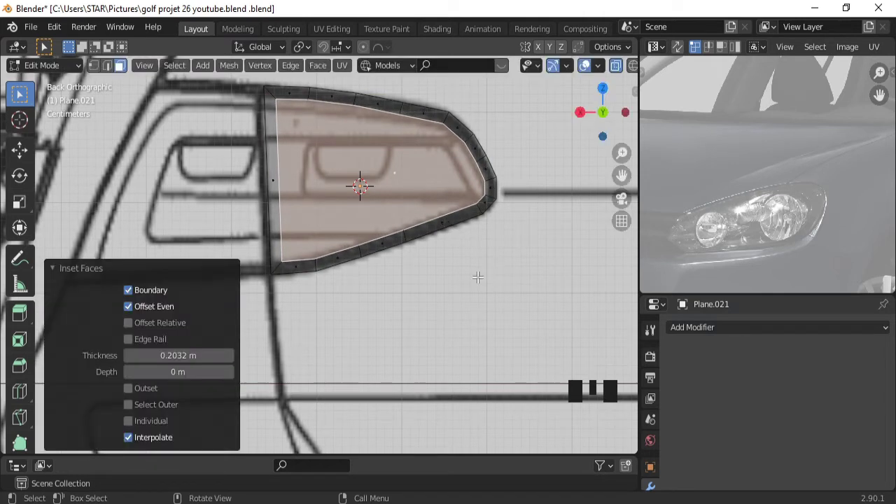
# Confirm the inset rim, dissolve the inner face and select the rim's top-left corner vertex
pyautogui.click(90, 71)
pyautogui.click(291, 260)
pyautogui.press('ctrl+x')
pyautogui.click(285, 99)
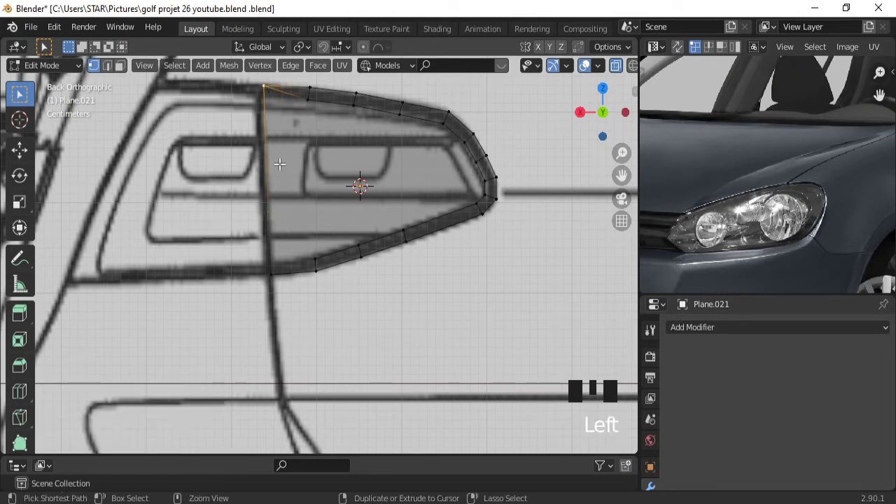
# Undo the last edits and dissolve the selected corner vertex
pyautogui.press('ctrl+z')
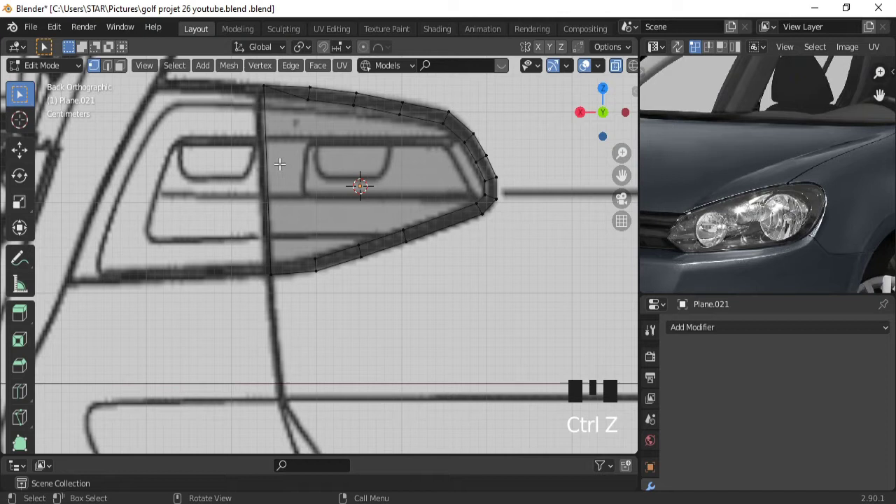
pyautogui.press('ctrl+z')
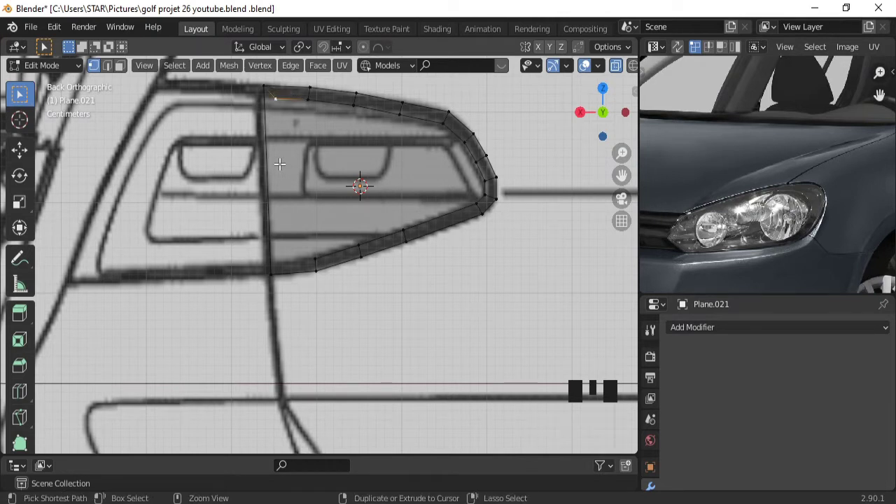
pyautogui.press('ctrl+x')
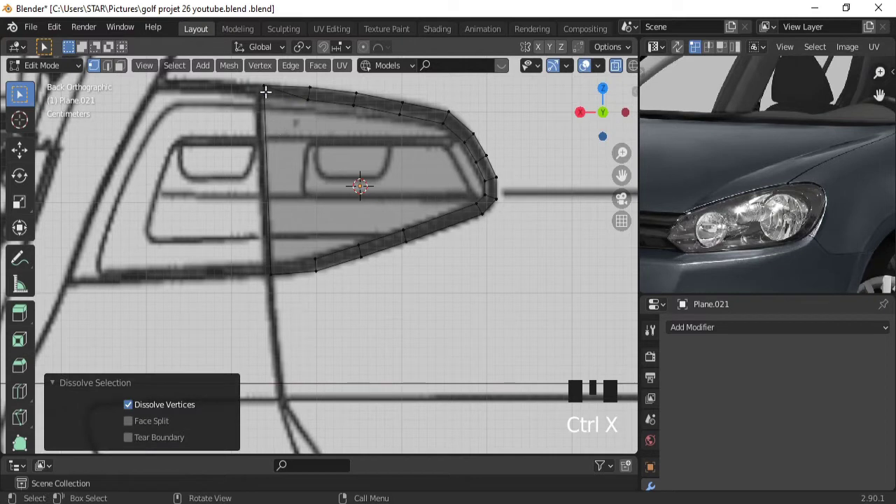
# Dissolve three surplus top-edge rim vertices and nudge a left-side vertex vertically onto the outline
pyautogui.click(268, 86)
pyautogui.click(274, 274)
pyautogui.click(312, 97)
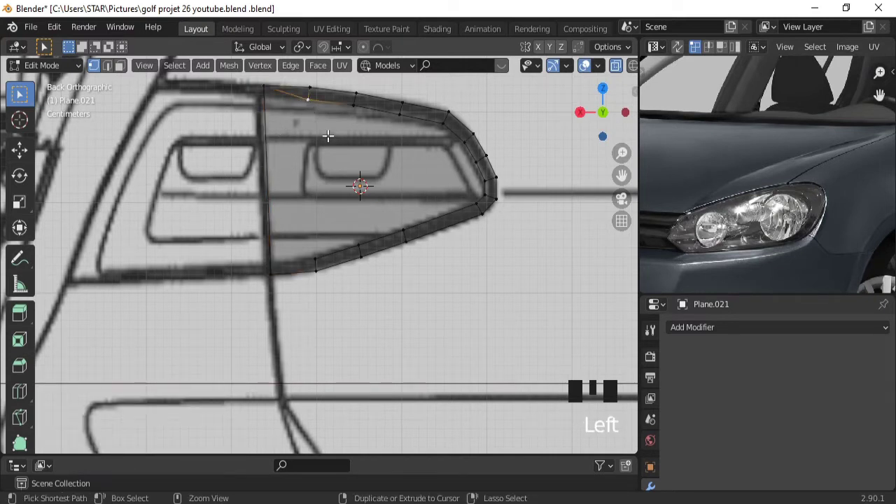
pyautogui.press('ctrl+x')
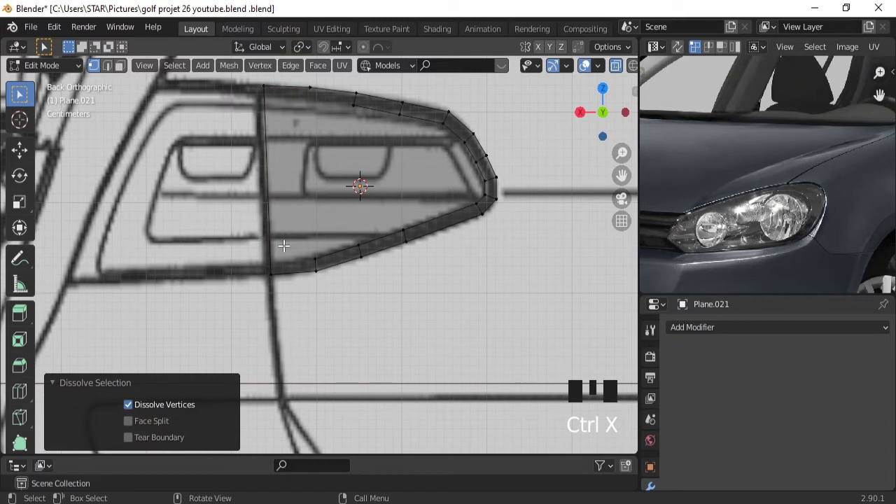
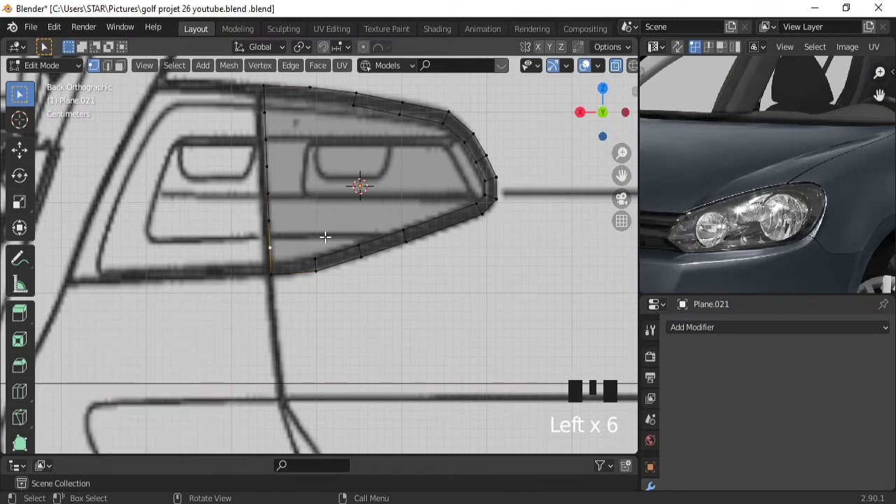
pyautogui.press('g')
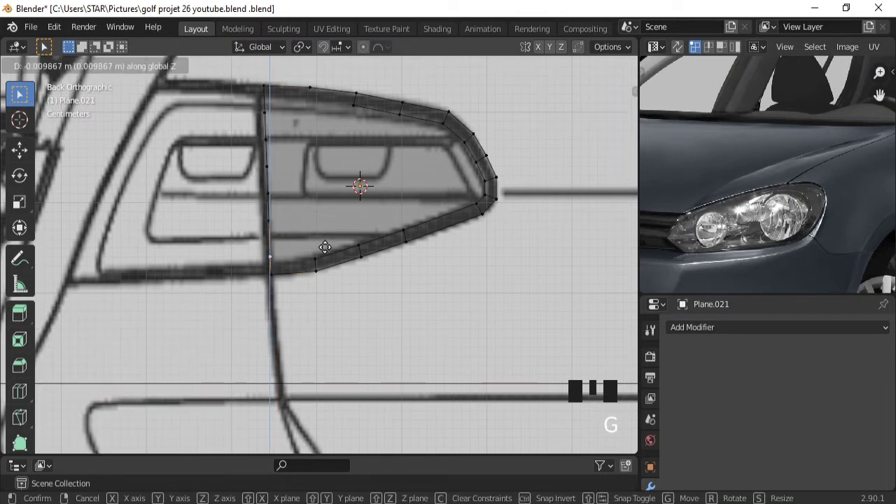
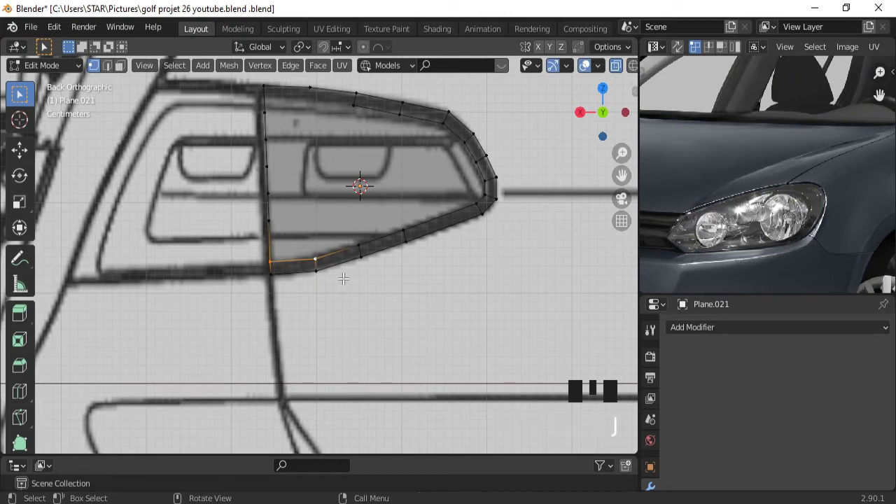
# Adjust left-edge and top-edge outline vertices vertically to line up with the sketch
pyautogui.click(270, 114)
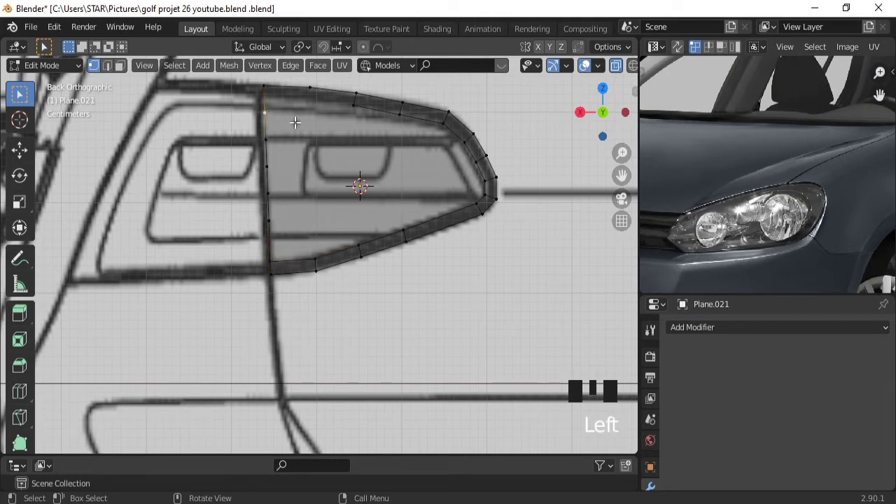
pyautogui.press('g')
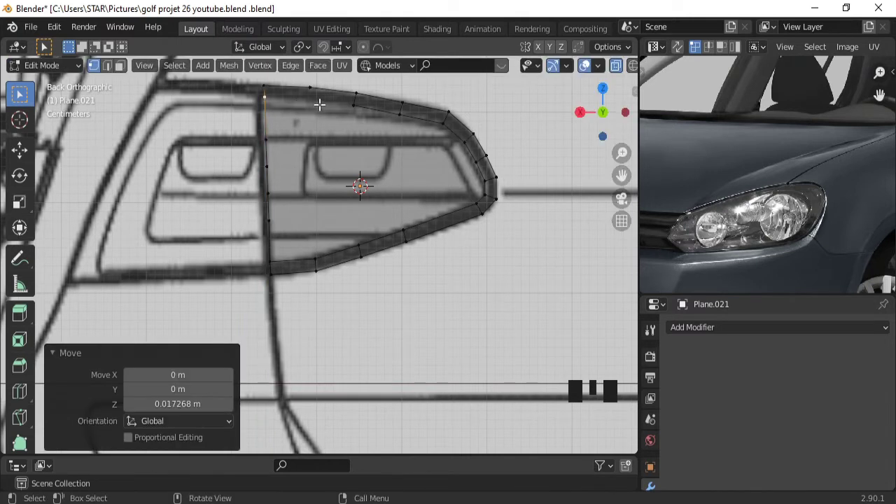
pyautogui.click(355, 101)
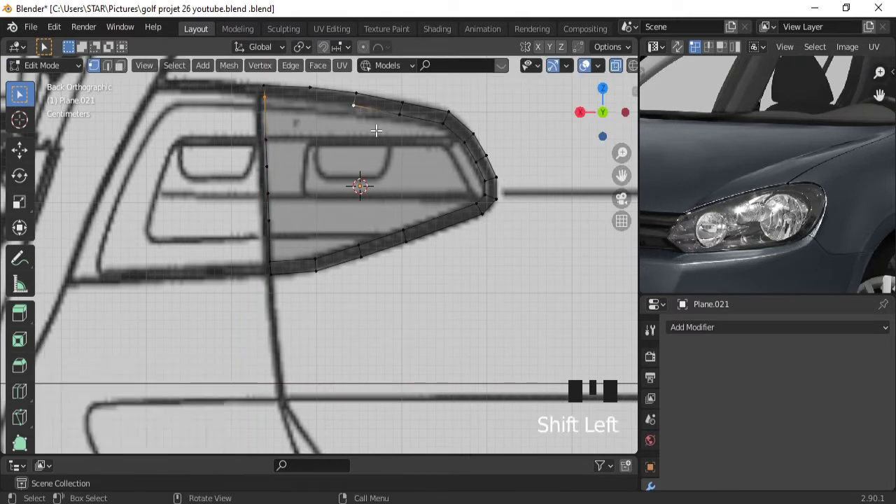
pyautogui.press('j')
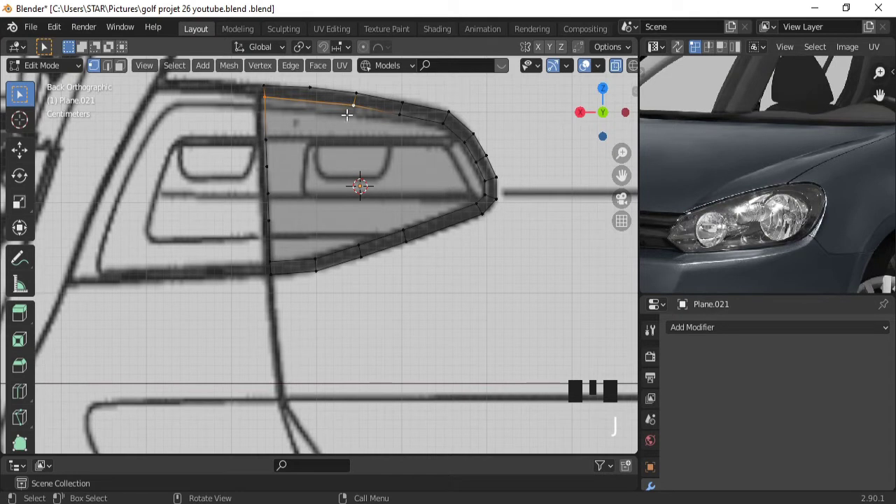
pyautogui.moveTo(284, 119); pyautogui.dragTo(314, 97)
pyautogui.click(315, 97)
pyautogui.press('g')
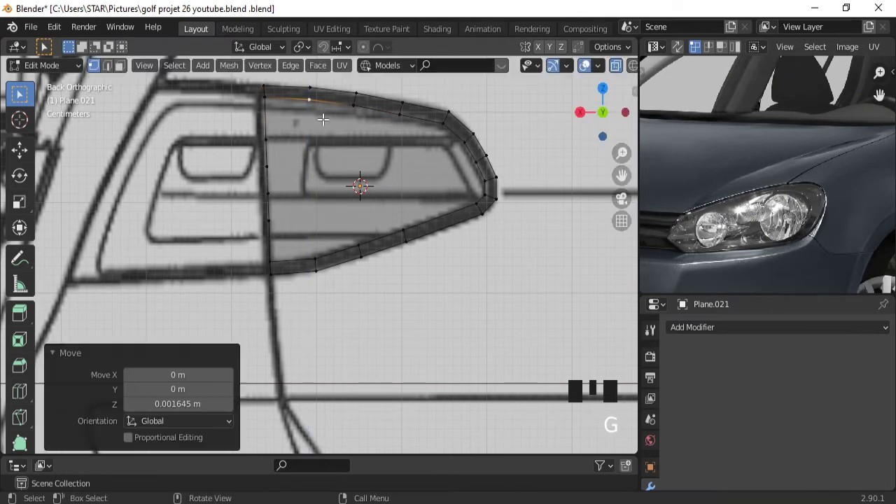
# Subdivide a lower rim edge, join its new vertex to the left side with J, and nudge left-edge vertices
pyautogui.click(274, 216)
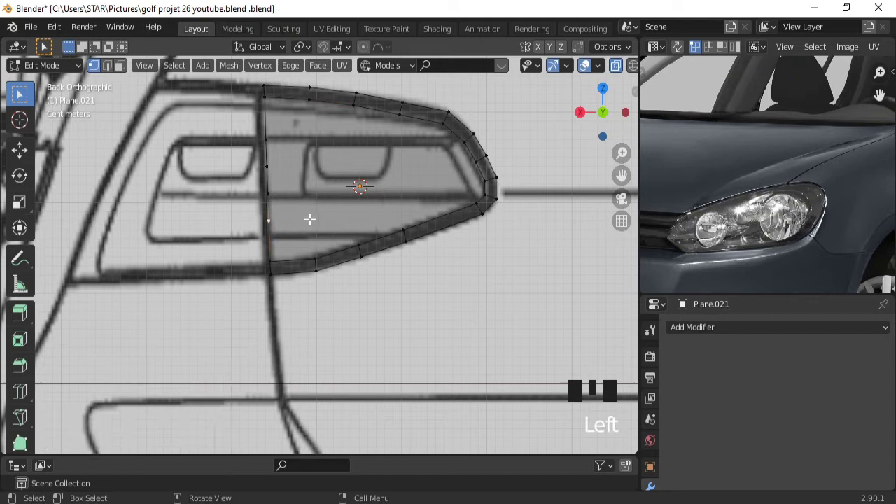
pyautogui.press('g')
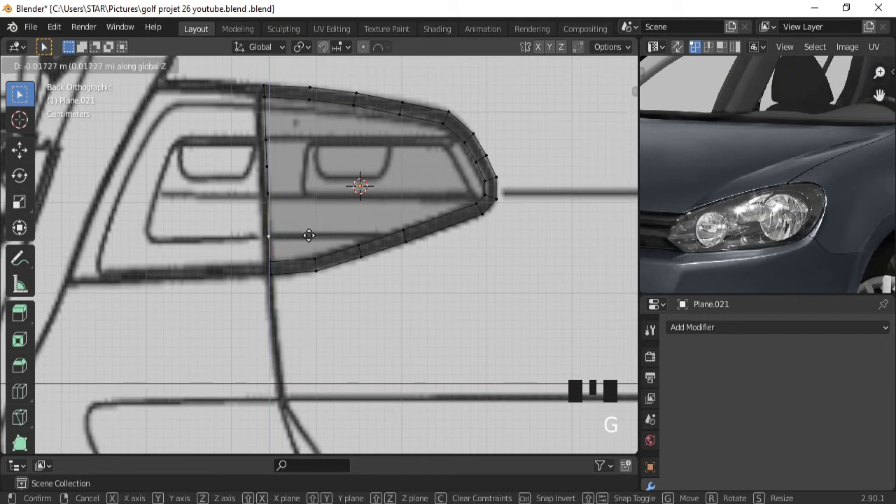
pyautogui.click(361, 240)
pyautogui.click(400, 225)
pyautogui.moveTo(442, 237); pyautogui.dragTo(382, 232)
pyautogui.click(383, 232)
pyautogui.click(276, 232)
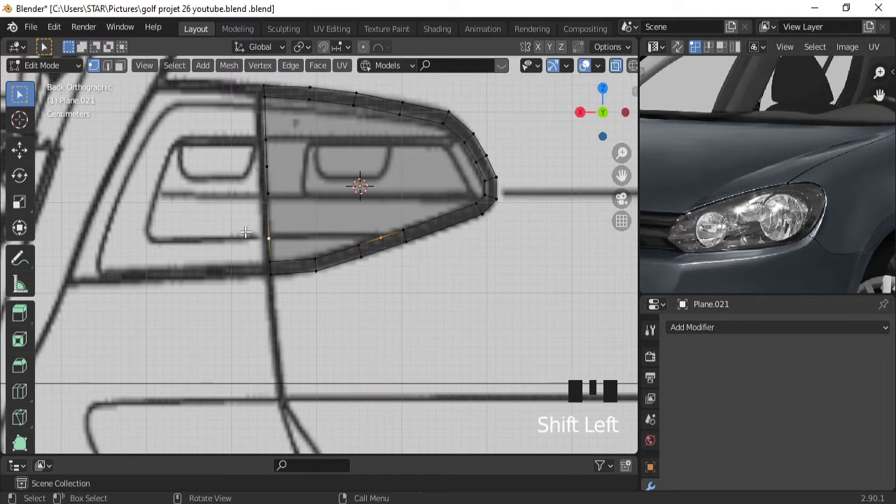
pyautogui.press('j')
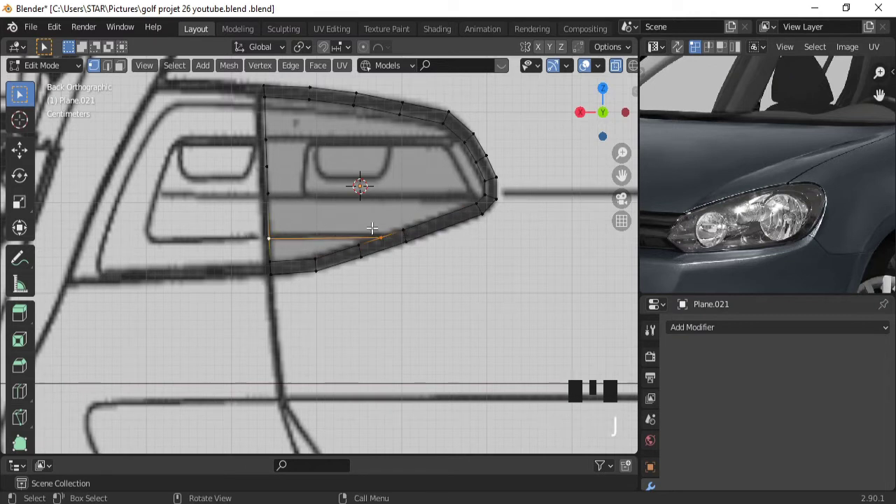
pyautogui.click(270, 133)
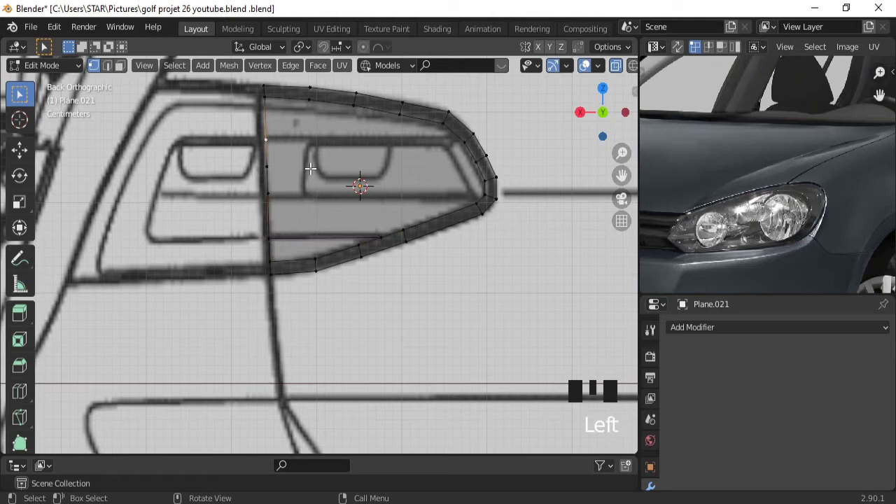
pyautogui.press('g')
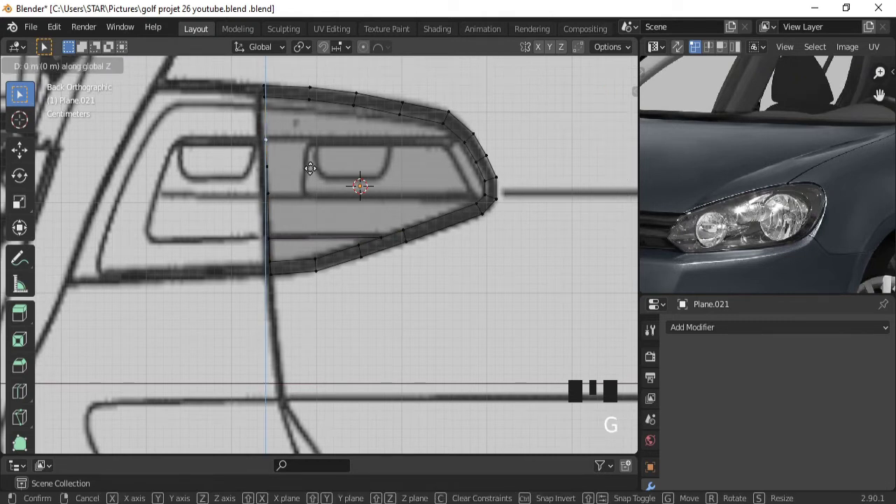
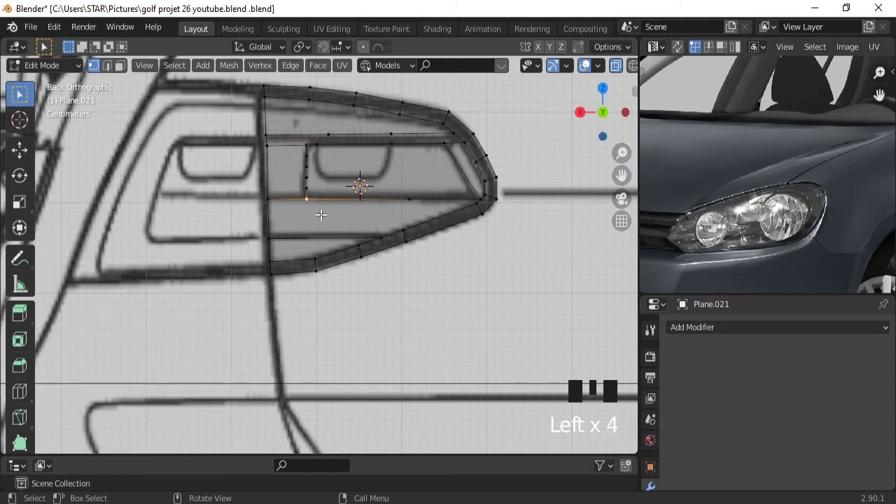
# Slide the inner section's left-side vertices along X one by one onto the rounded corner
pyautogui.press('g')
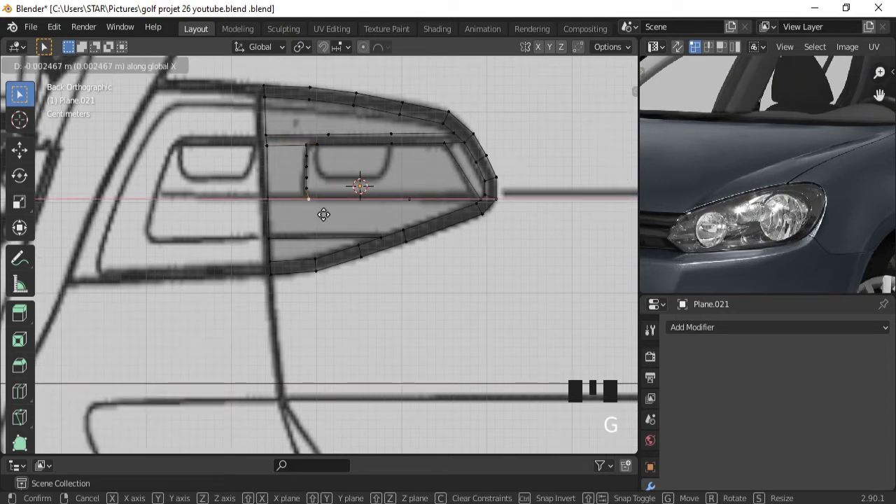
pyautogui.click(307, 186)
pyautogui.press('g')
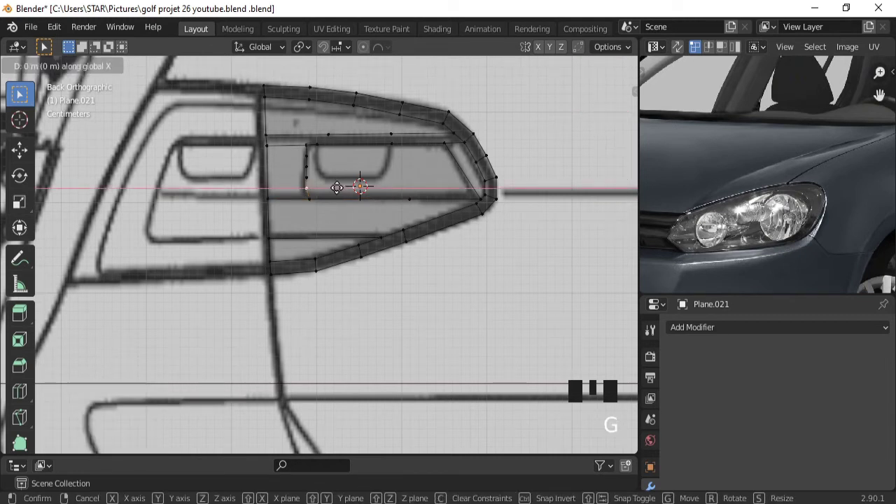
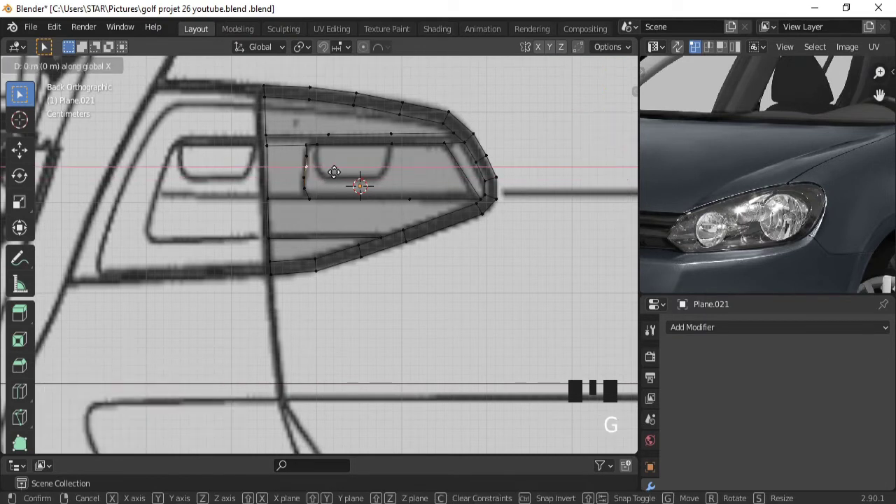
pyautogui.click(315, 153)
pyautogui.press('g')
pyautogui.click(323, 143)
pyautogui.press('ctrl+x')
pyautogui.click(313, 140)
pyautogui.press('g')
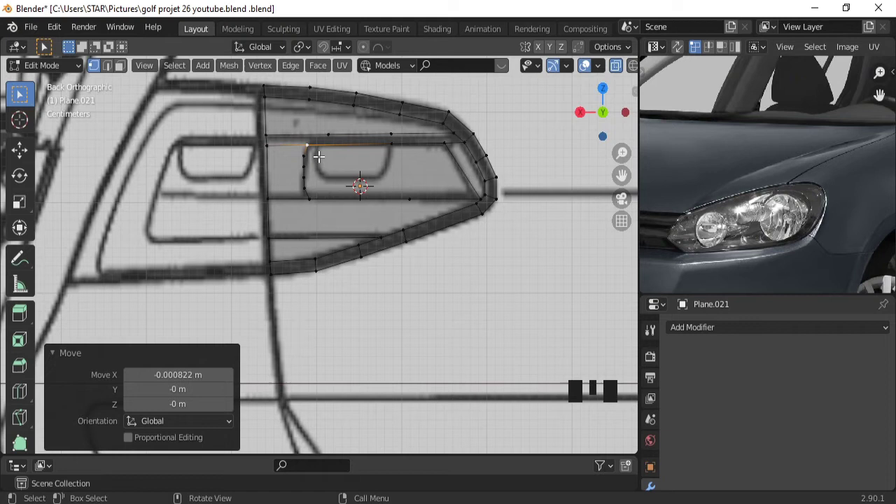
# Subdivide the inner section's lower edge with two cuts to add grid vertices
pyautogui.click(317, 194)
pyautogui.click(412, 193)
pyautogui.moveTo(395, 217); pyautogui.dragTo(233, 342)
pyautogui.moveTo(233, 342); pyautogui.dragTo(309, 174)
pyautogui.click(309, 173)
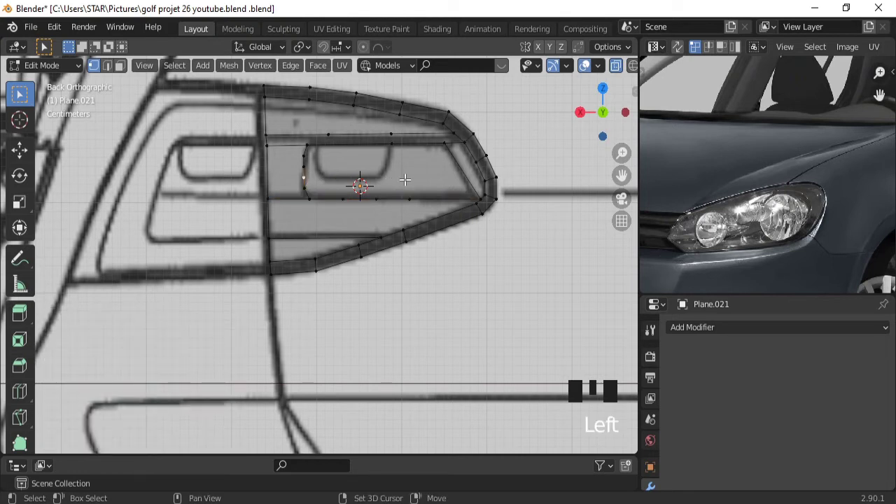
# Reshape the inner section's slanted right edge so it follows the sketch curve
pyautogui.click(484, 193)
pyautogui.click(447, 138)
pyautogui.moveTo(497, 172); pyautogui.dragTo(232, 341)
pyautogui.moveTo(232, 341); pyautogui.dragTo(469, 170)
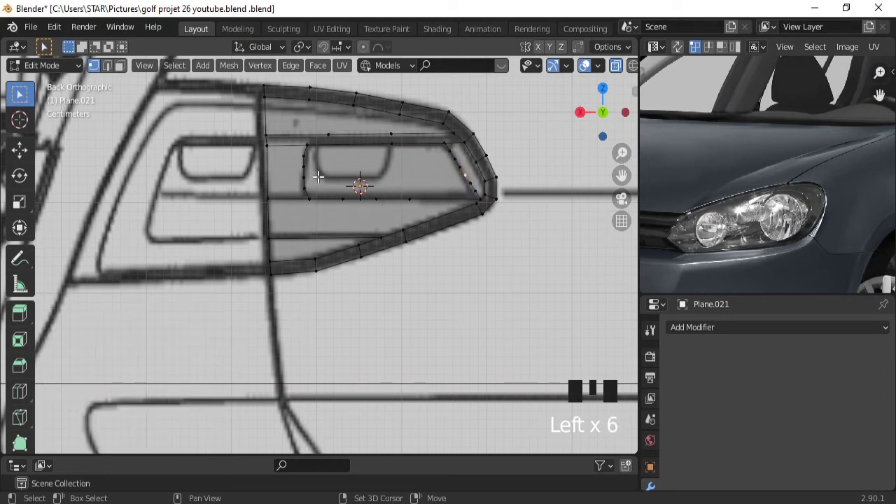
# Join opposite left and right midpoints with a new horizontal edge across the inner section
pyautogui.click(312, 171)
pyautogui.press('j')
pyautogui.press('ctrl+z')
pyautogui.click(474, 179)
pyautogui.moveTo(475, 189); pyautogui.dragTo(471, 175)
pyautogui.click(472, 174)
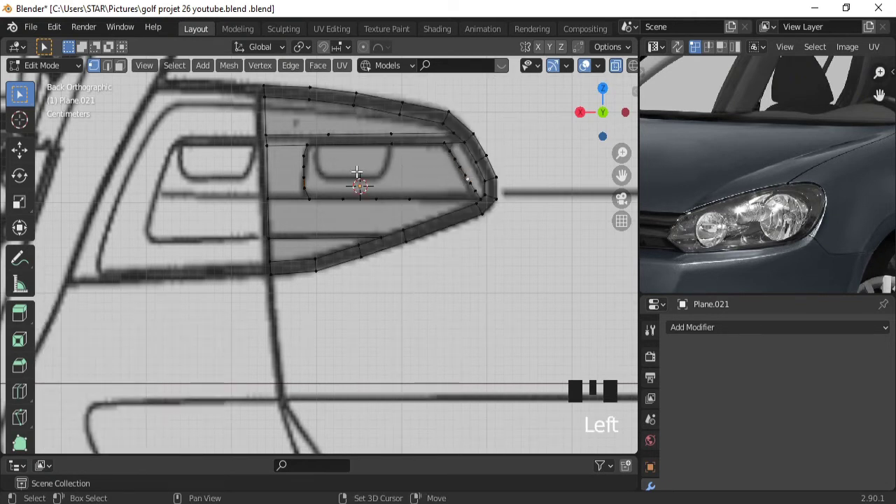
pyautogui.click(312, 172)
pyautogui.write('l')
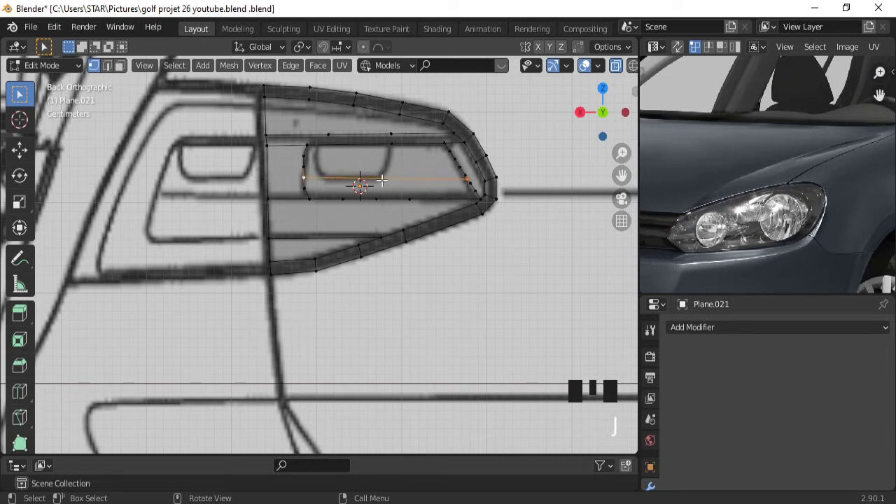
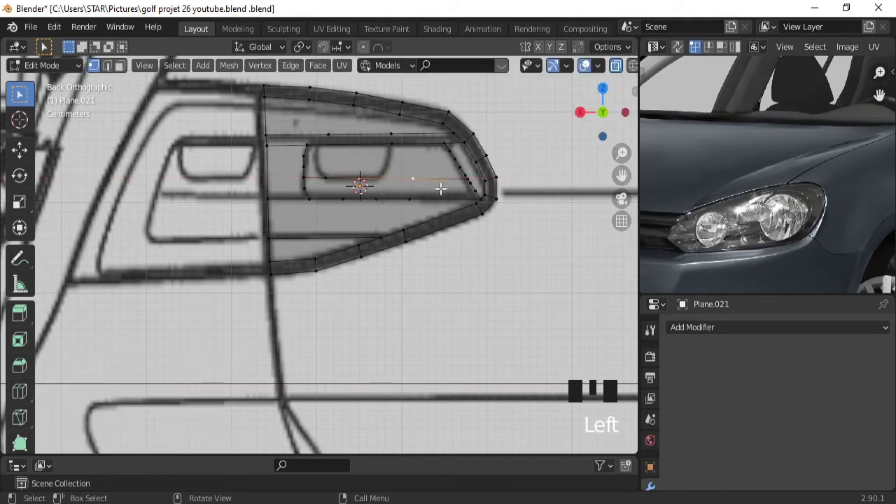
# Connect the top vertex above the small lamp to the middle-edge vertex with a diagonal edge (J)
pyautogui.press('g')
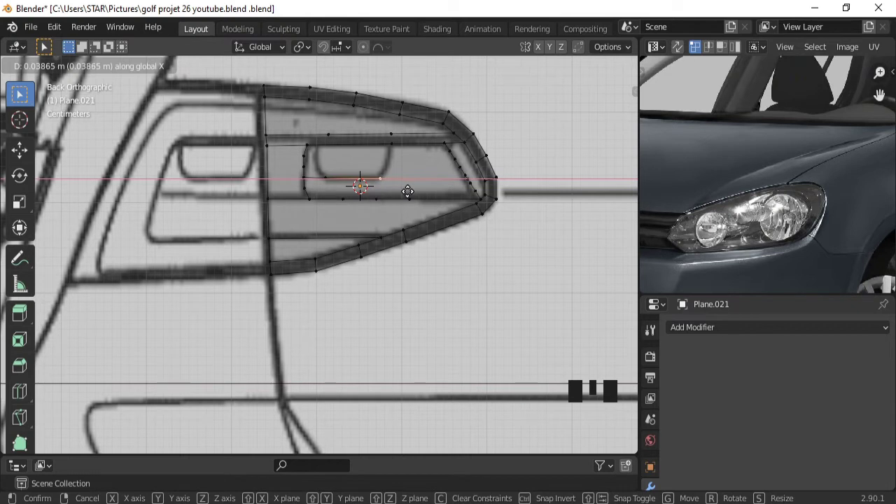
pyautogui.click(314, 142)
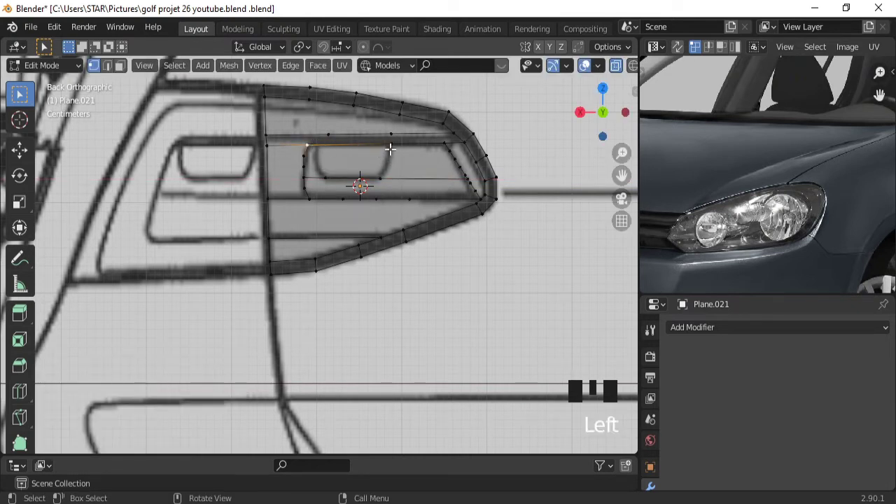
pyautogui.click(390, 145)
pyautogui.click(381, 177)
pyautogui.press('j')
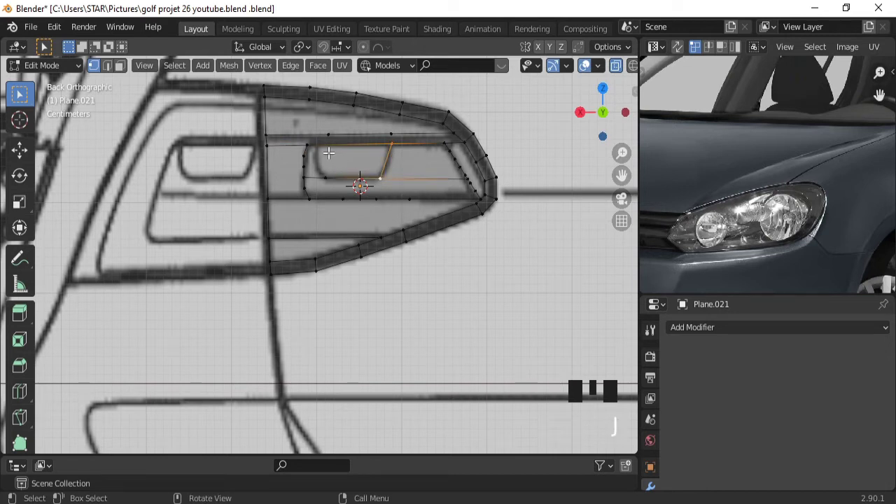
# Slide the inner section's top-left vertex sideways onto the sketch's corner
pyautogui.click(314, 142)
pyautogui.click(398, 144)
pyautogui.moveTo(401, 153); pyautogui.dragTo(352, 142)
pyautogui.click(352, 141)
pyautogui.press('g')
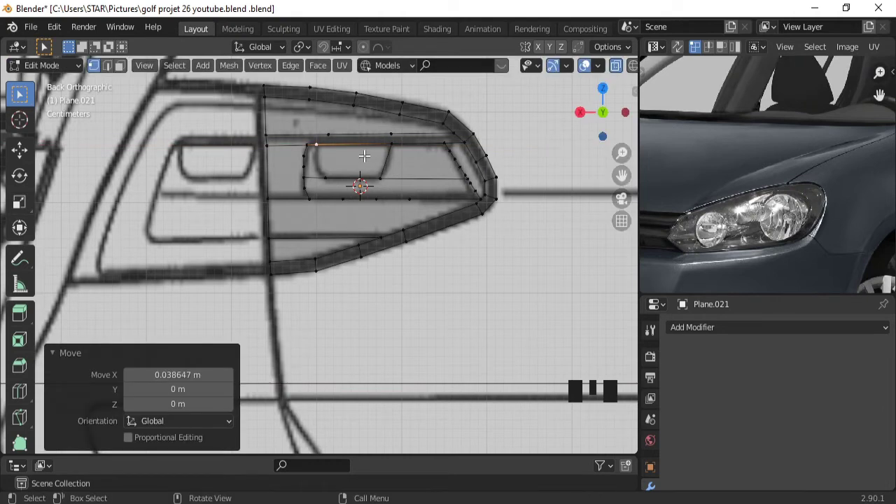
pyautogui.click(324, 176)
pyautogui.press('j')
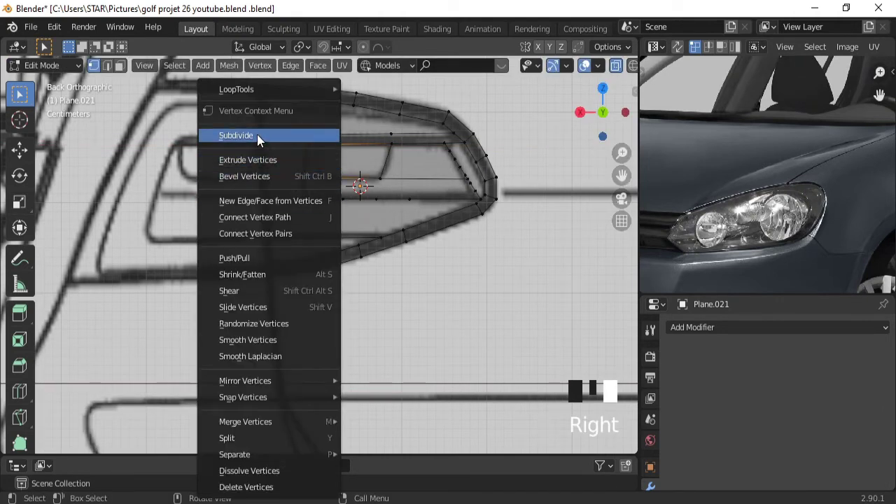
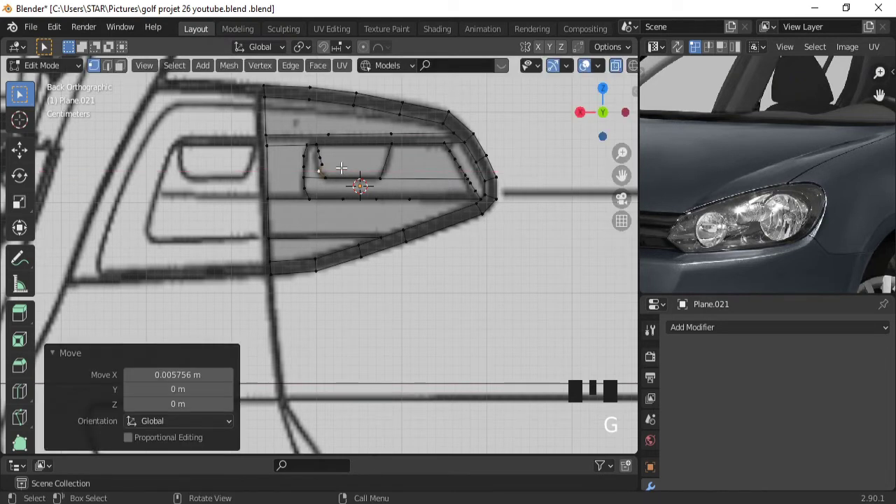
# Slide the small lamp cell's stray vertices sideways along their edges into place
pyautogui.click(330, 159)
pyautogui.press('g')
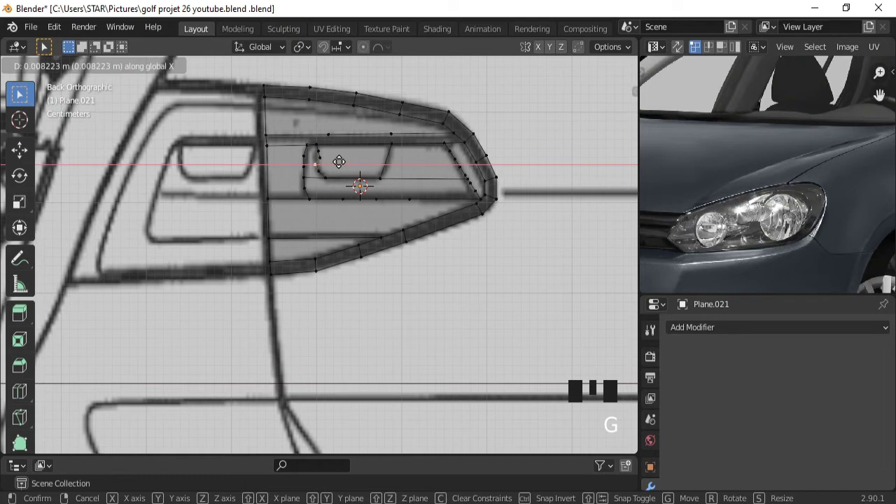
pyautogui.click(323, 154)
pyautogui.press('g')
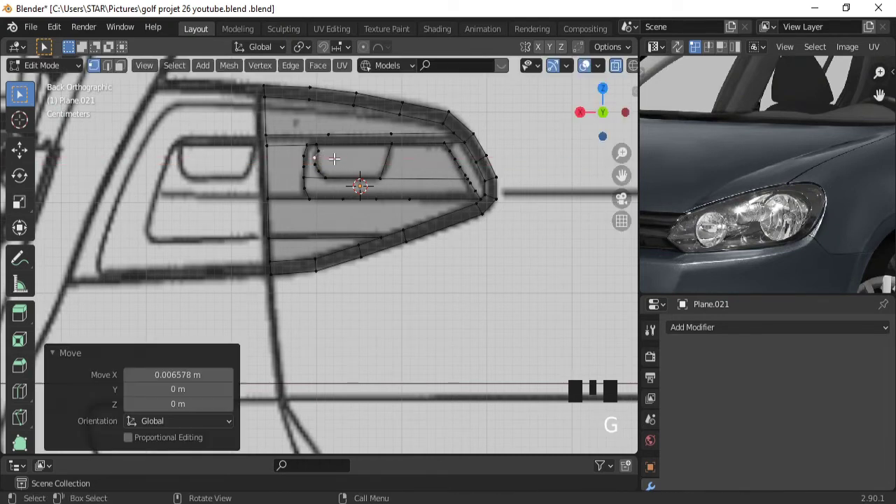
pyautogui.click(325, 149)
pyautogui.press('g')
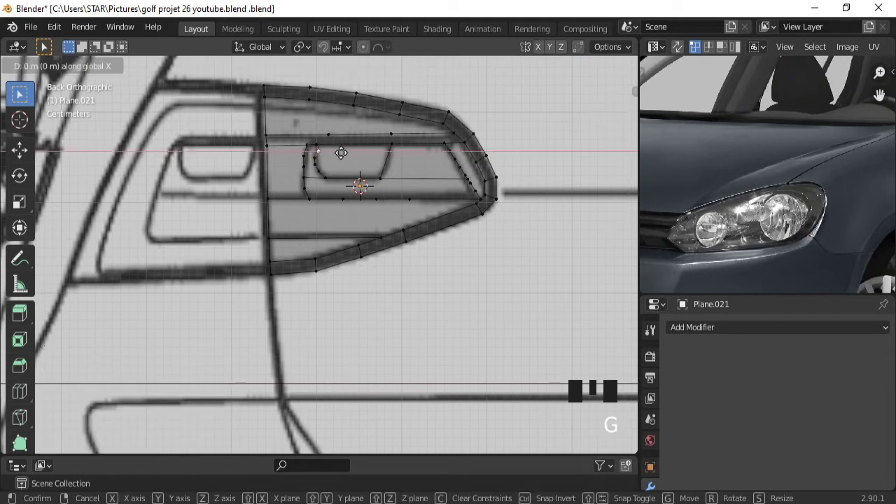
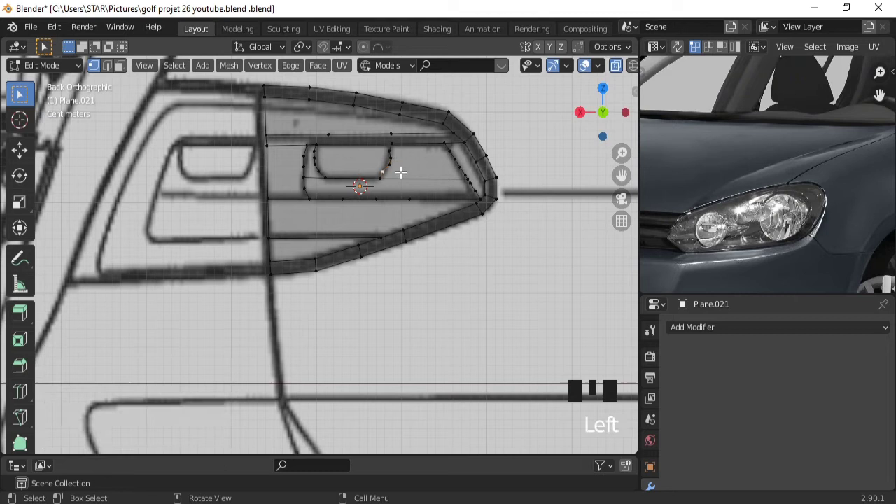
pyautogui.press('g')
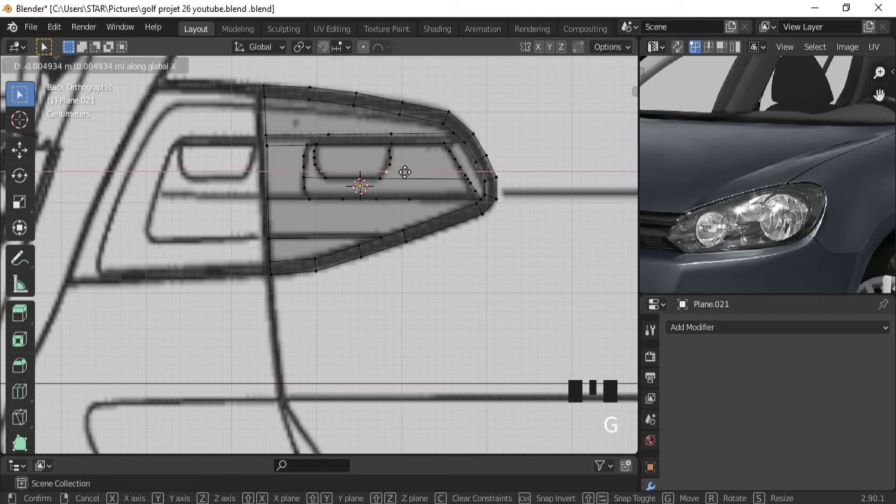
pyautogui.click(393, 148)
pyautogui.press('g')
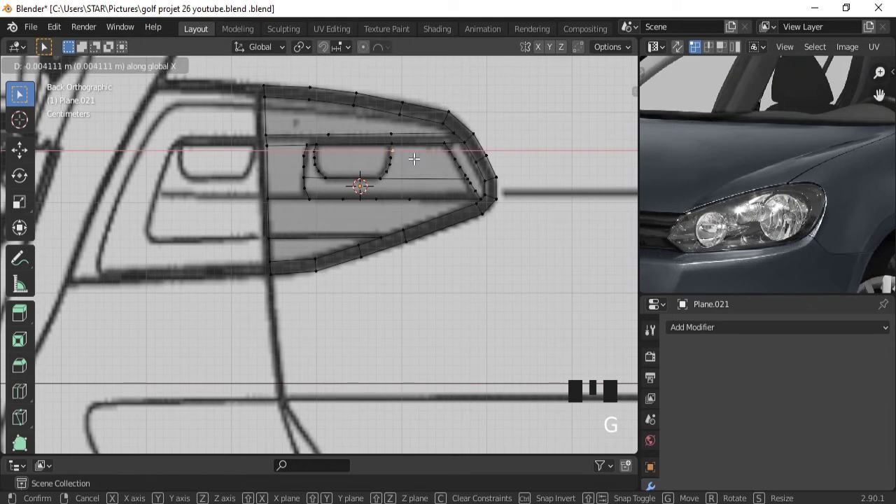
pyautogui.click(401, 128)
# Dissolve the surplus vertices on the upper and lower inner horizontal edges
pyautogui.press('ctrl+x')
pyautogui.click(340, 126)
pyautogui.press('ctrl+x')
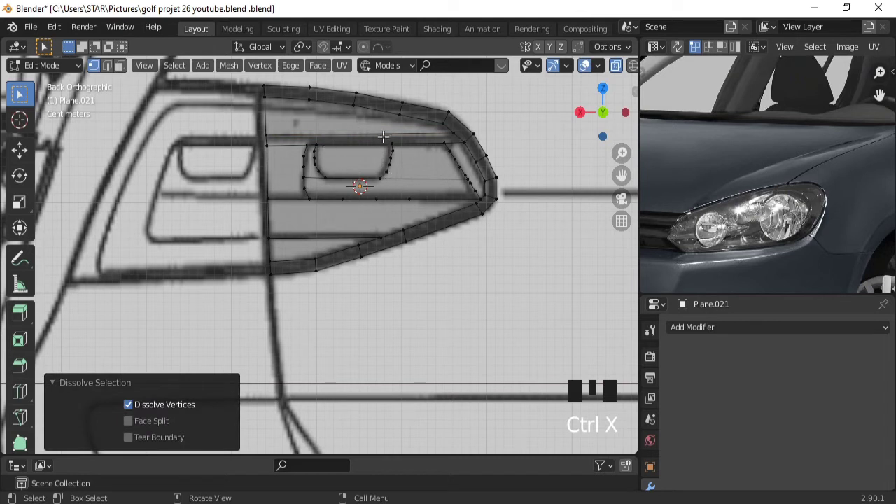
pyautogui.click(412, 196)
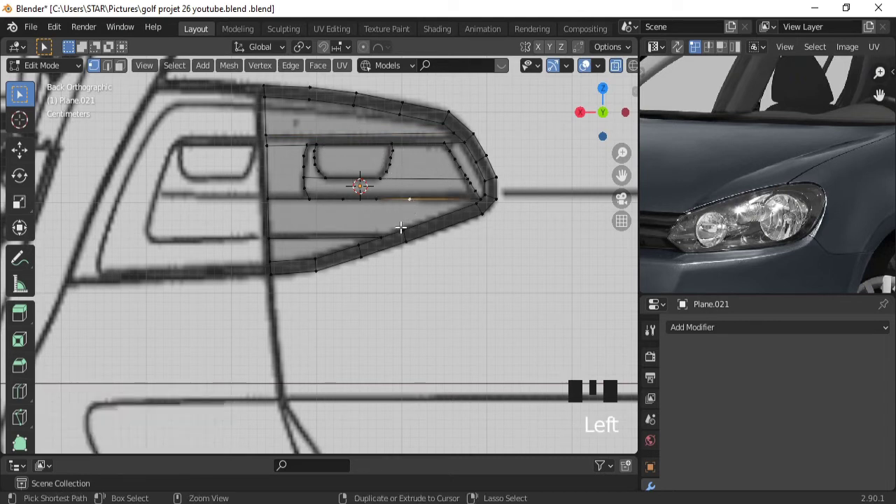
pyautogui.press('ctrl+x')
pyautogui.click(382, 198)
pyautogui.press('ctrl+x')
pyautogui.click(350, 194)
pyautogui.press('ctrl+x')
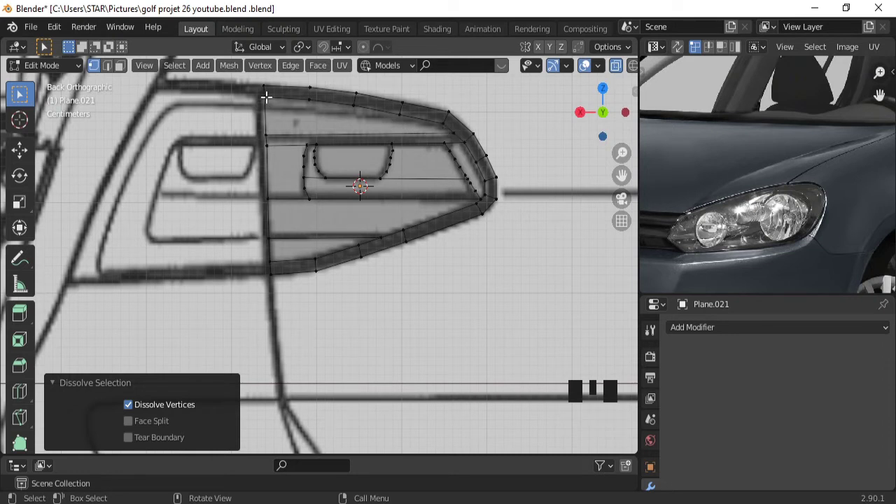
pyautogui.click(268, 94)
# Raise the top strip's left and middle vertices so the upper edge follows the sketched outline
pyautogui.click(268, 126)
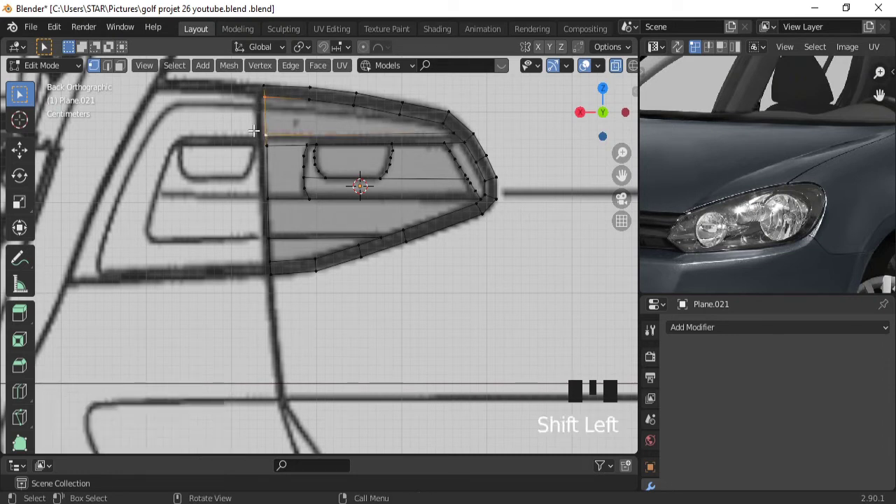
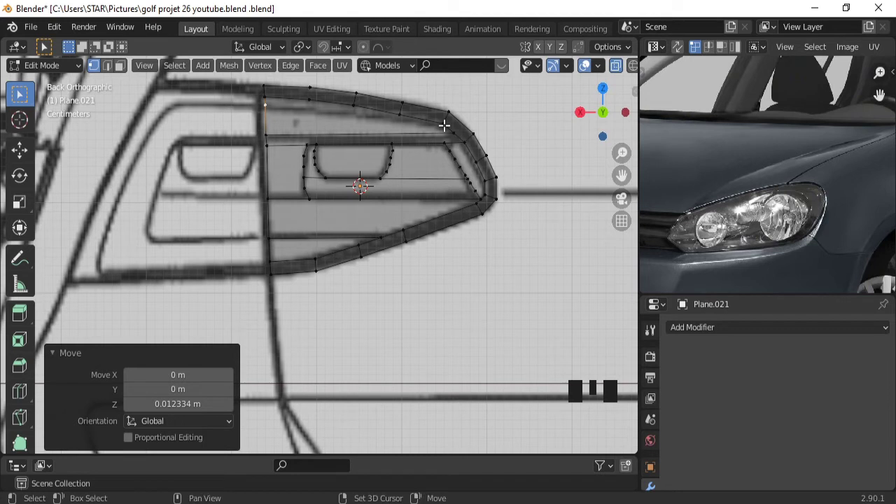
pyautogui.click(443, 125)
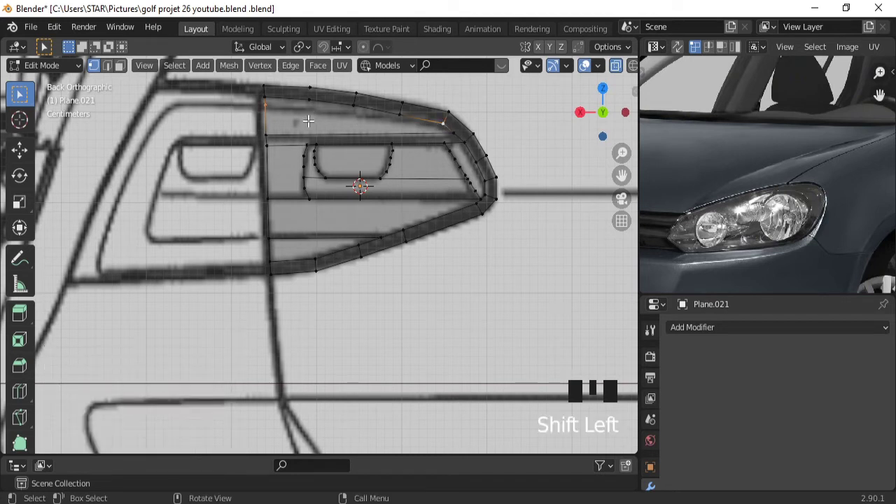
pyautogui.press('j')
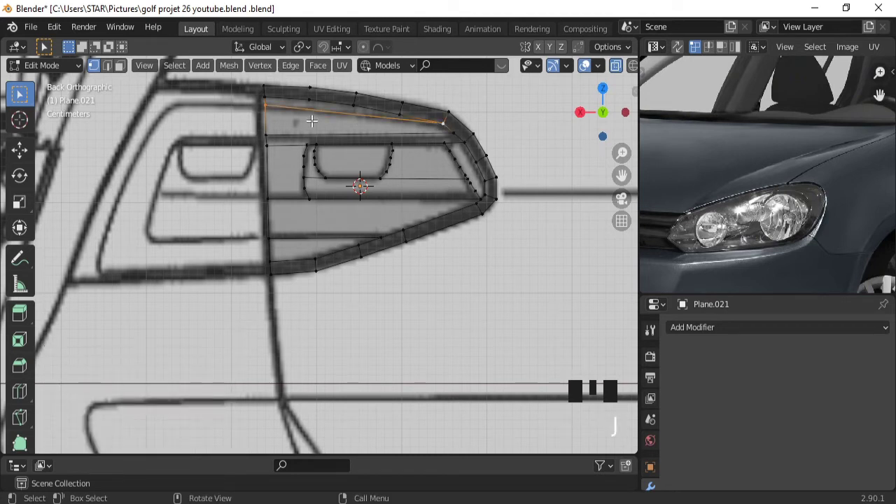
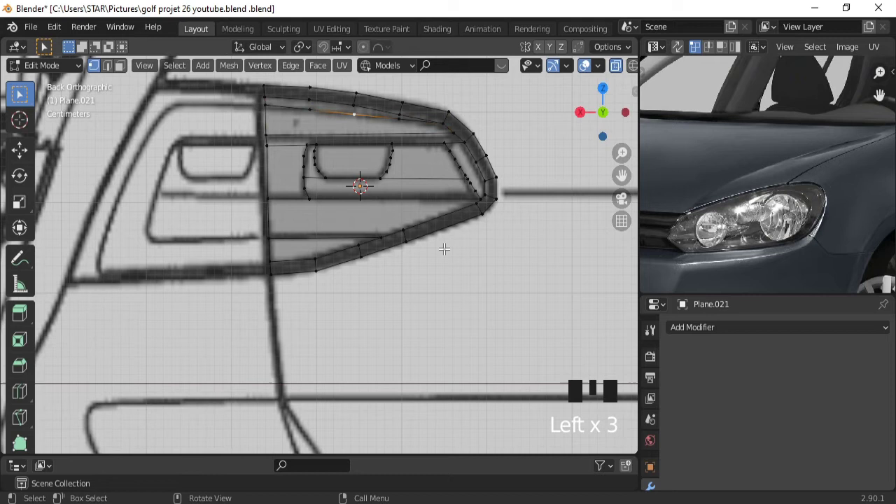
pyautogui.press('g')
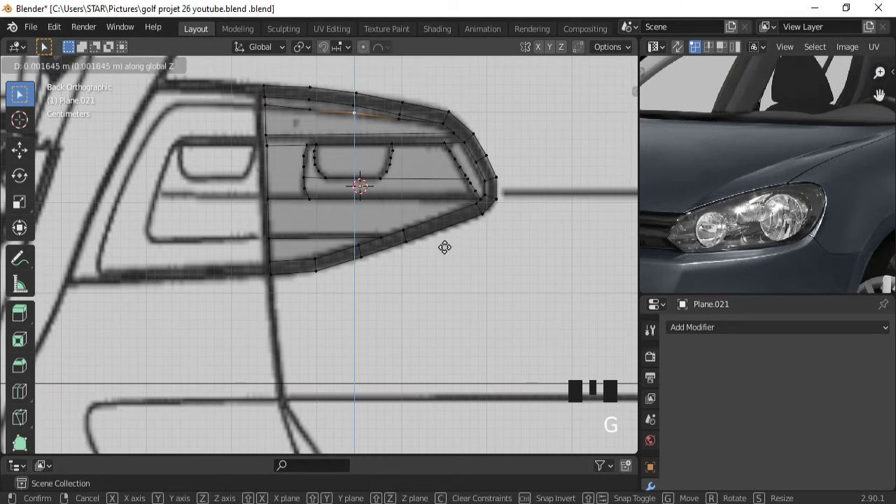
pyautogui.click(315, 106)
pyautogui.press('g')
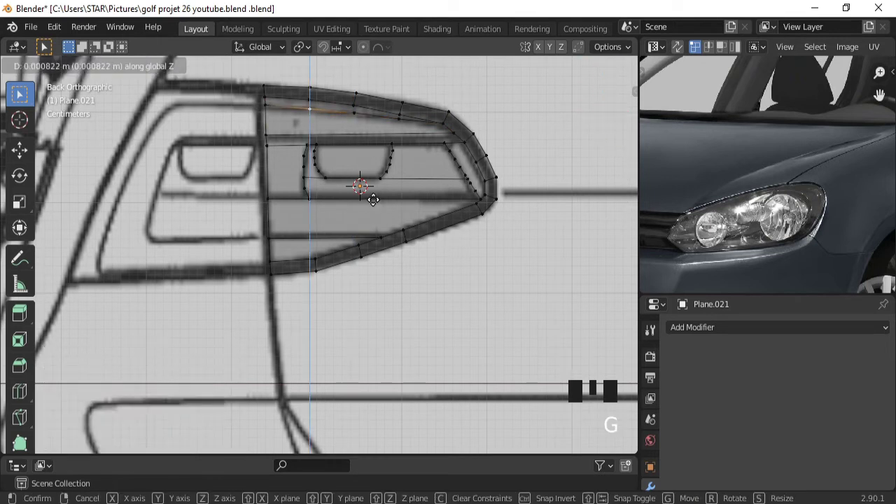
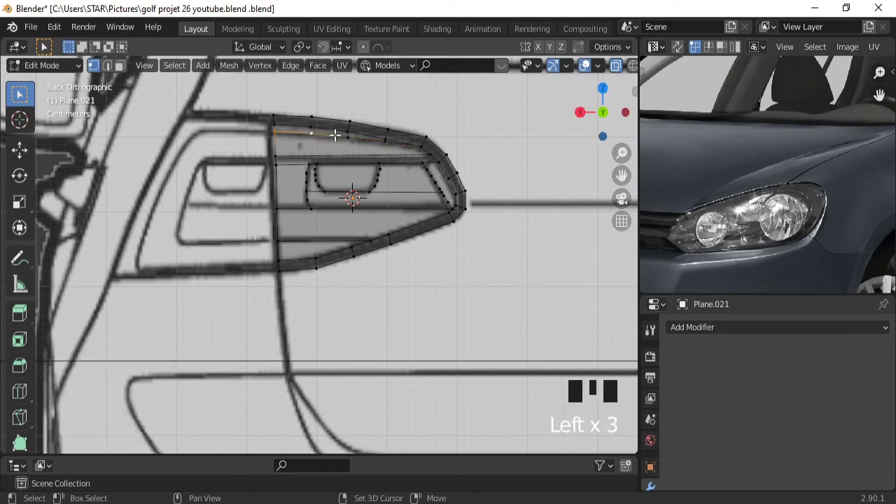
# Bevel the top edge path and its right-end segment into a narrow double strip (Ctrl+B)
pyautogui.click(342, 133)
pyautogui.click(384, 133)
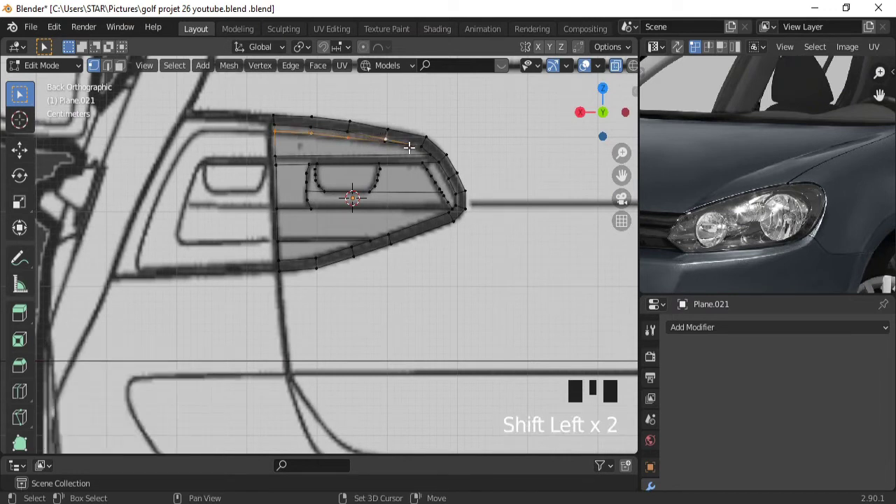
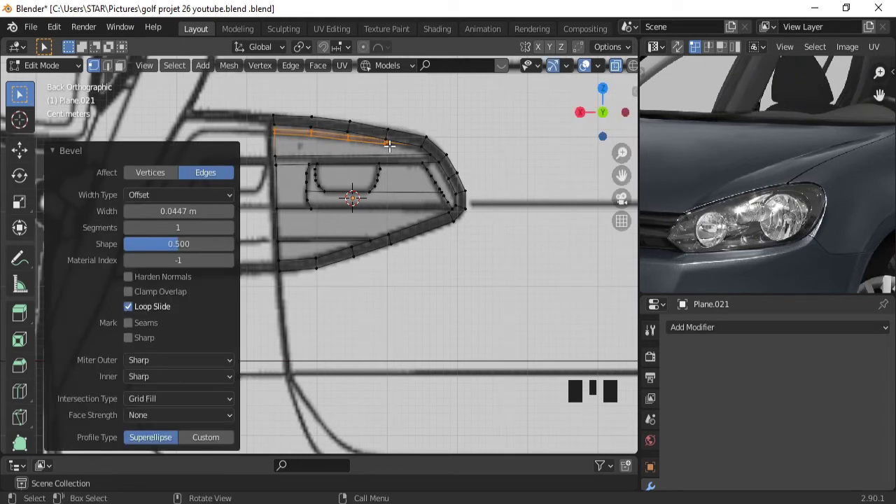
pyautogui.click(421, 144)
pyautogui.click(391, 140)
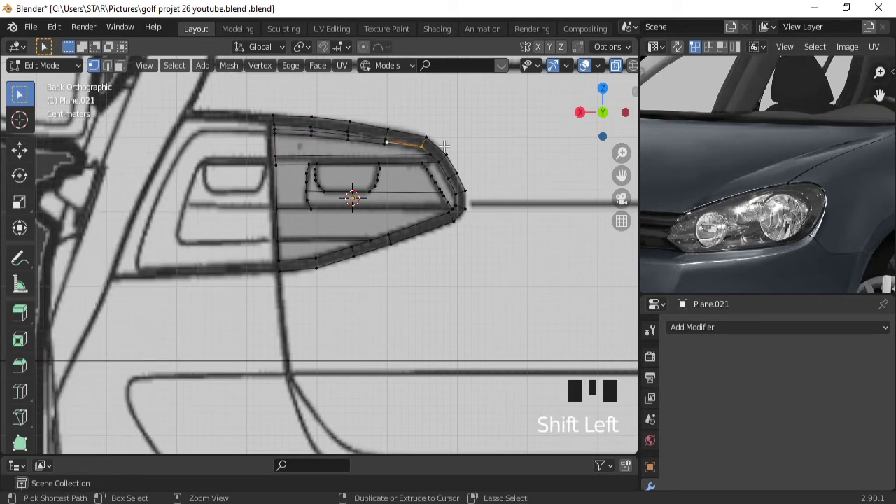
pyautogui.press('ctrl+b')
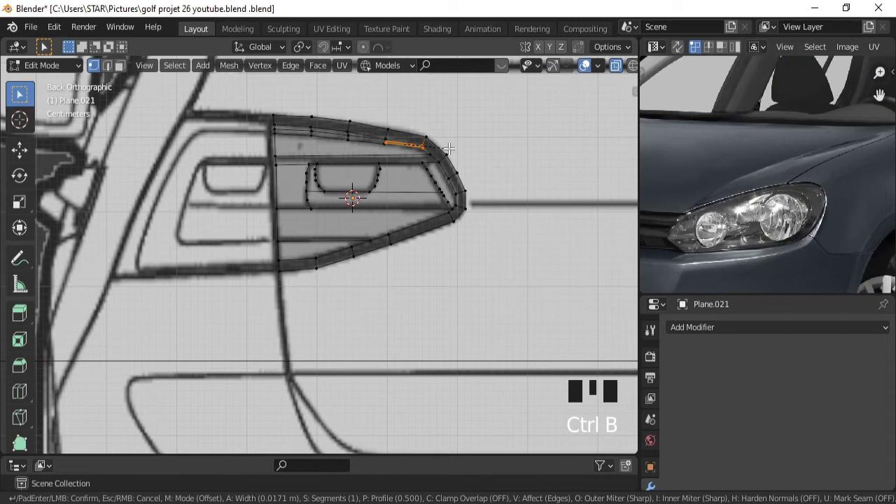
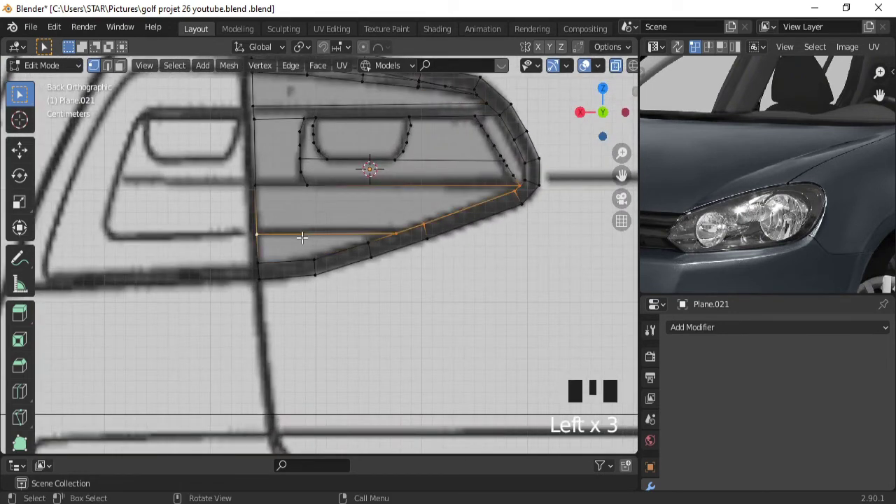
# Bevel the lower horizontal edge of the tail light into a strip
pyautogui.click(405, 229)
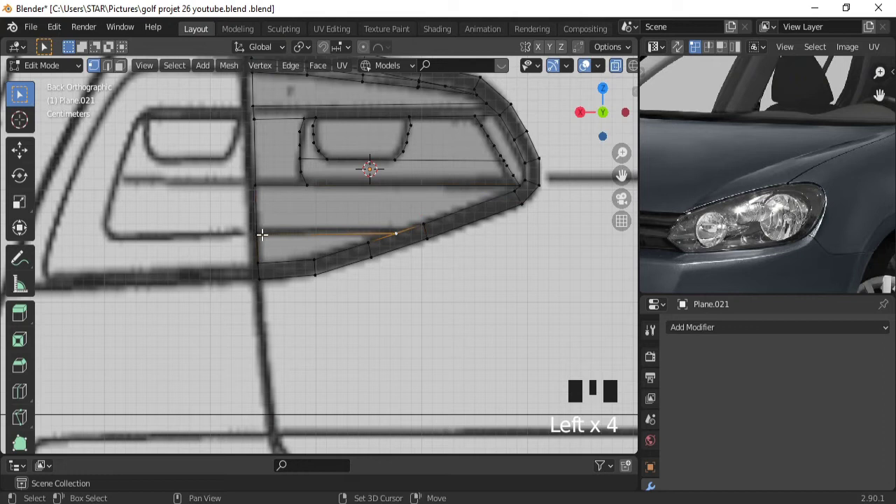
pyautogui.click(266, 230)
pyautogui.press('ctrl+b')
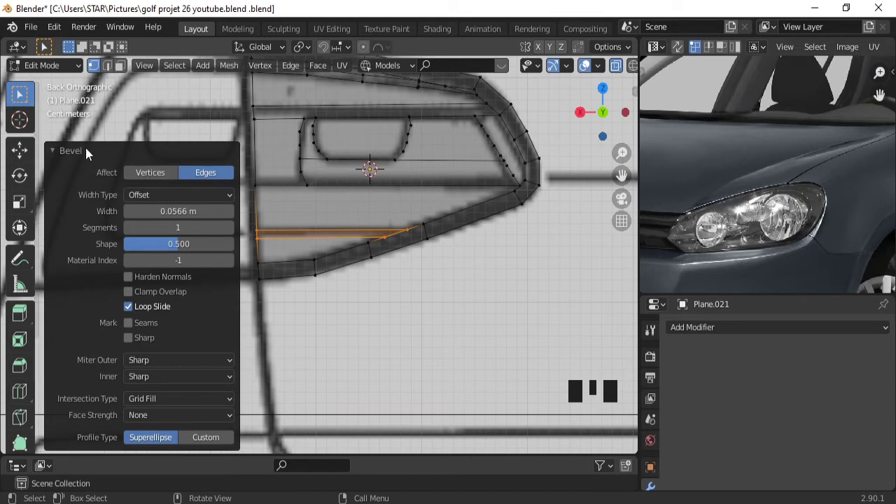
pyautogui.moveTo(83, 153); pyautogui.dragTo(296, 180)
# Bevel the whole middle horizontal edge path into a strip and confirm its width
pyautogui.click(295, 179)
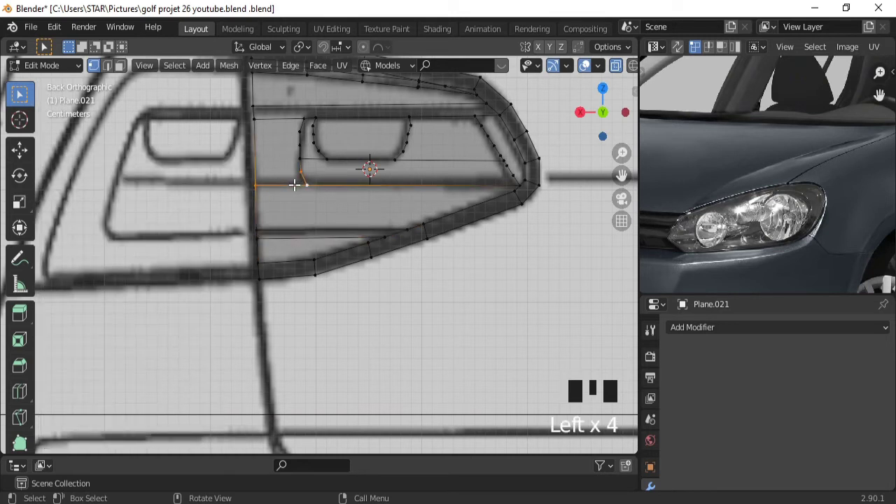
pyautogui.click(311, 171)
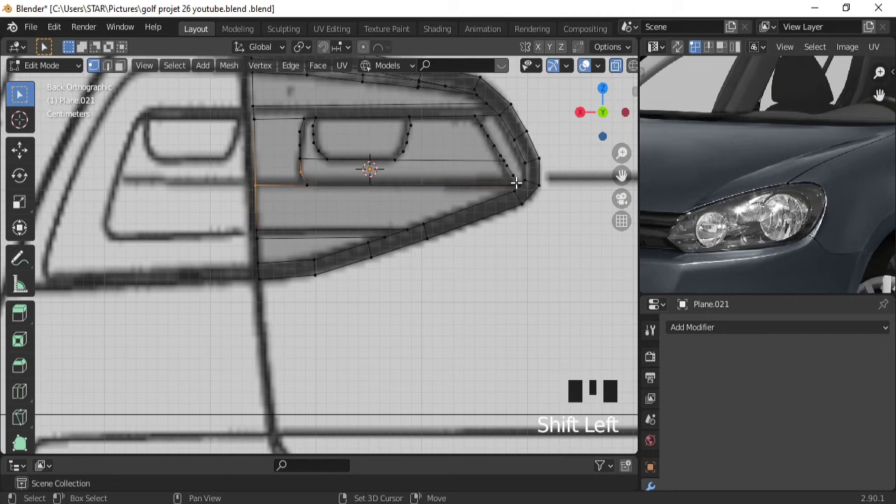
pyautogui.click(518, 179)
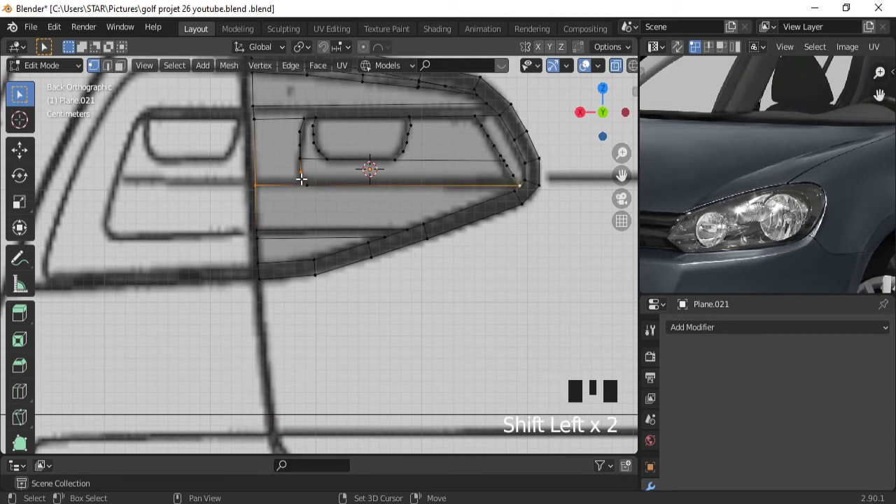
pyautogui.click(302, 168)
pyautogui.click(311, 181)
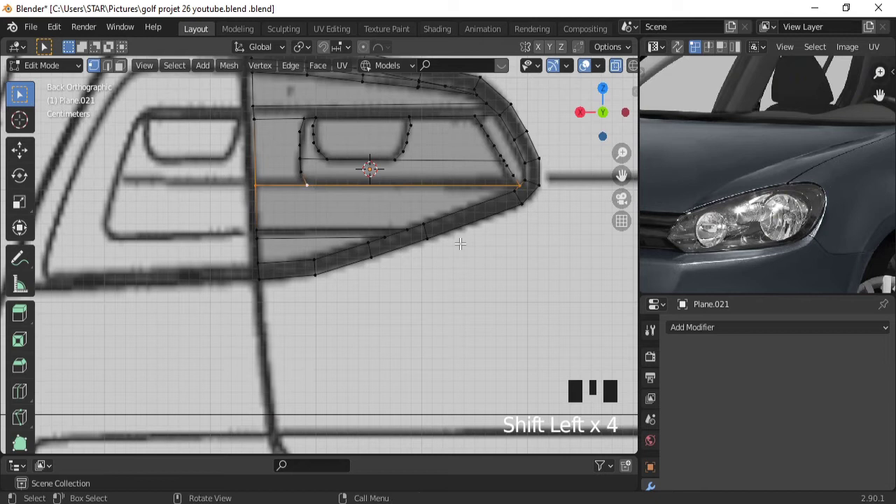
pyautogui.press('ctrl+b')
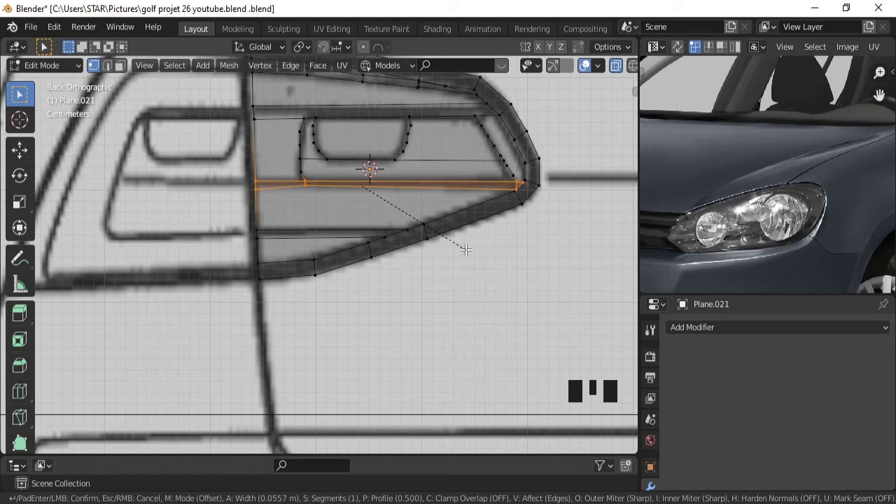
pyautogui.click(527, 180)
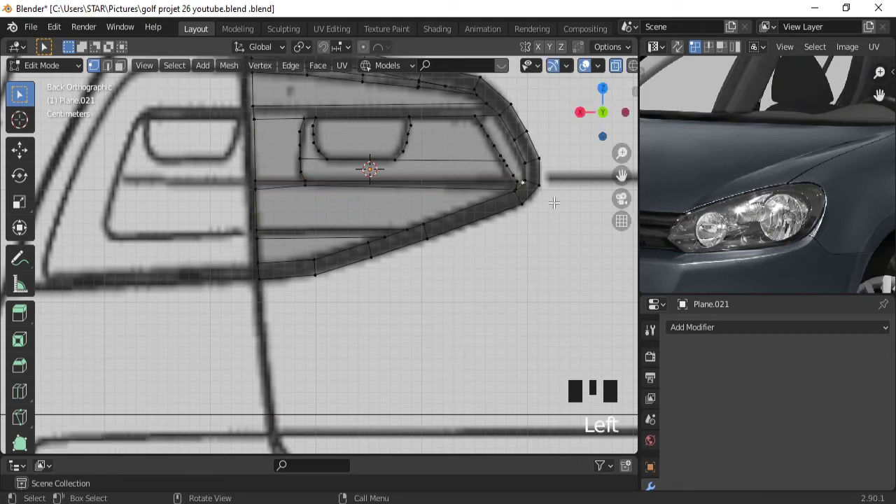
# Dissolve the stray right-tip vertices and nudge the left-edge vertices vertically onto the outline
pyautogui.press('ctrl+x')
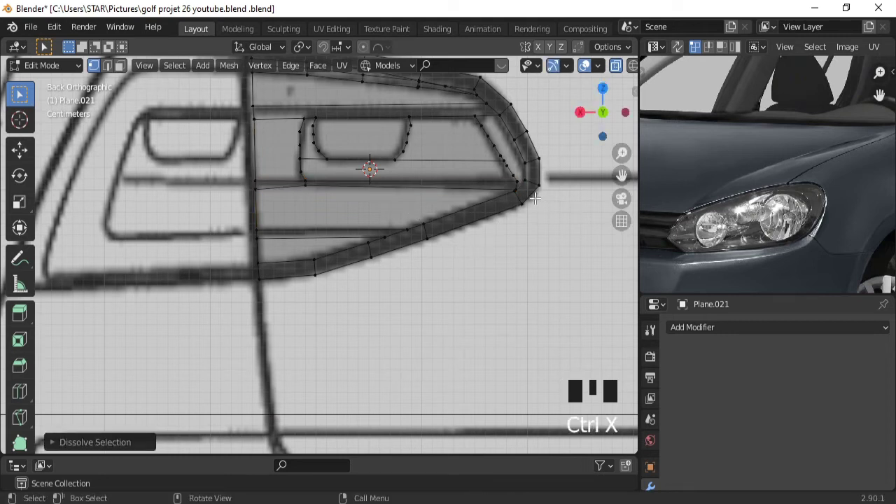
pyautogui.click(522, 184)
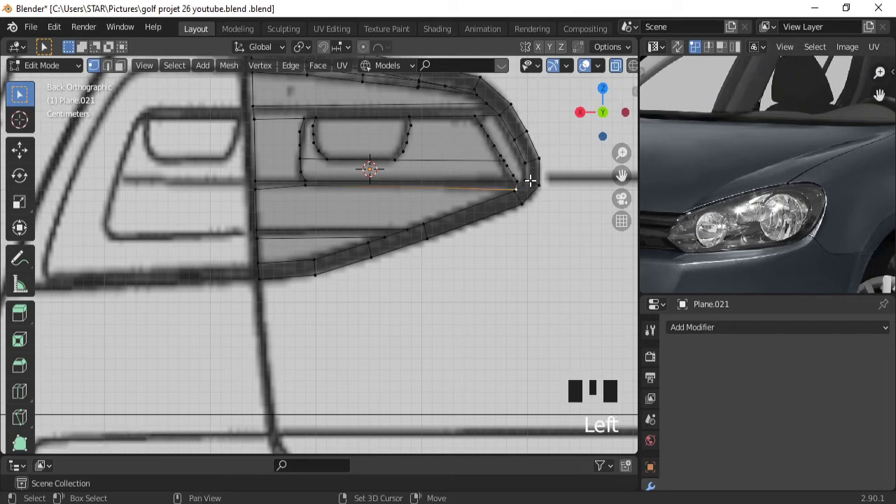
pyautogui.click(532, 178)
pyautogui.press('j')
pyautogui.click(258, 186)
pyautogui.press('g')
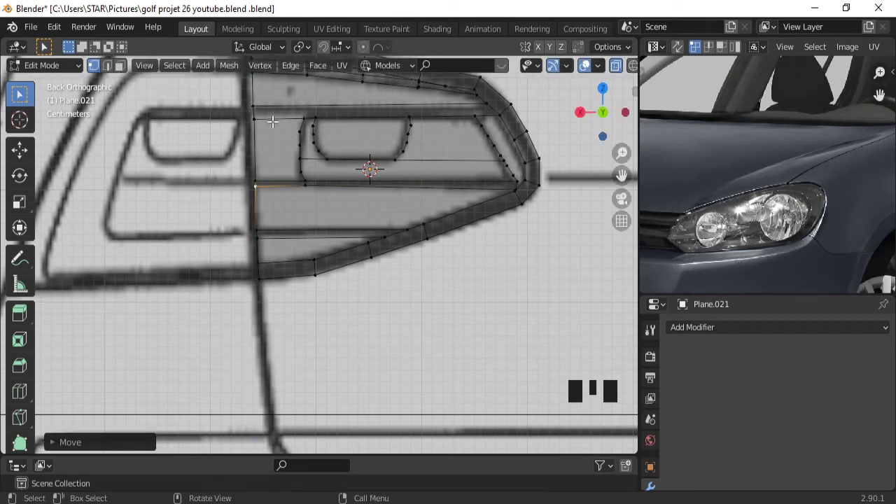
pyautogui.click(256, 120)
pyautogui.press('g')
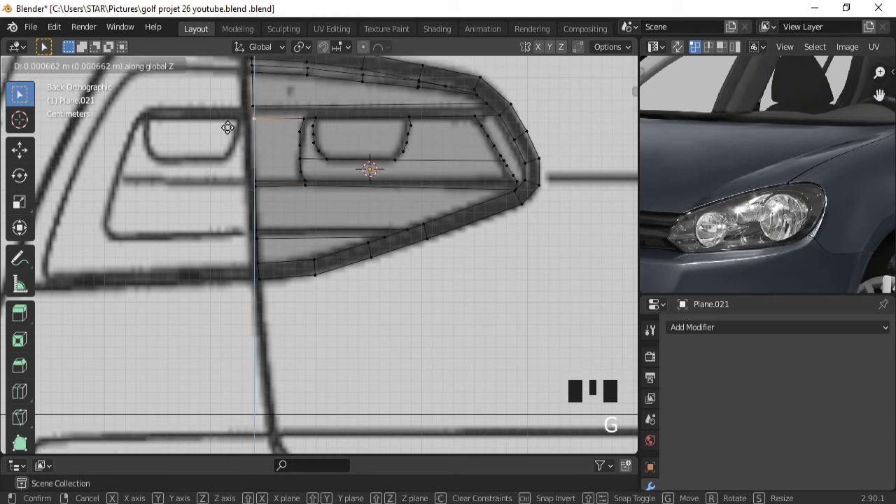
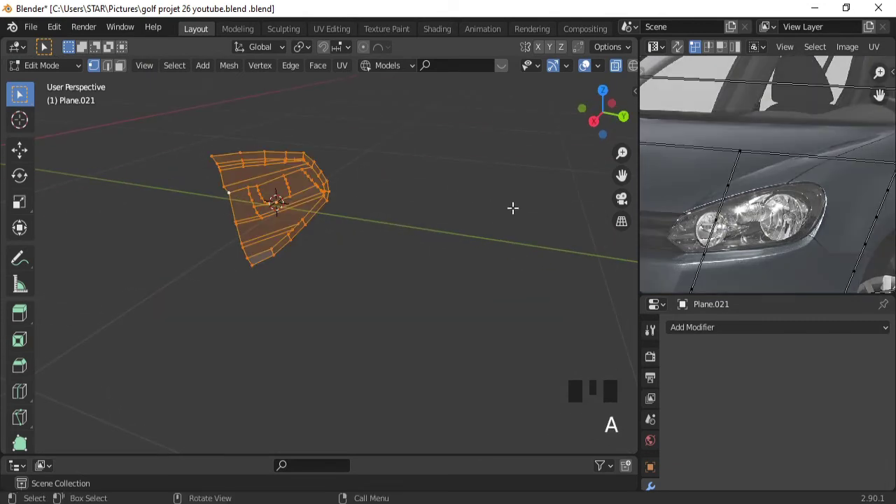
# Leave Edit Mode and orbit around the tail-light mesh to review its shape
pyautogui.moveTo(764, 336); pyautogui.dragTo(480, 235)
pyautogui.press('Tab')
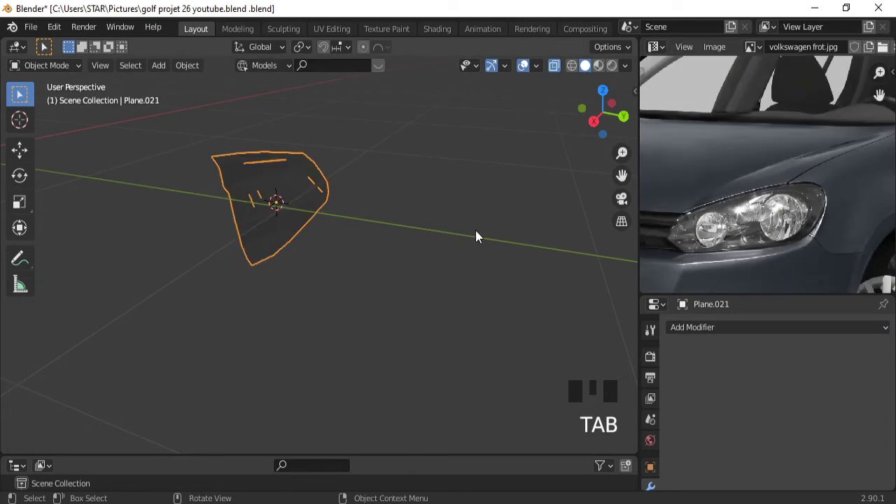
pyautogui.moveTo(559, 70); pyautogui.dragTo(442, 238)
pyautogui.moveTo(441, 238); pyautogui.dragTo(423, 231)
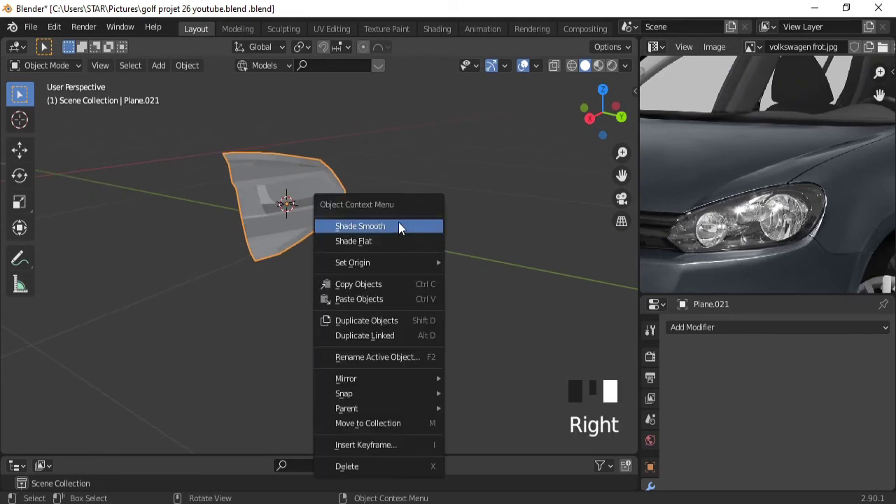
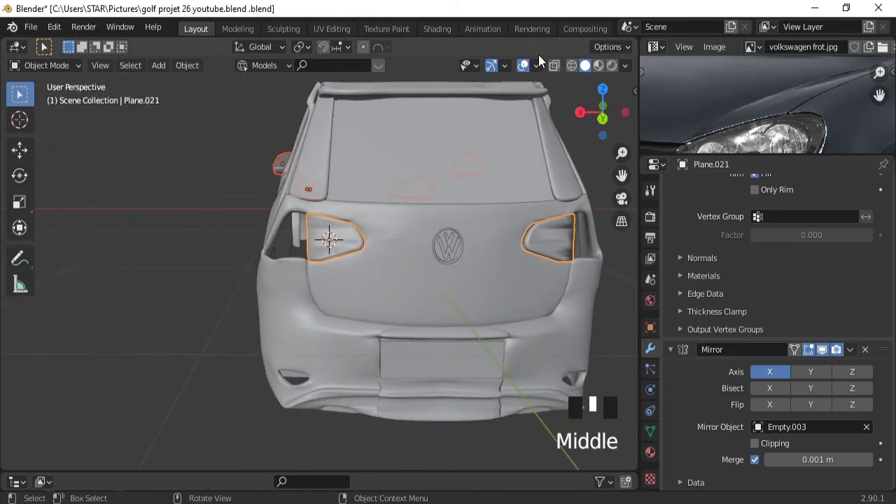
# Push the tail-light mesh along Y so it sits deeper in the body opening
pyautogui.click(531, 69)
pyautogui.moveTo(392, 278); pyautogui.dragTo(524, 69)
pyautogui.moveTo(524, 69); pyautogui.dragTo(452, 289)
pyautogui.moveTo(451, 289); pyautogui.dragTo(429, 285)
pyautogui.press('g')
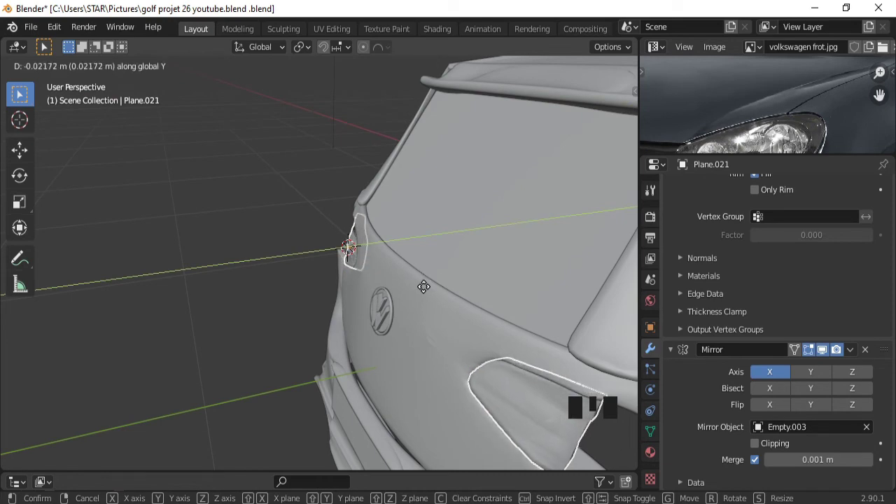
pyautogui.moveTo(297, 245); pyautogui.dragTo(447, 298)
pyautogui.press('g')
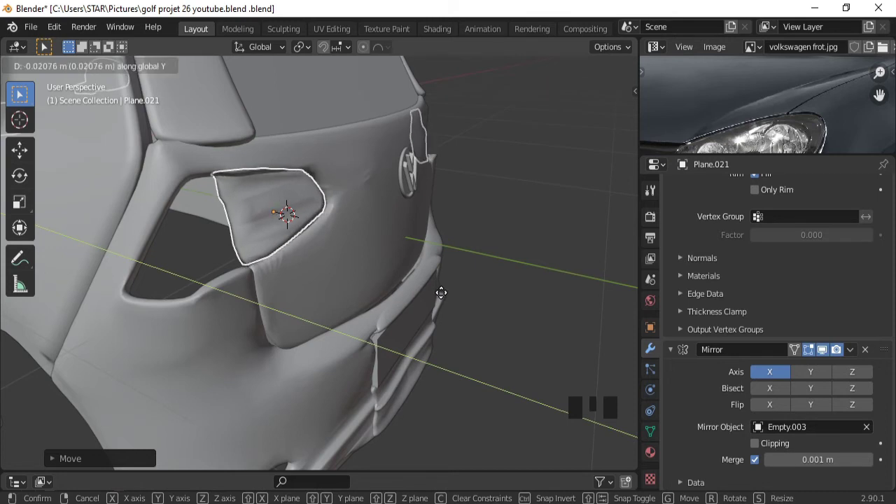
# Duplicate the light's outer edge loop and split it off as a separate border piece
pyautogui.press('Tab')
pyautogui.doubleClick(262, 259)
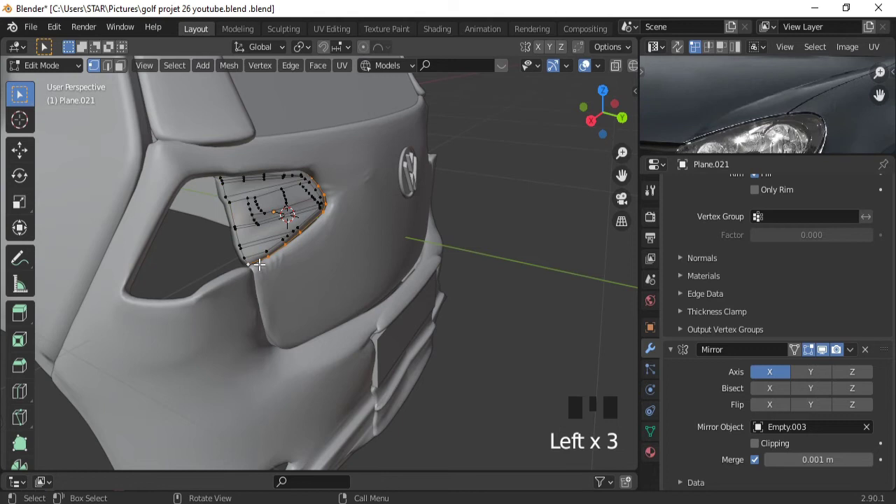
pyautogui.moveTo(618, 70); pyautogui.dragTo(237, 166)
pyautogui.click(222, 166)
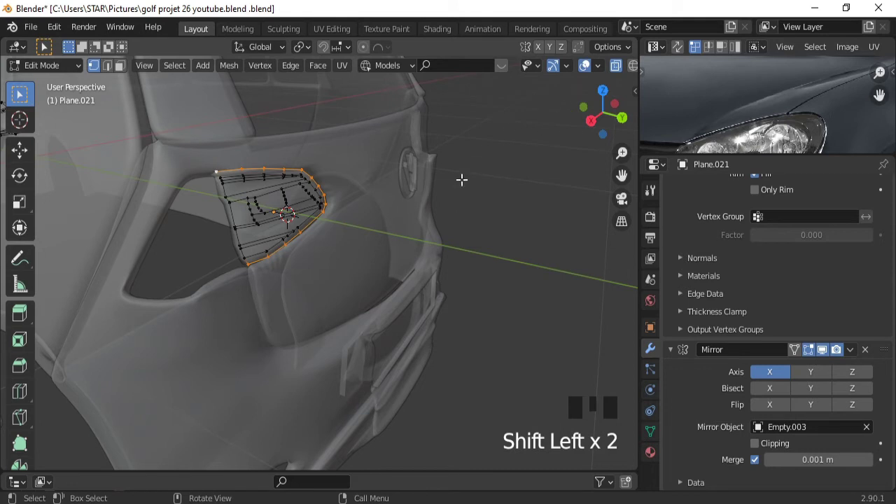
pyautogui.press('shift+d')
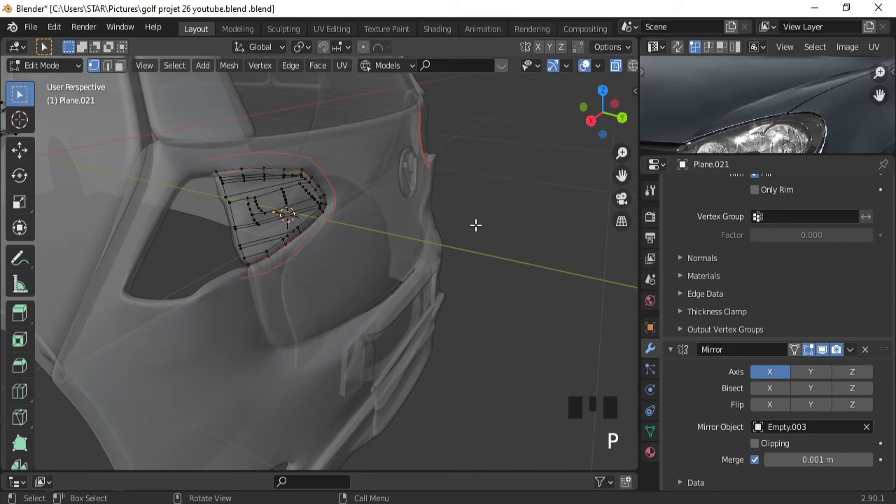
pyautogui.press('Tab')
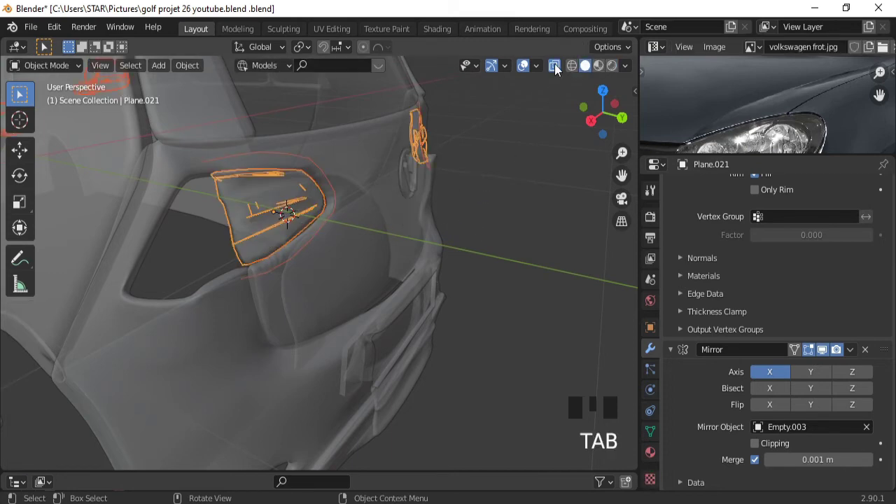
# Select the car body and orbit around the tail-light opening to check the fit
pyautogui.moveTo(560, 69); pyautogui.dragTo(493, 232)
pyautogui.moveTo(494, 231); pyautogui.dragTo(401, 207)
pyautogui.click(401, 208)
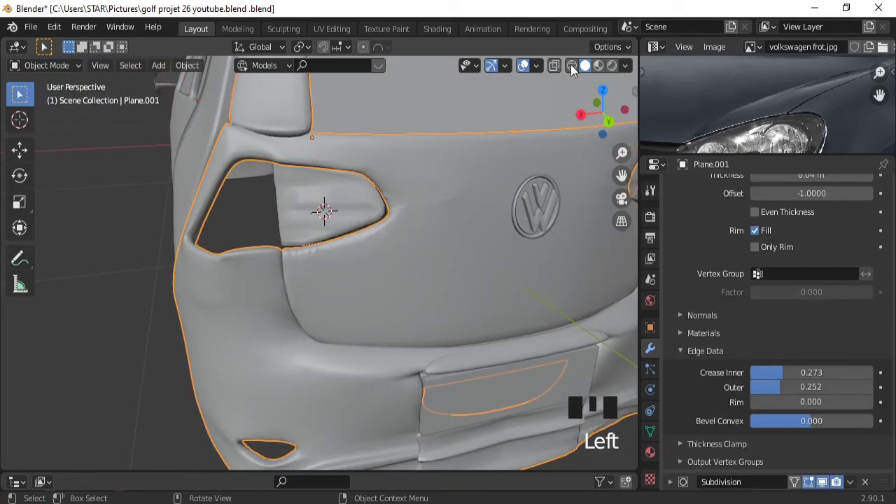
pyautogui.moveTo(556, 69); pyautogui.dragTo(417, 213)
pyautogui.moveTo(416, 213); pyautogui.dragTo(387, 228)
pyautogui.click(387, 228)
pyautogui.moveTo(359, 244); pyautogui.dragTo(436, 245)
pyautogui.press('g')
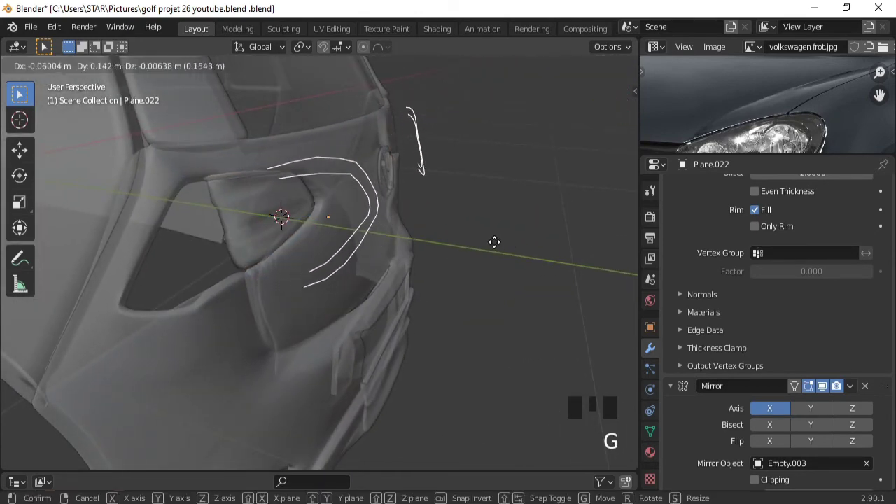
pyautogui.press('ctrl+z')
pyautogui.press('ctrl+z')
pyautogui.press('ctrl+z')
pyautogui.press('ctrl+z')
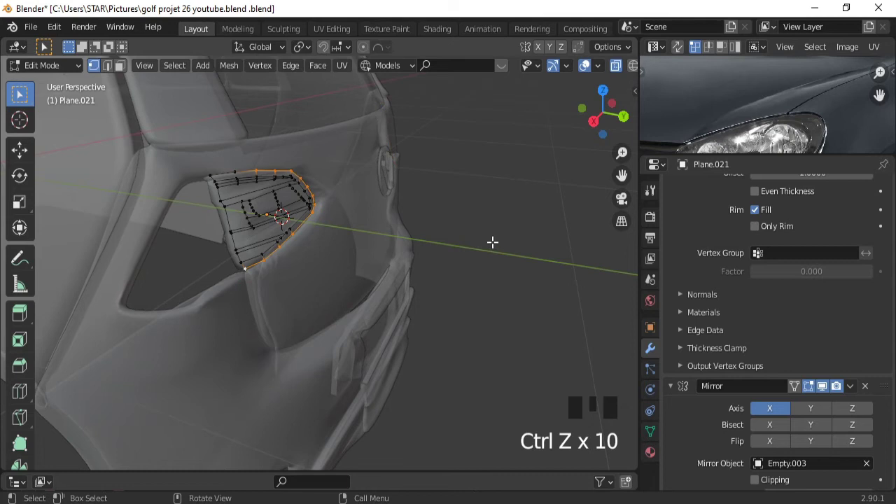
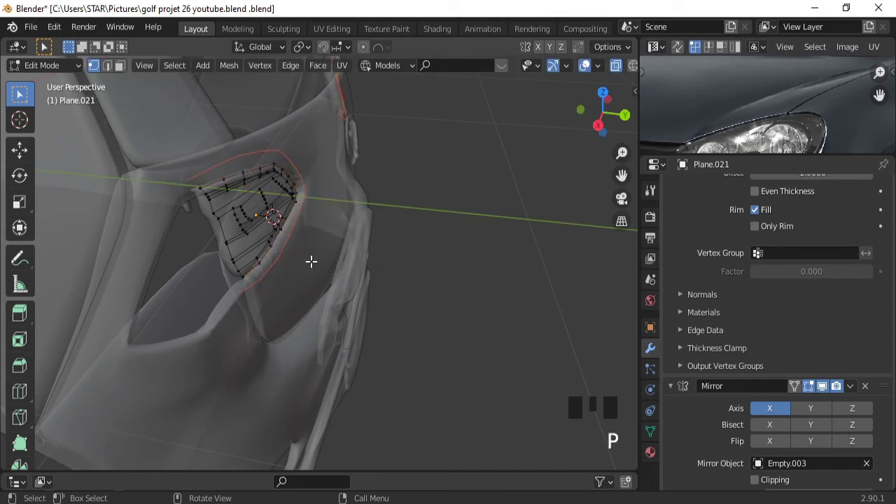
pyautogui.press('Tab')
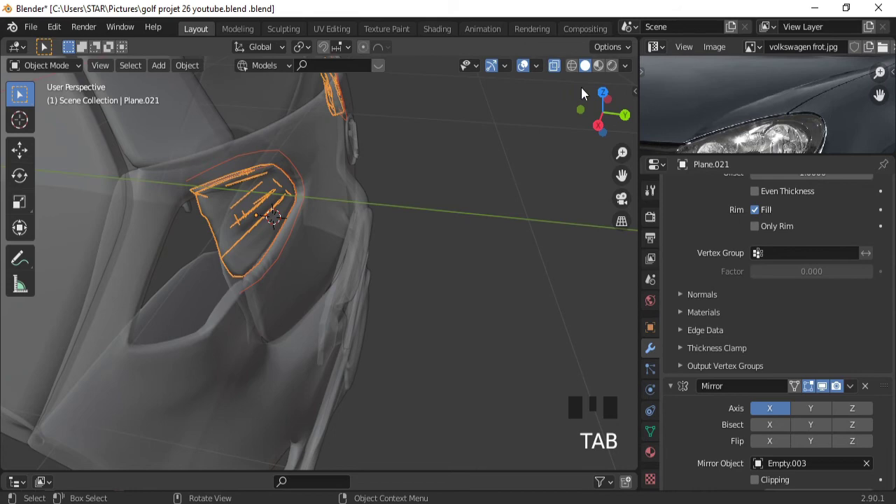
# Move the border strip along Y until it wraps the tail light's outer edge, checking from several angles
pyautogui.click(562, 72)
pyautogui.moveTo(418, 257); pyautogui.dragTo(558, 71)
pyautogui.moveTo(558, 72); pyautogui.dragTo(392, 226)
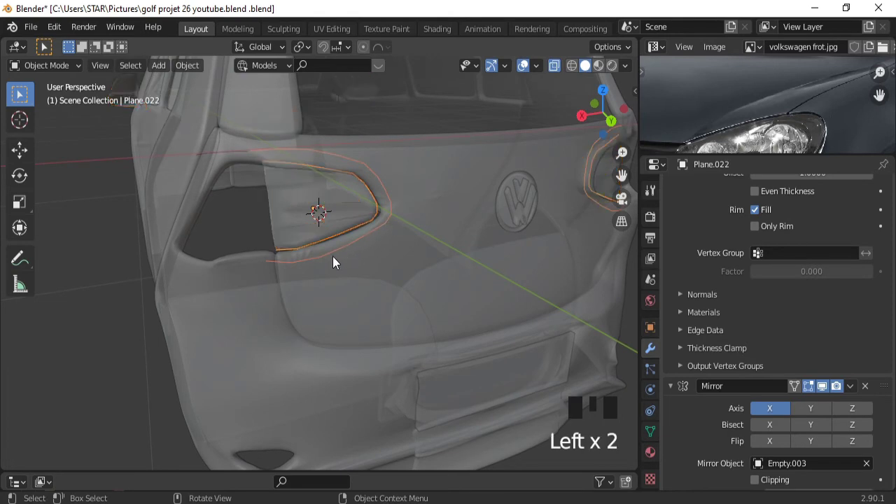
pyautogui.moveTo(323, 270); pyautogui.dragTo(423, 266)
pyautogui.press('g')
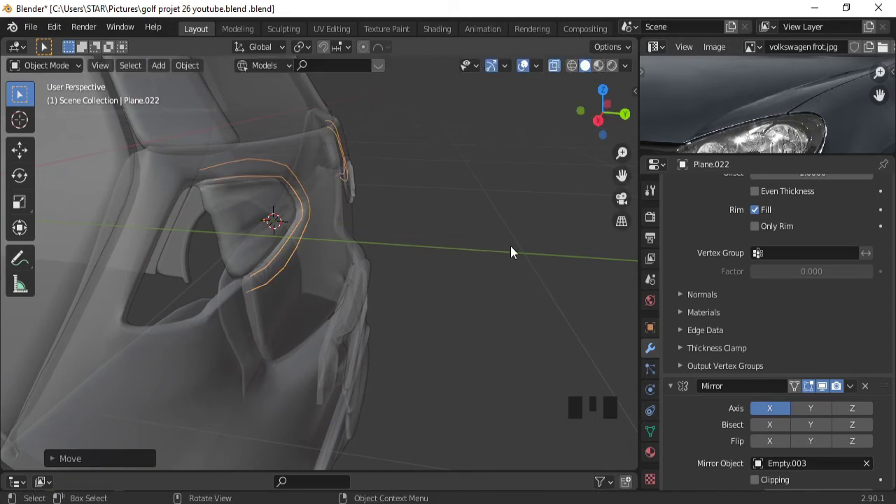
pyautogui.moveTo(519, 257); pyautogui.dragTo(556, 68)
pyautogui.moveTo(555, 68); pyautogui.dragTo(399, 261)
pyautogui.moveTo(399, 261); pyautogui.dragTo(476, 275)
pyautogui.press('g')
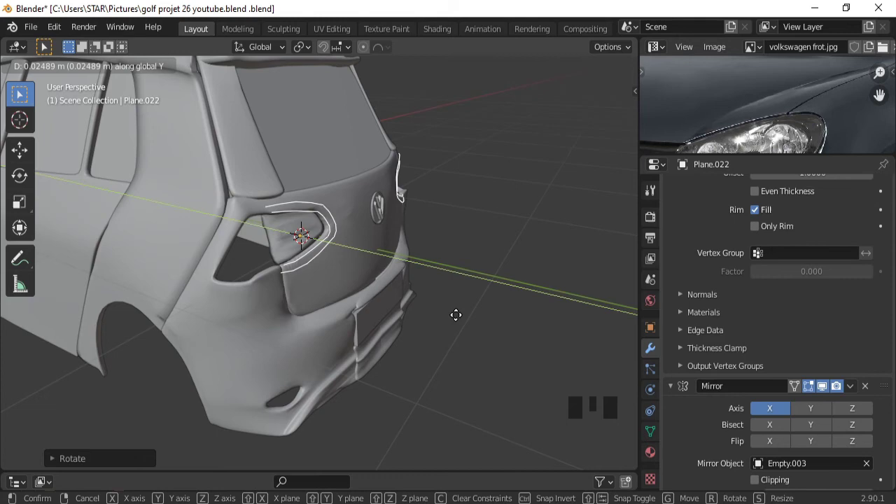
pyautogui.moveTo(390, 298); pyautogui.dragTo(343, 290)
# Fill the border strip's outline loop with a face (F) and inspect it from Object Mode
pyautogui.press('Tab')
pyautogui.doubleClick(317, 251)
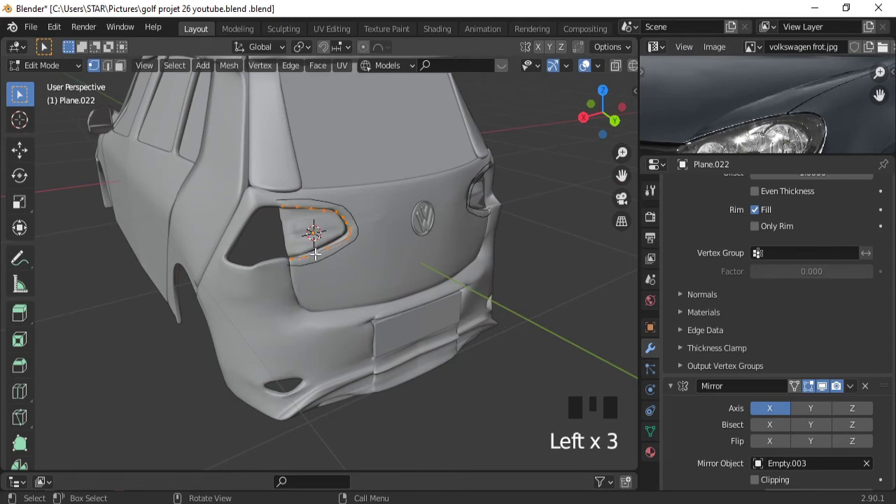
pyautogui.press('f')
pyautogui.press('Tab')
pyautogui.click(523, 72)
pyautogui.moveTo(514, 236); pyautogui.dragTo(525, 74)
pyautogui.click(526, 73)
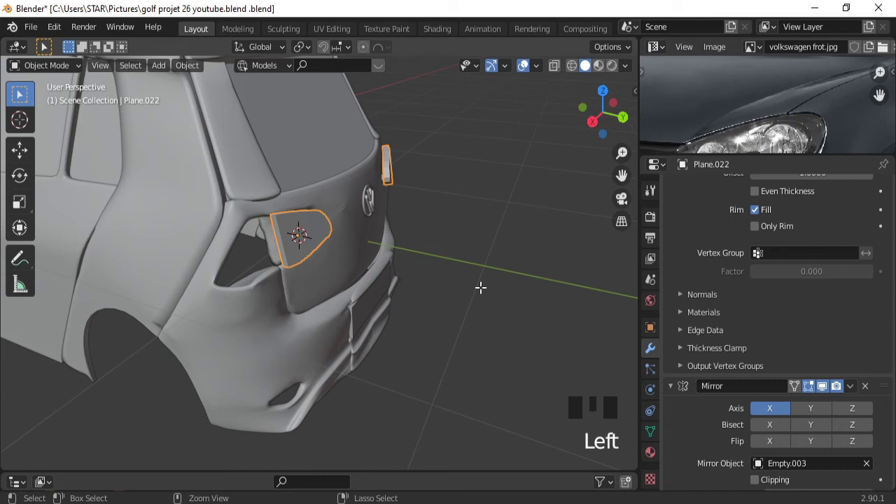
# Undo the fill, reselect the strip's outline vertices and start pushing them along Y
pyautogui.press('ctrl+z')
pyautogui.press('ctrl+z')
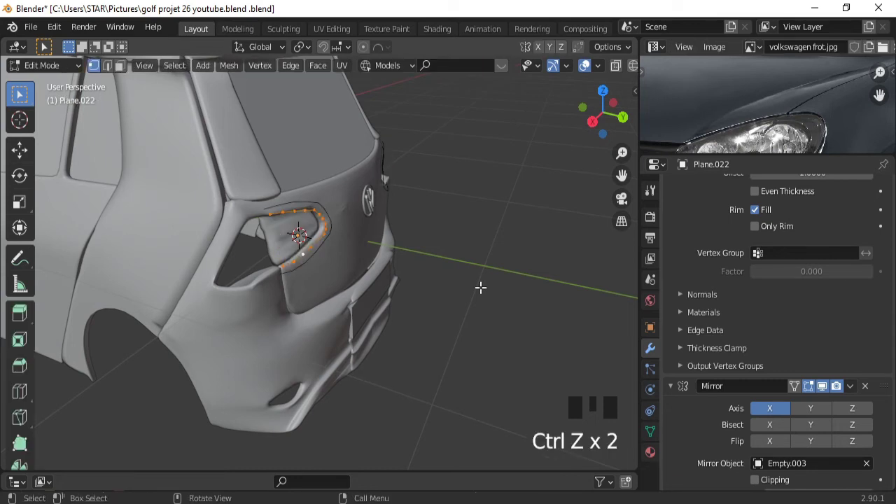
pyautogui.press('f')
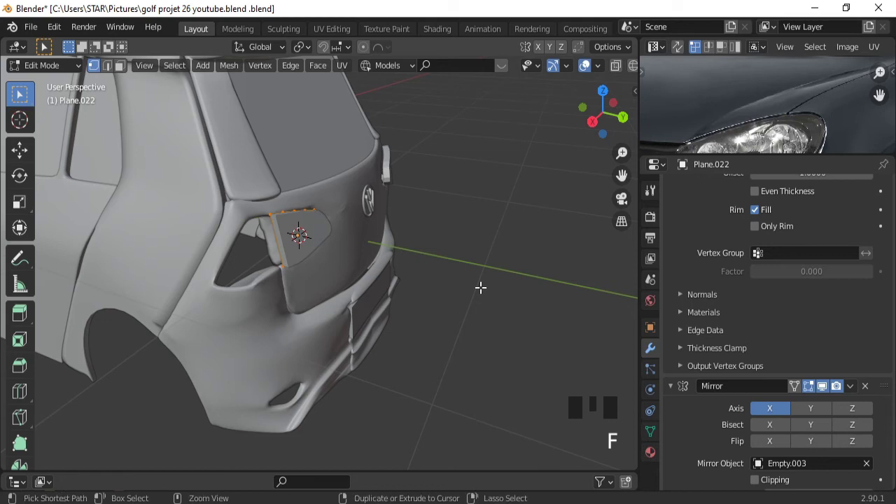
pyautogui.press('ctrl+z')
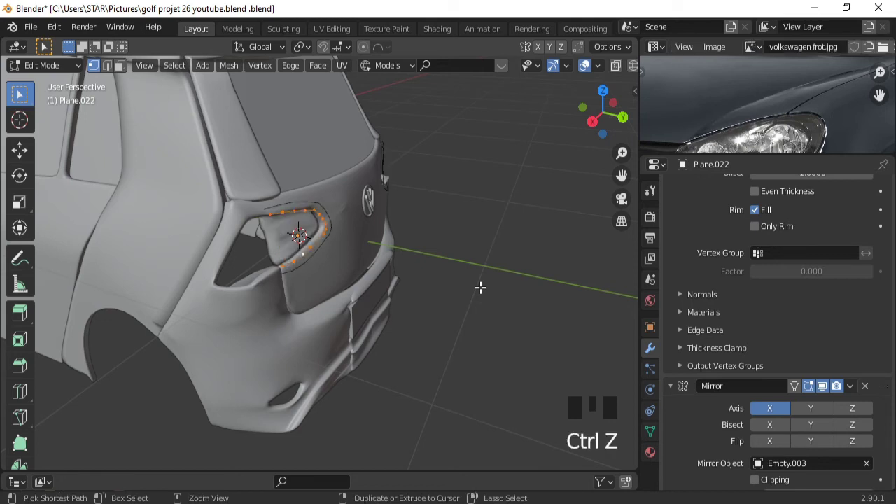
pyautogui.press('ctrl+z')
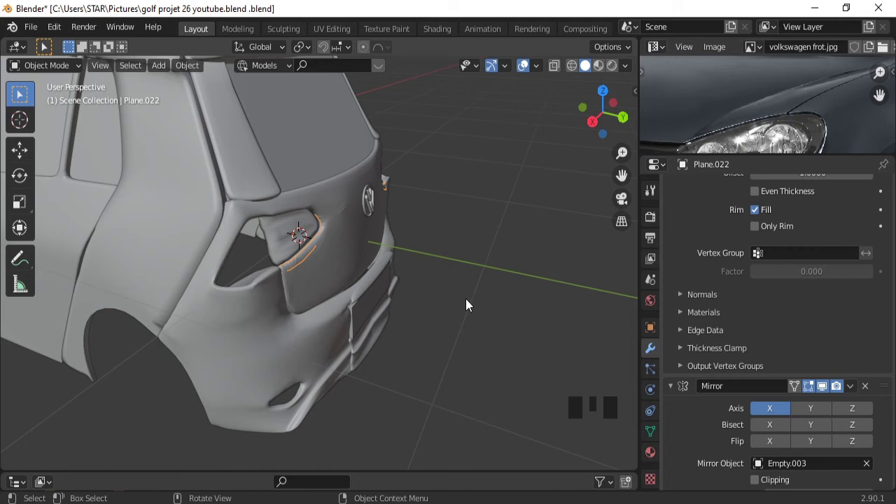
pyautogui.press('Tab')
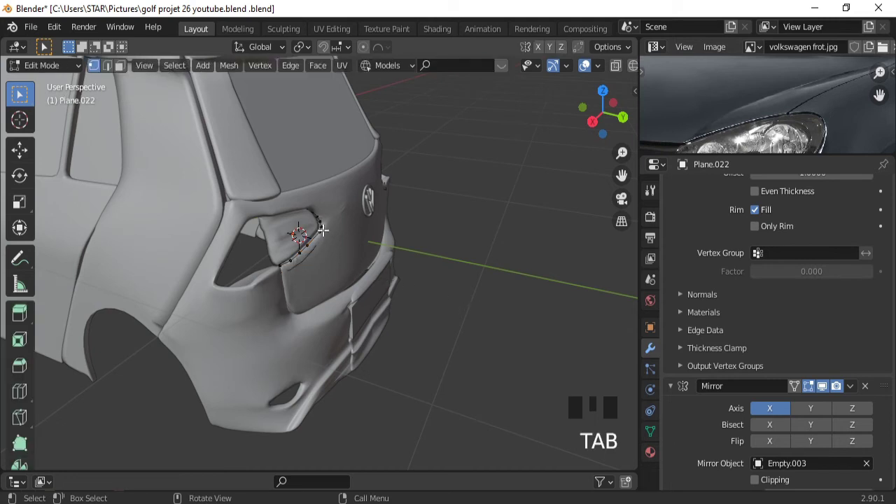
pyautogui.doubleClick(325, 223)
pyautogui.press('g')
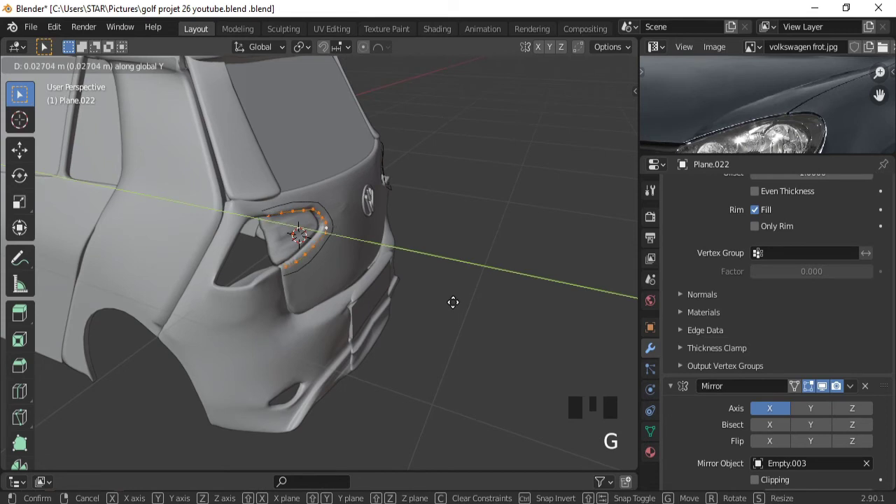
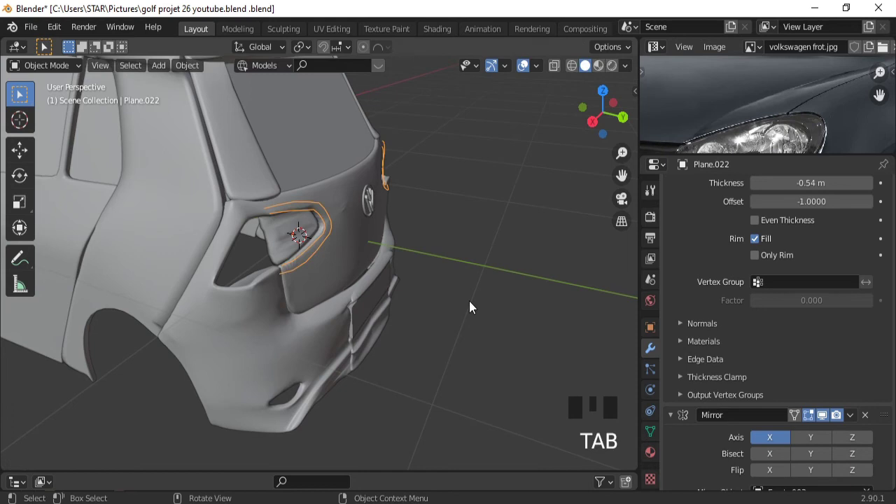
# Set Plane.021 Solidify thickness to -0.75 m and Plane.022 to -0.17 m
pyautogui.click(291, 236)
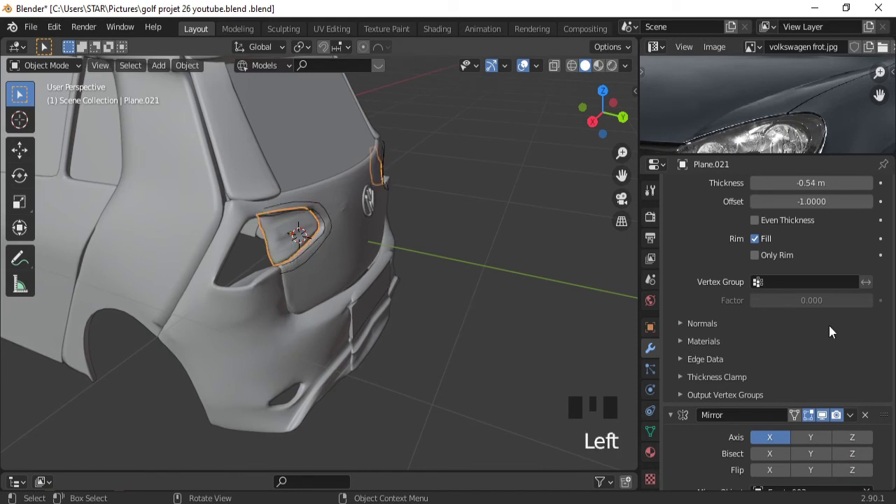
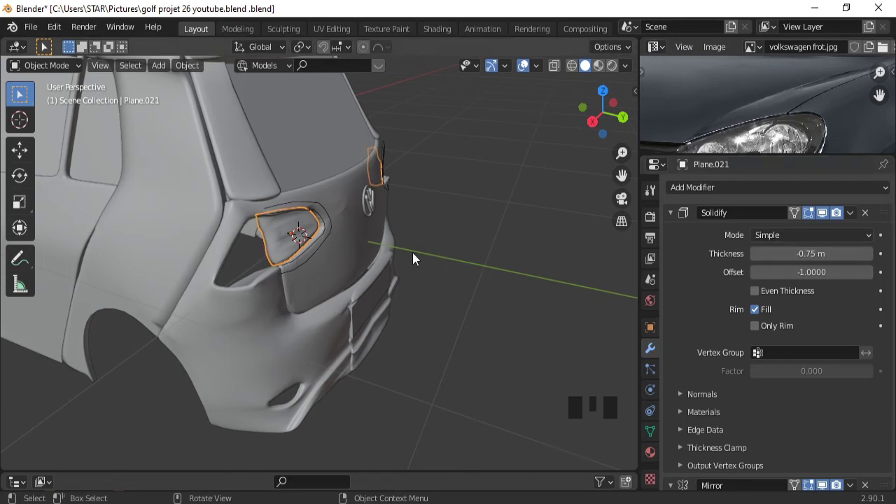
pyautogui.click(334, 231)
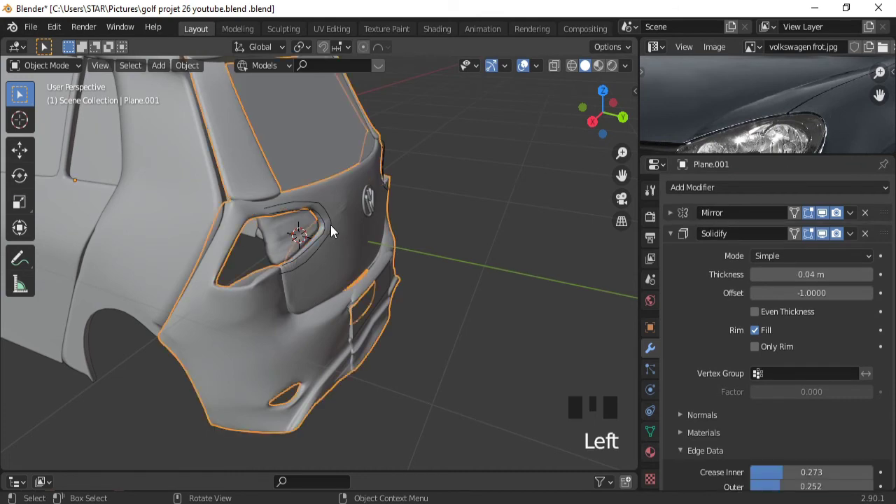
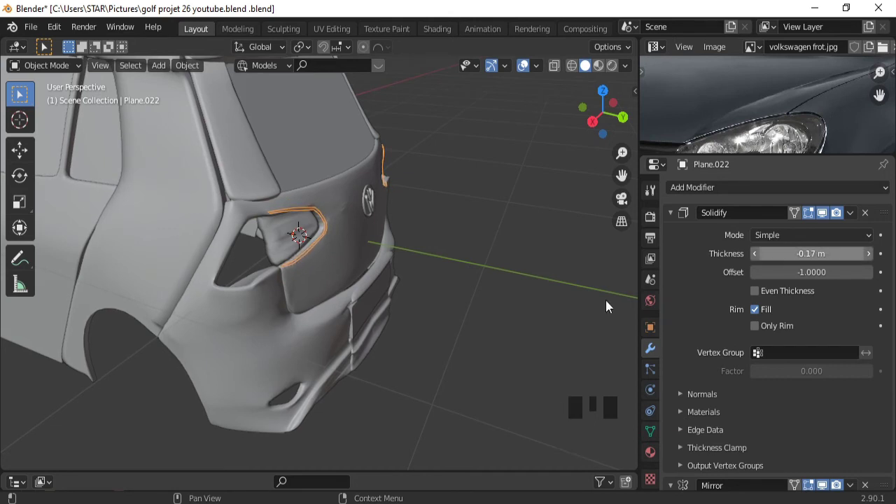
pyautogui.press('Tab')
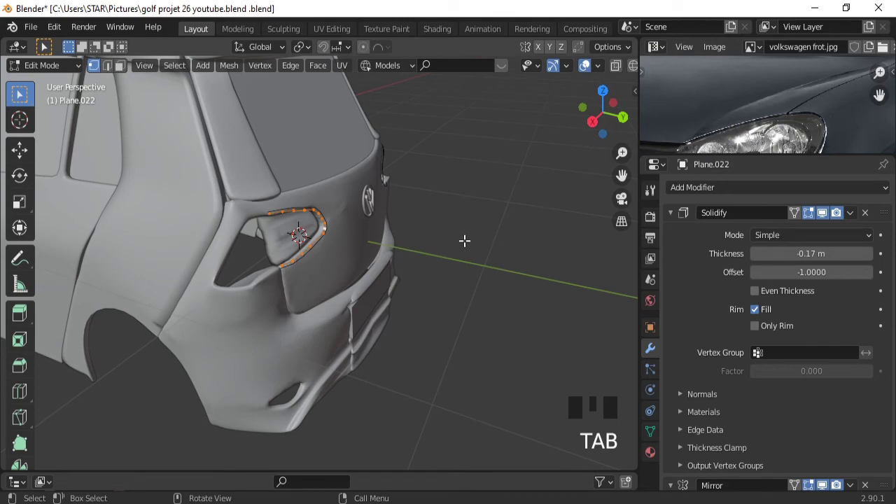
pyautogui.press('f')
pyautogui.press('Tab')
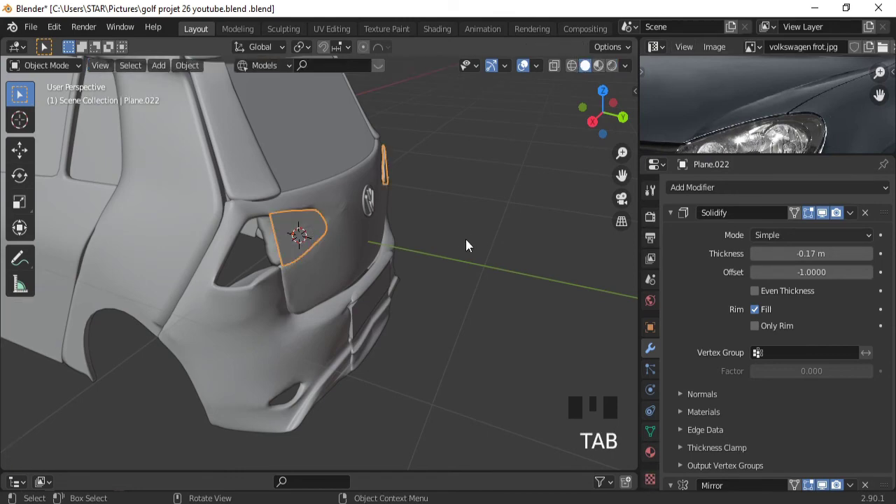
# Select both tail-light planes from a side view, joining them then undoing the join
pyautogui.moveTo(486, 244); pyautogui.dragTo(527, 69)
pyautogui.click(528, 69)
pyautogui.moveTo(371, 256); pyautogui.dragTo(527, 73)
pyautogui.click(527, 73)
pyautogui.click(279, 257)
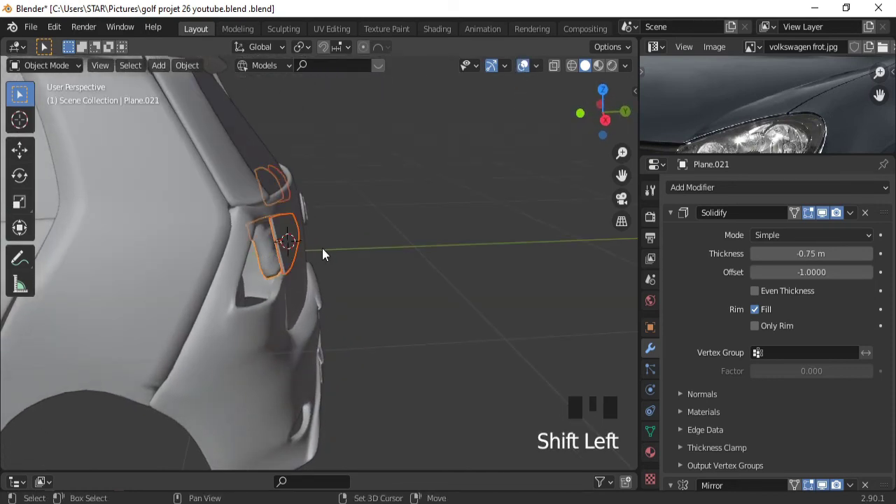
pyautogui.press('ctrl+j')
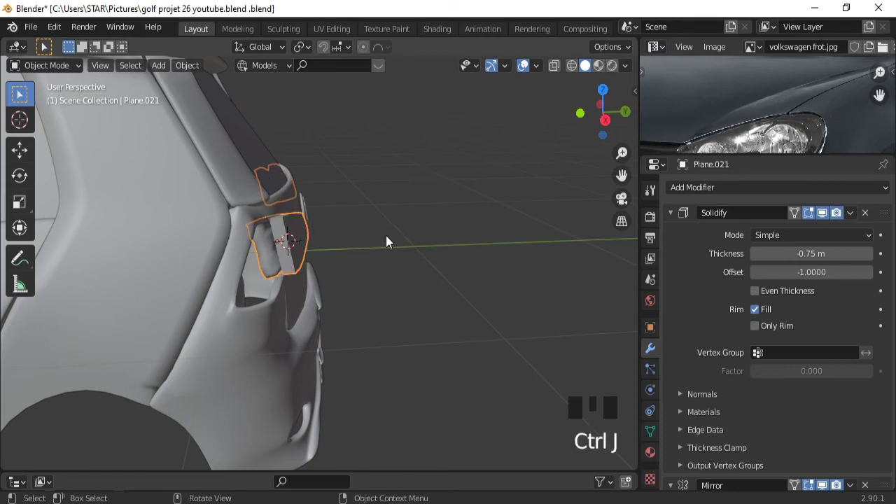
pyautogui.moveTo(390, 241); pyautogui.dragTo(406, 249)
pyautogui.press('ctrl+z')
# Move the Plane.022 tail-light back along the global Y axis and confirm its position
pyautogui.moveTo(376, 256); pyautogui.dragTo(313, 246)
pyautogui.click(313, 246)
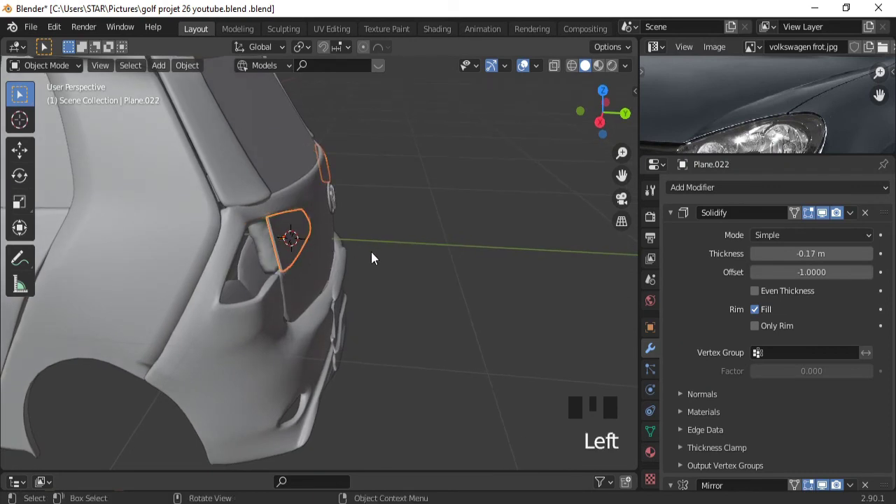
pyautogui.press('g')
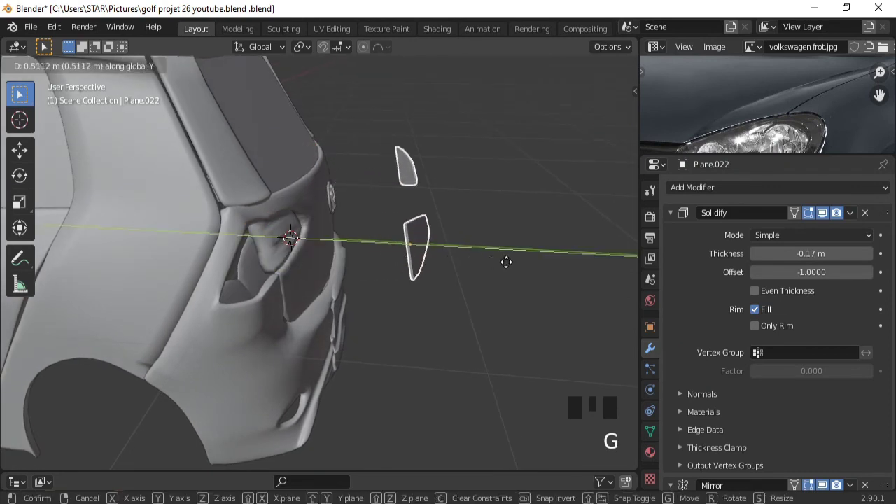
pyautogui.click(276, 239)
pyautogui.press('Tab')
pyautogui.doubleClick(280, 267)
pyautogui.click(619, 70)
# Select Plane.021's outer edge loop in Edit Mode and start moving it along Y
pyautogui.moveTo(289, 264); pyautogui.dragTo(198, 148)
pyautogui.click(198, 148)
pyautogui.click(169, 150)
pyautogui.moveTo(254, 270); pyautogui.dragTo(617, 80)
pyautogui.click(617, 81)
pyautogui.moveTo(618, 72); pyautogui.dragTo(398, 212)
pyautogui.press('ctrl+z')
pyautogui.press('g')
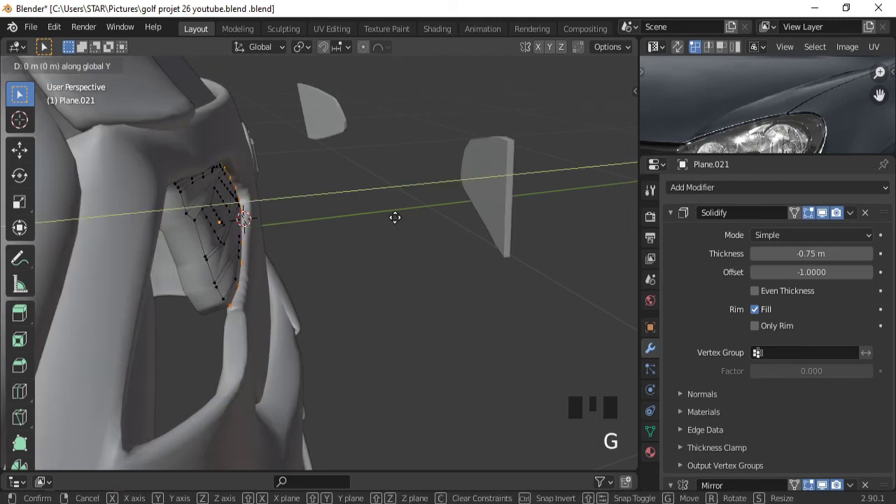
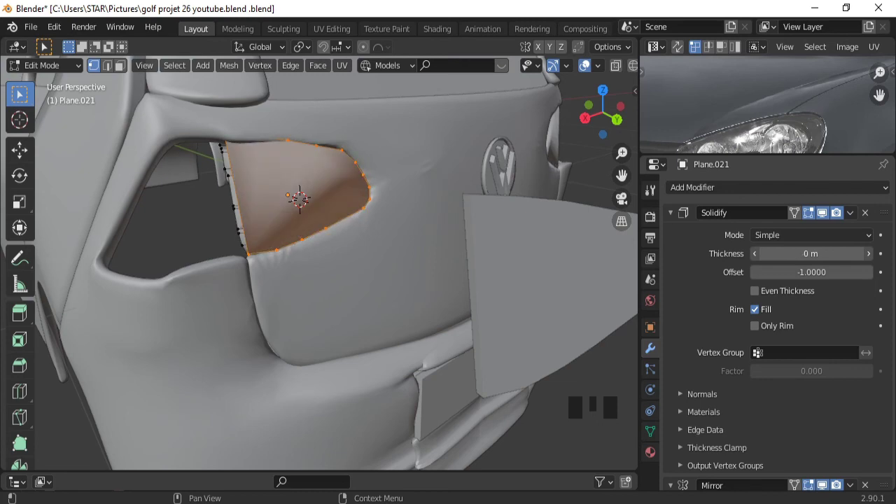
# Fit Plane.021's vertices to the left rear opening with 0 m Solidify thickness
pyautogui.moveTo(287, 223); pyautogui.dragTo(221, 241)
pyautogui.doubleClick(221, 241)
pyautogui.press('f')
pyautogui.moveTo(345, 242); pyautogui.dragTo(588, 68)
pyautogui.click(587, 68)
pyautogui.press('Tab')
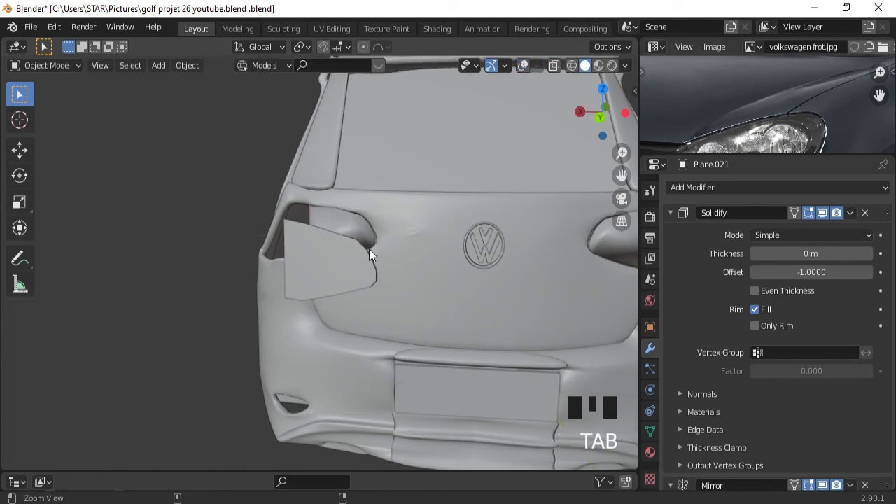
# Select the car body and enter Edit Mode on its mesh
pyautogui.moveTo(348, 359); pyautogui.dragTo(404, 151)
pyautogui.click(403, 150)
pyautogui.press('Tab')
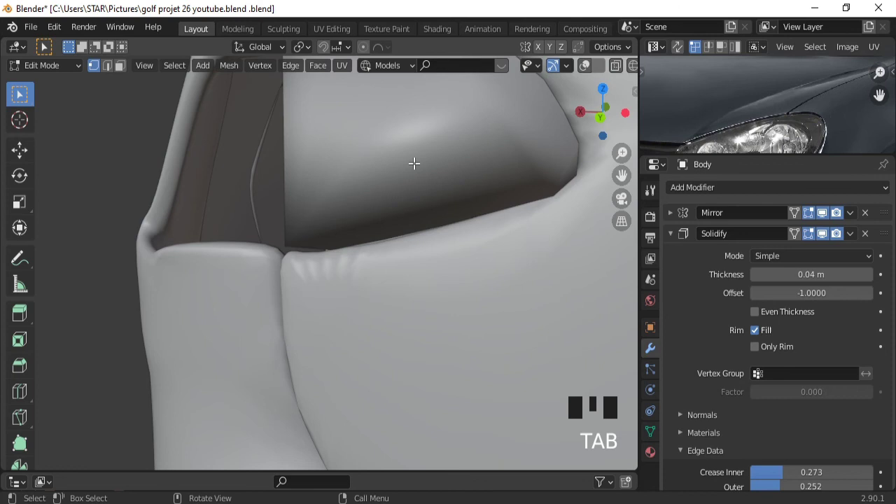
# Select Plane.021 and delete faces to open the lamp cavity
pyautogui.click(126, 71)
pyautogui.click(355, 110)
pyautogui.click(588, 69)
pyautogui.click(469, 123)
pyautogui.doubleClick(438, 130)
pyautogui.moveTo(326, 171); pyautogui.dragTo(299, 222)
pyautogui.press('Tab')
# Add a loop cut across the tail-light and slide it into place
pyautogui.click(298, 216)
pyautogui.press('Tab')
pyautogui.moveTo(306, 219); pyautogui.dragTo(285, 192)
pyautogui.click(285, 192)
pyautogui.press('x')
pyautogui.moveTo(322, 191); pyautogui.dragTo(281, 217)
# Add loop cuts near the tail-light's right, top and bottom rims to tighten its border
pyautogui.press('ctrl+r')
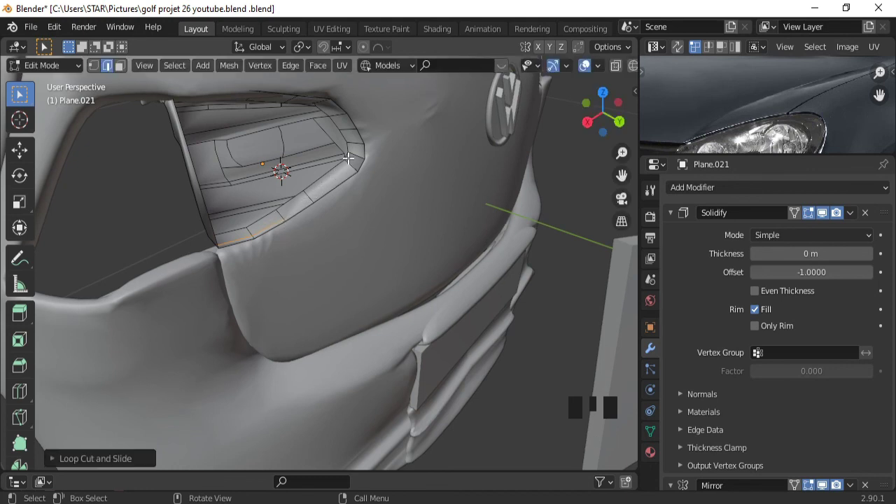
pyautogui.press('ctrl+r')
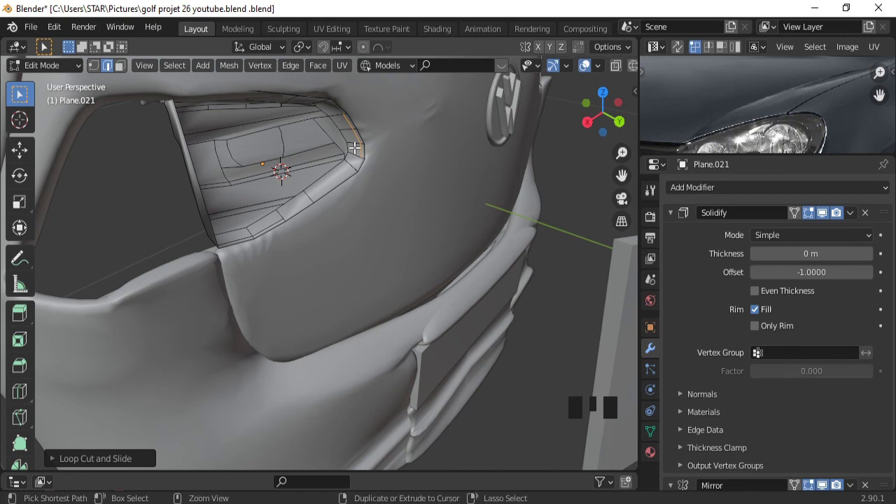
pyautogui.press('ctrl+r')
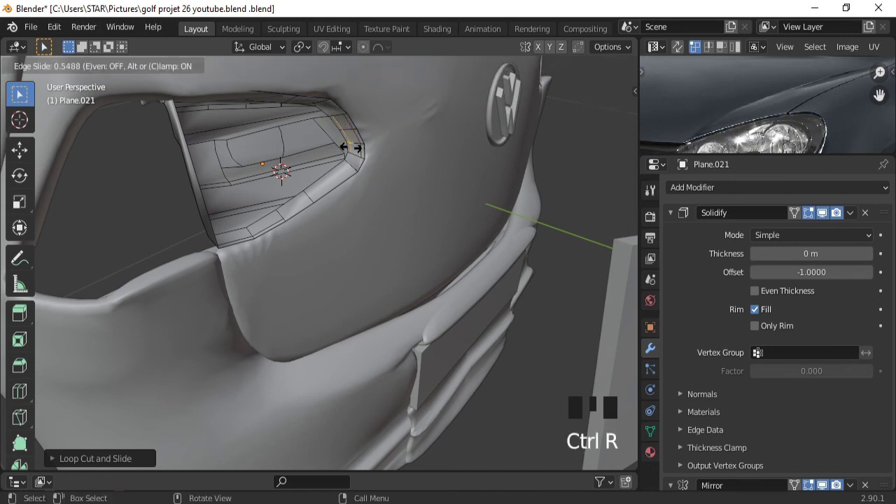
pyautogui.moveTo(308, 108); pyautogui.dragTo(309, 97)
pyautogui.press('ctrl+r')
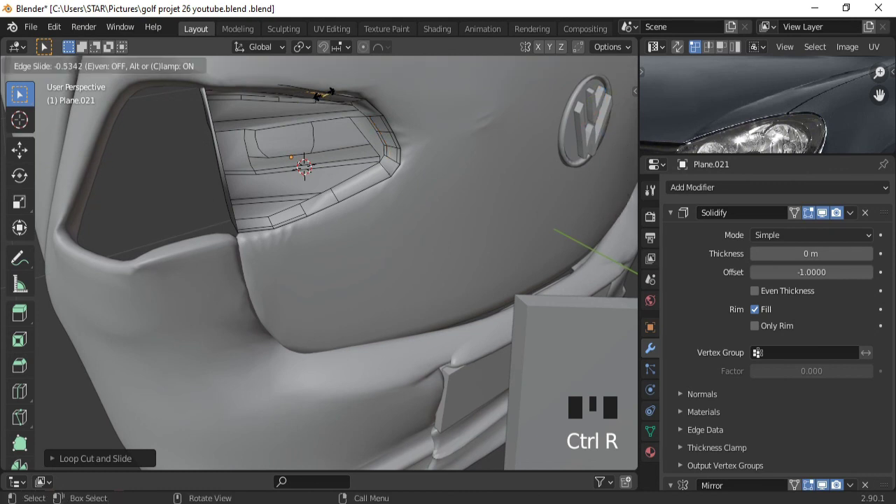
pyautogui.press('ctrl+r')
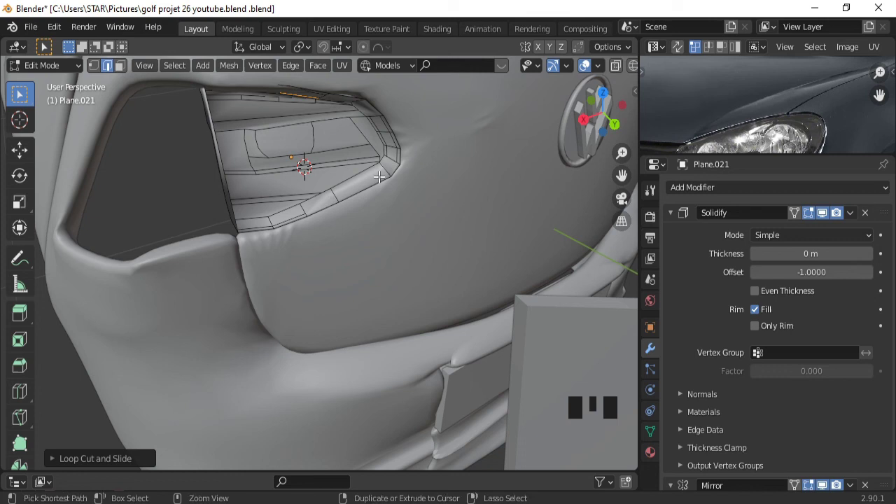
pyautogui.press('ctrl+r')
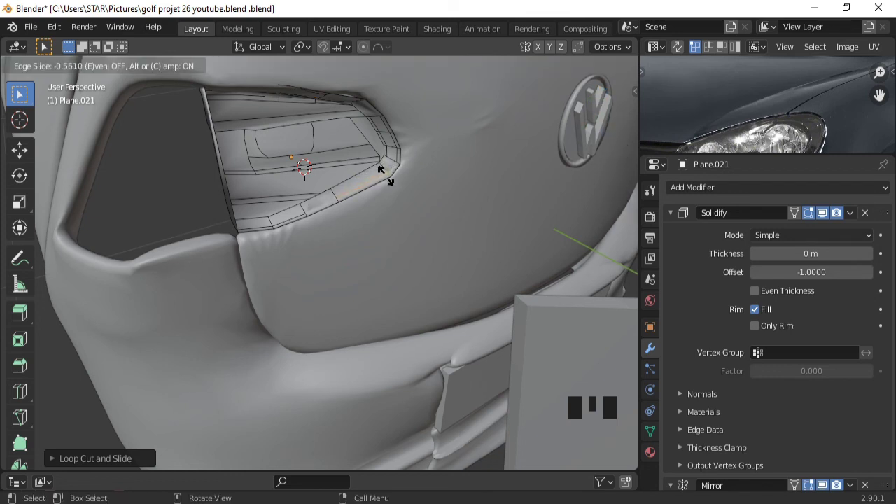
pyautogui.press('ctrl+r')
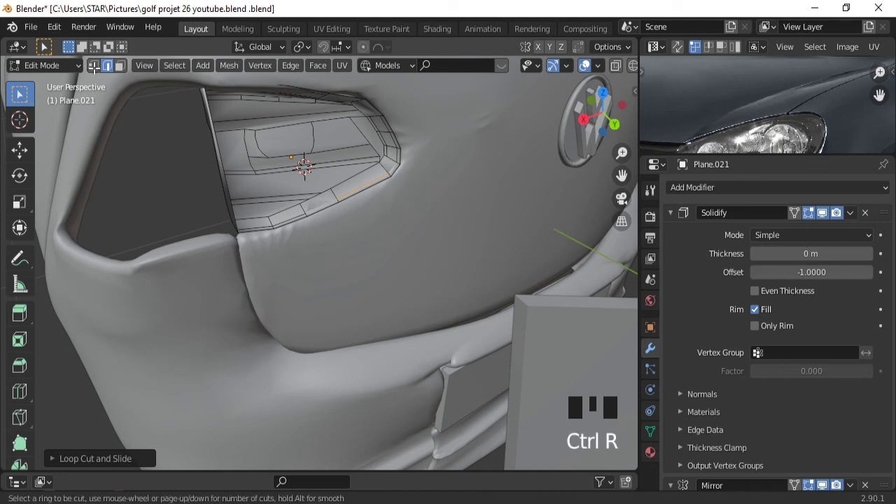
# Switch to vertex select and join pairs of vertices on the lamp grid
pyautogui.click(97, 70)
pyautogui.click(310, 206)
pyautogui.click(336, 194)
pyautogui.press('j')
pyautogui.click(392, 168)
pyautogui.click(399, 160)
pyautogui.press('j')
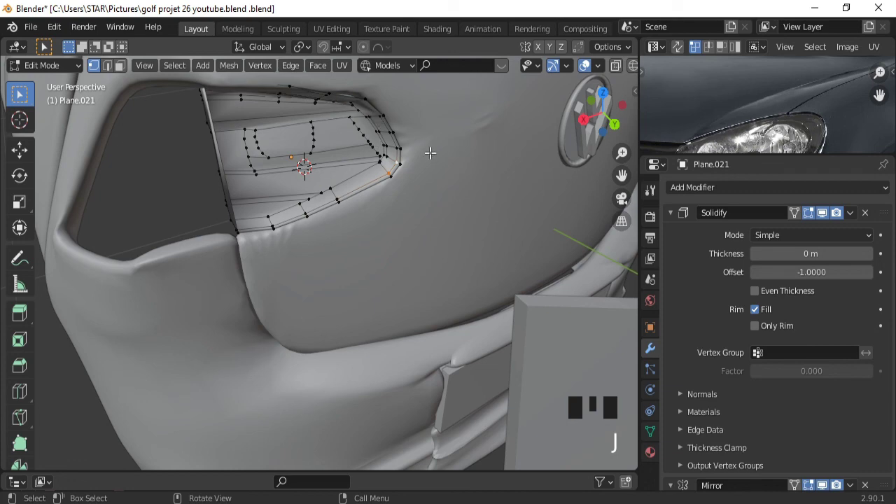
# Toggle X-ray to see through the body and select the light's outer edge loop
pyautogui.press('Tab')
pyautogui.moveTo(365, 143); pyautogui.dragTo(366, 168)
pyautogui.press('Tab')
pyautogui.moveTo(317, 257); pyautogui.dragTo(318, 216)
pyautogui.doubleClick(318, 217)
pyautogui.moveTo(618, 66); pyautogui.dragTo(249, 116)
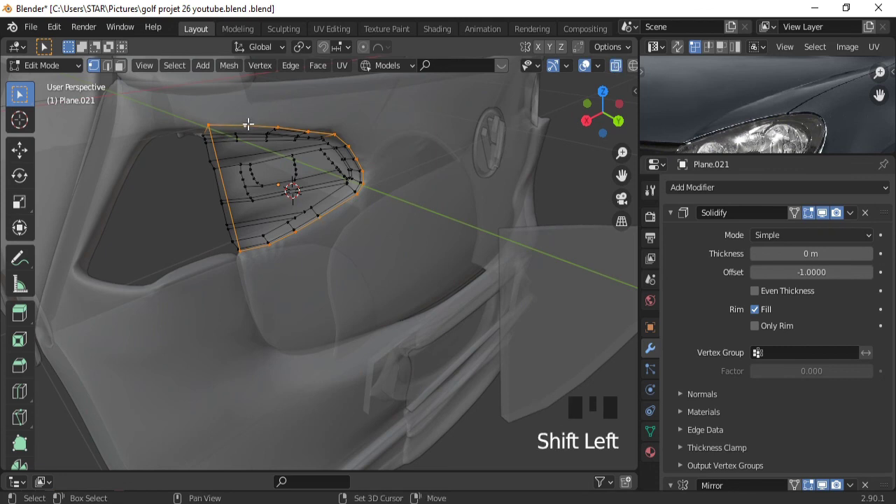
# Select the whole tail-light mesh, zoom out and return to Object Mode
pyautogui.press('f')
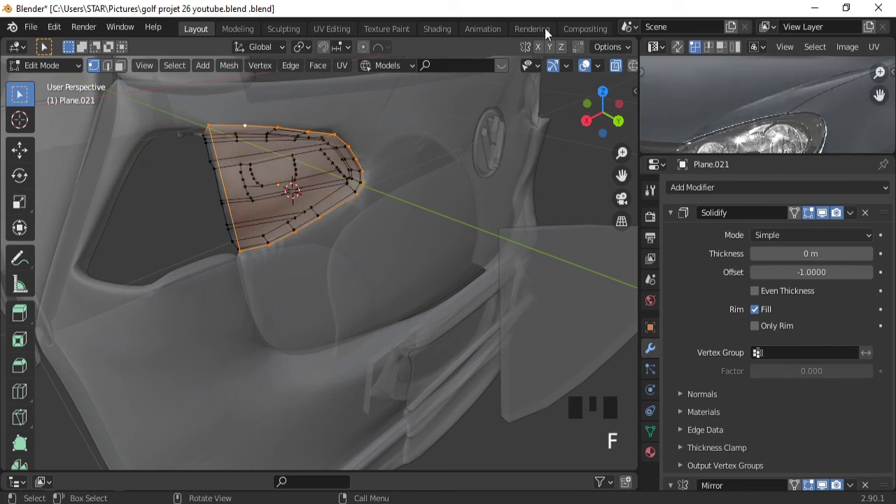
pyautogui.moveTo(620, 65); pyautogui.dragTo(380, 194)
pyautogui.moveTo(380, 193); pyautogui.dragTo(356, 181)
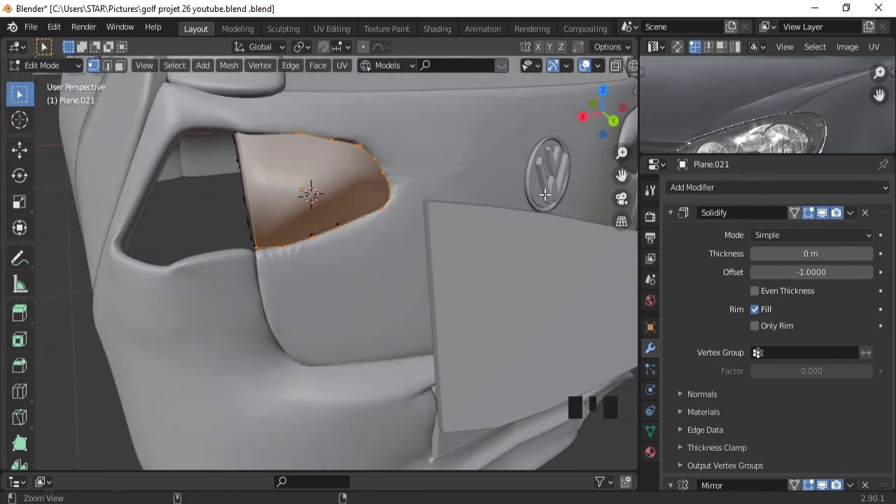
pyautogui.moveTo(549, 189); pyautogui.dragTo(455, 311)
pyautogui.press('Tab')
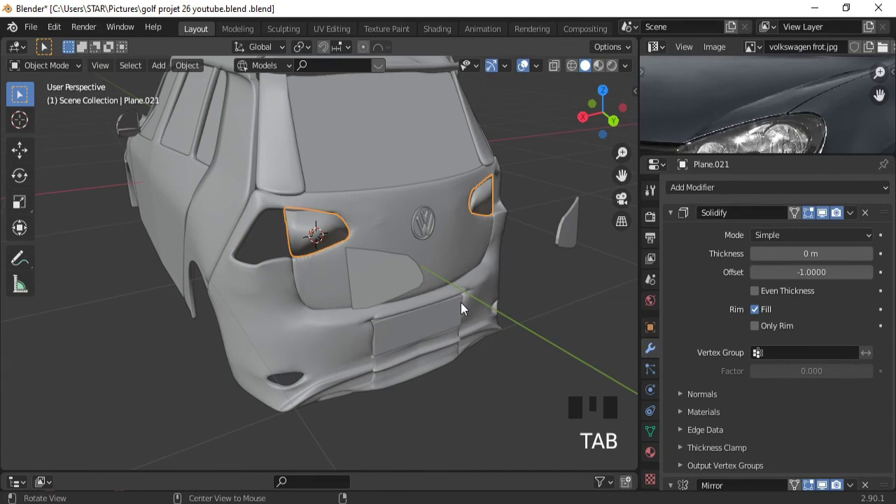
# Select the Plane.022 tail-light from behind and delete it
pyautogui.moveTo(465, 308); pyautogui.dragTo(311, 277)
pyautogui.click(310, 278)
pyautogui.press('x')
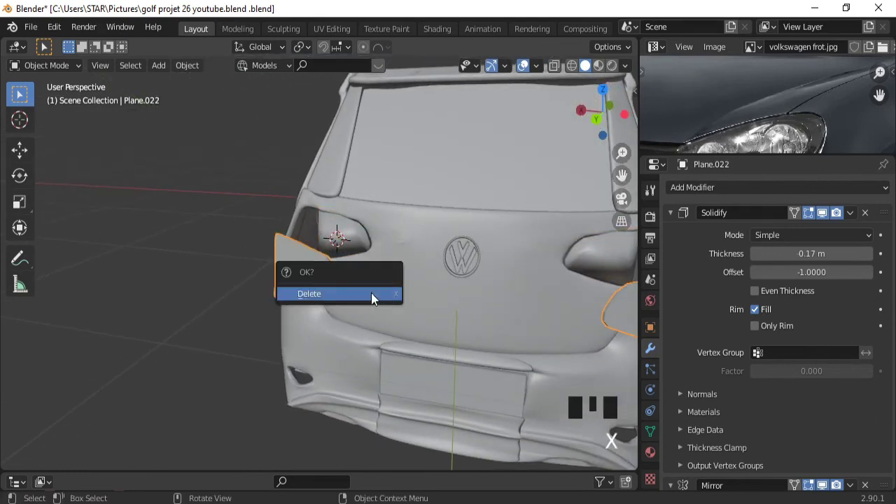